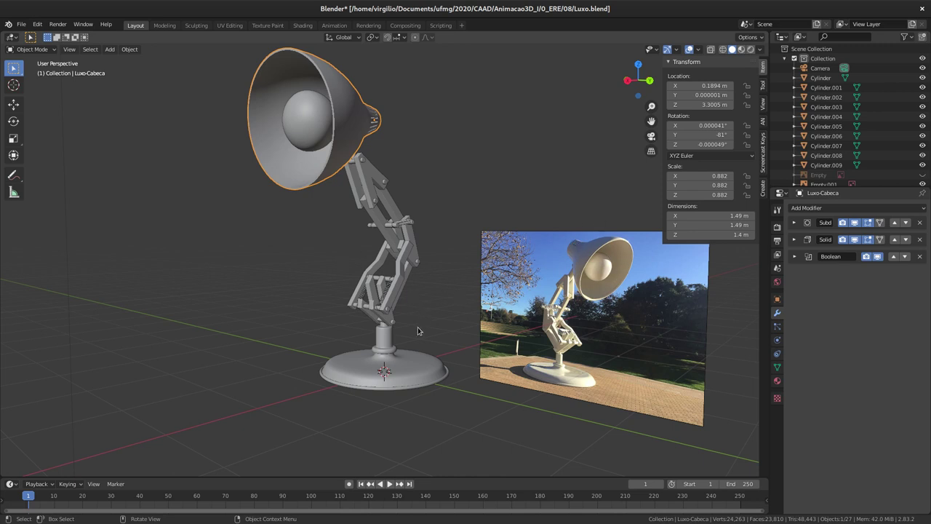
Select all of the lamp's parts after inspecting the head from the front.
{"action": "middle_click", "coordinate": [399, 336]}
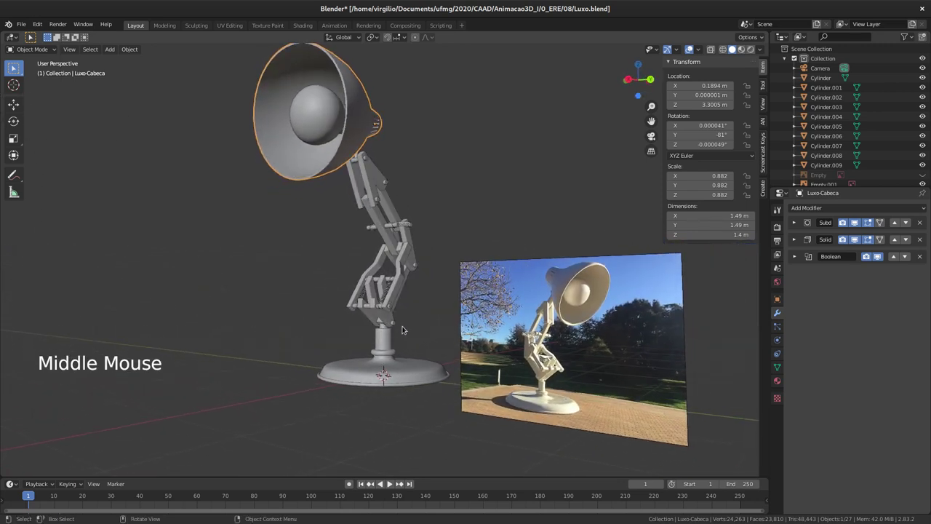
{"action": "middle_click", "coordinate": [392, 306]}
{"action": "middle_click", "coordinate": [396, 288]}
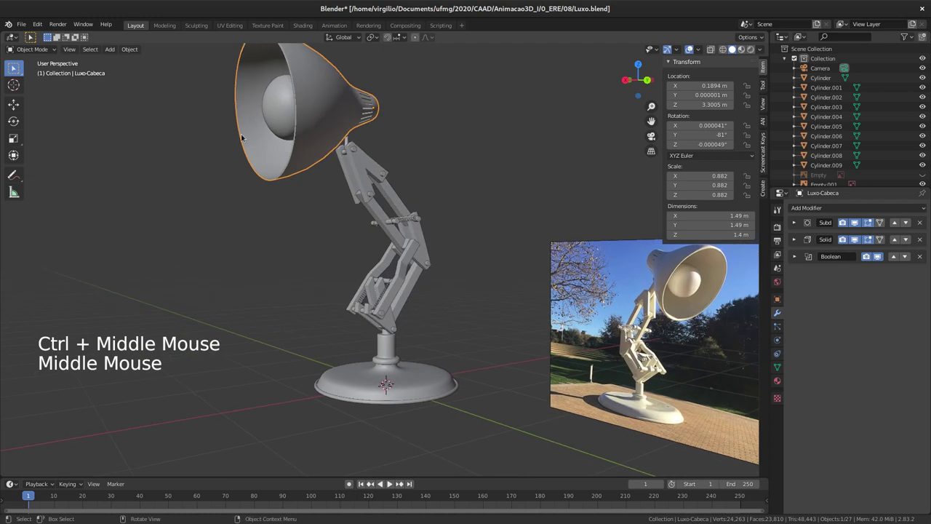
{"action": "left_click", "coordinate": [373, 159]}
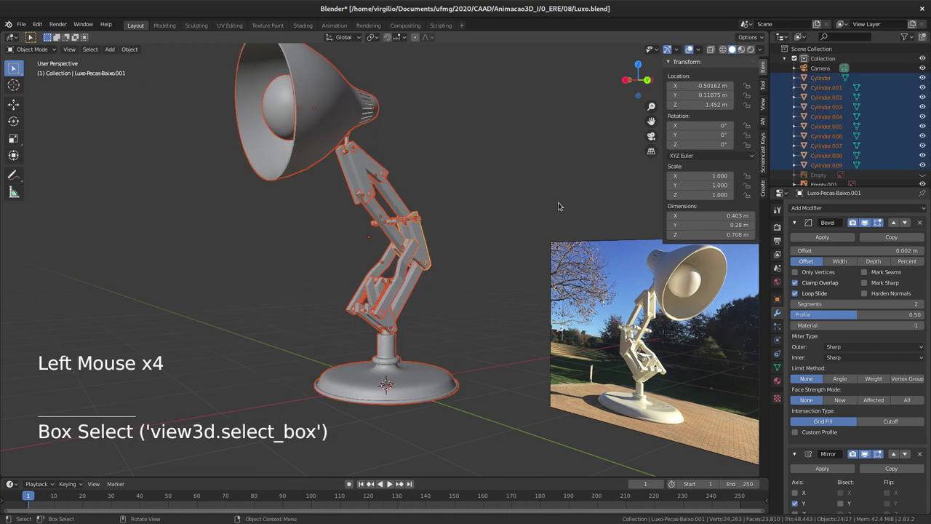
Try scaling the whole lamp with S, cancel, and check it from the side and in profile.
{"action": "key", "text": "s"}
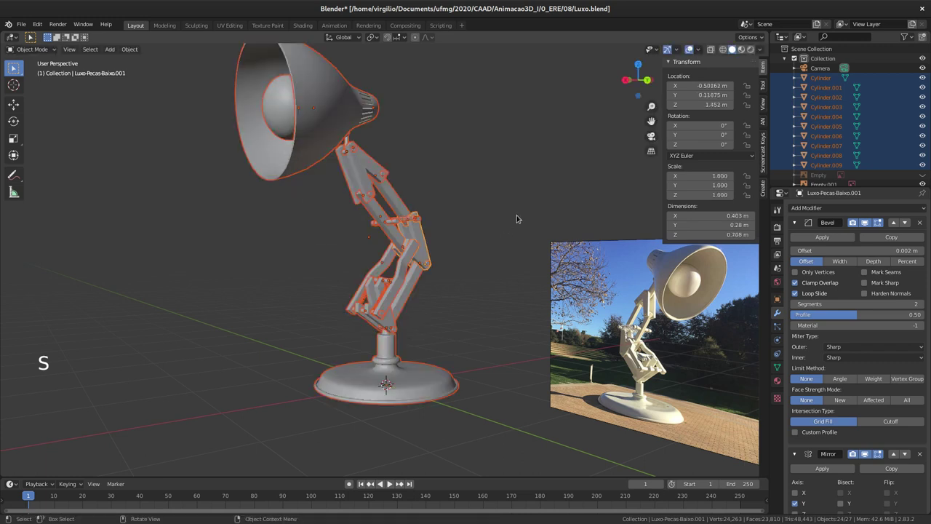
{"action": "middle_click", "coordinate": [503, 237]}
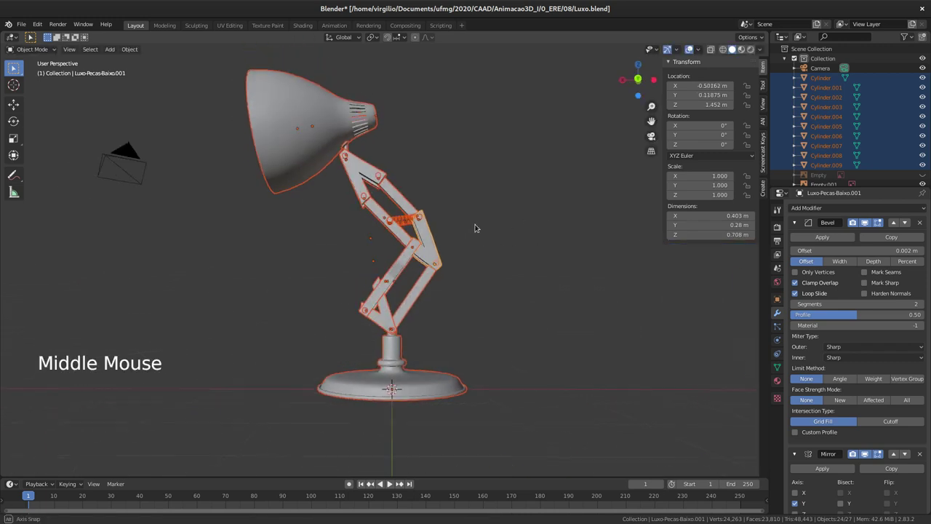
{"action": "key", "text": "s"}
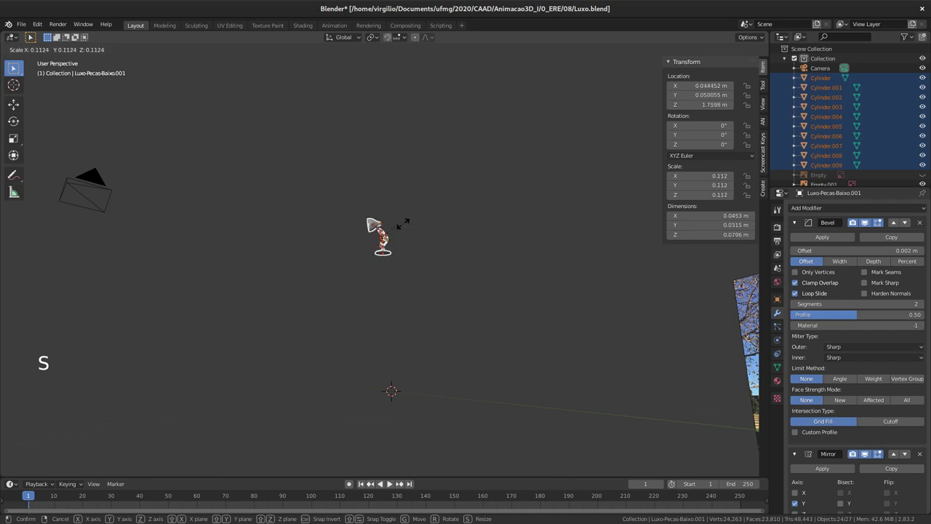
{"action": "middle_click", "coordinate": [456, 230]}
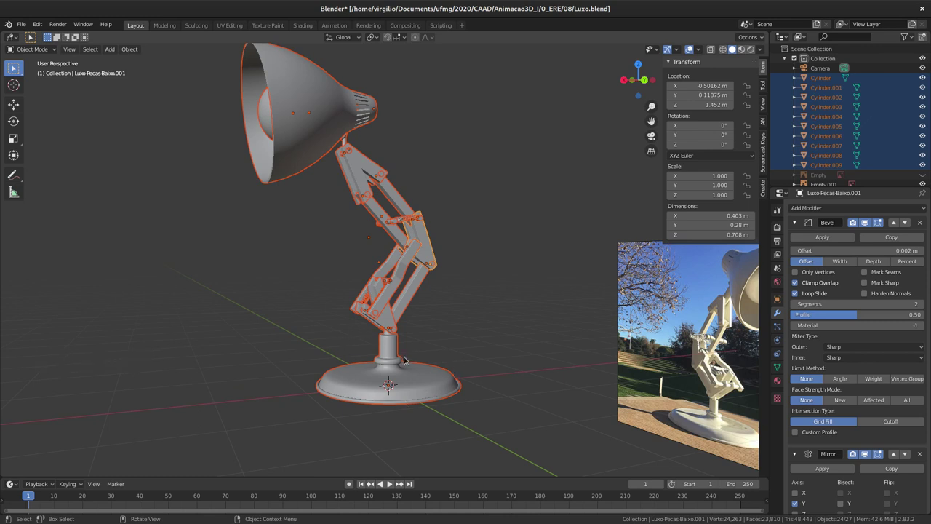
{"action": "middle_click", "coordinate": [399, 345]}
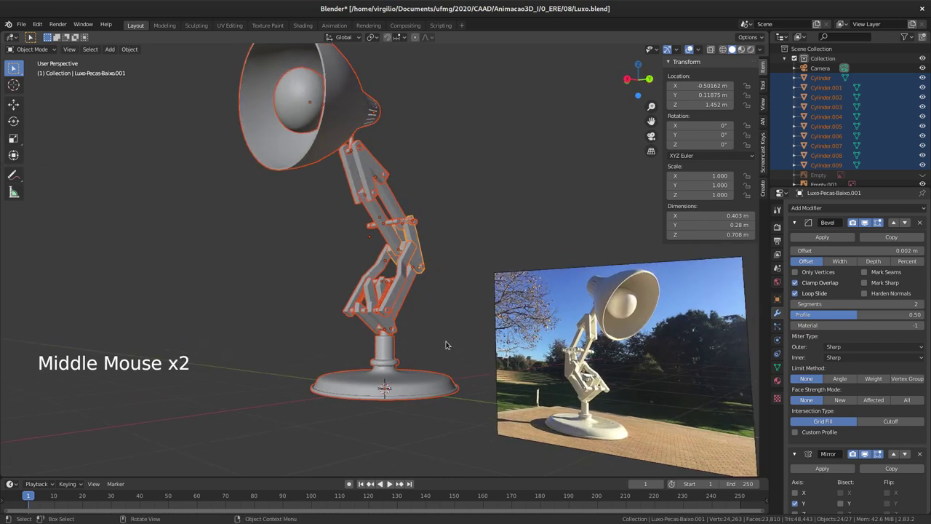
{"action": "key", "text": "shift+s"}
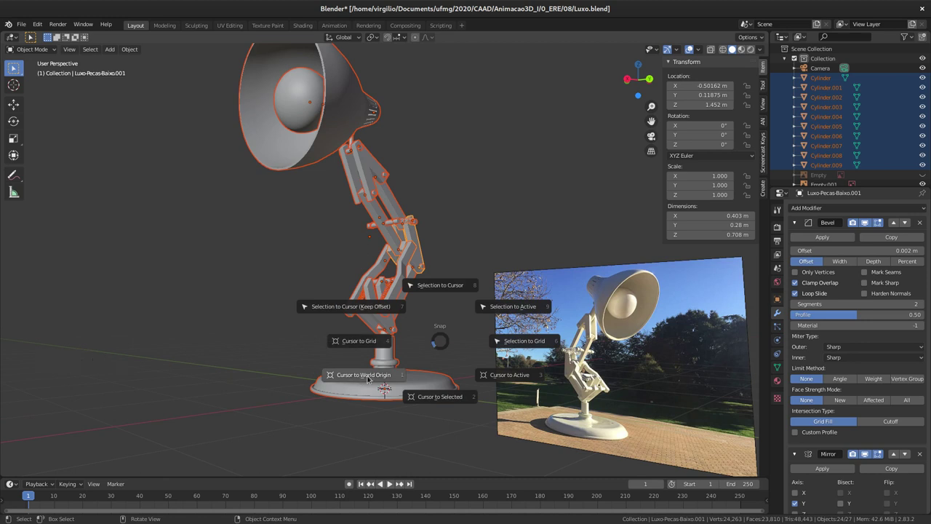
{"action": "middle_click", "coordinate": [396, 244]}
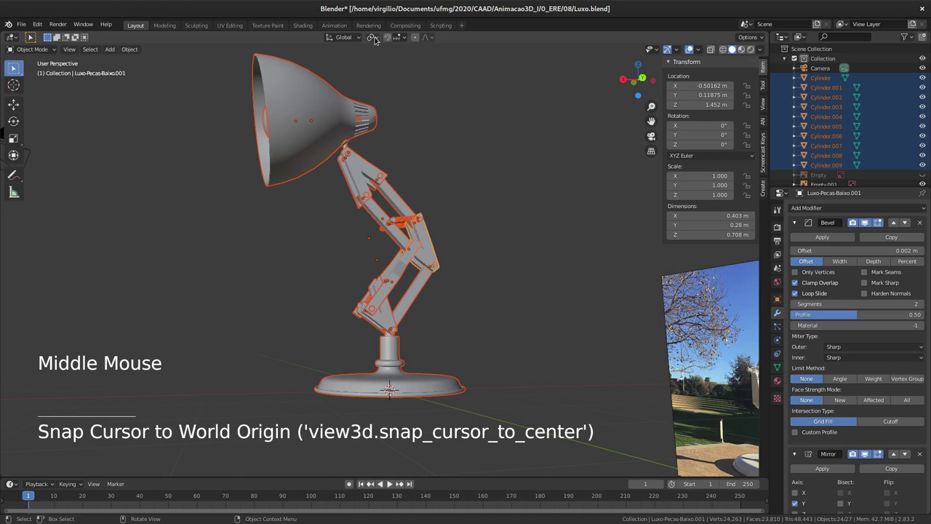
Scale the lamp to about 0.088 around the 3D cursor as pivot, then orbit to find it.
{"action": "left_click", "coordinate": [375, 38]}
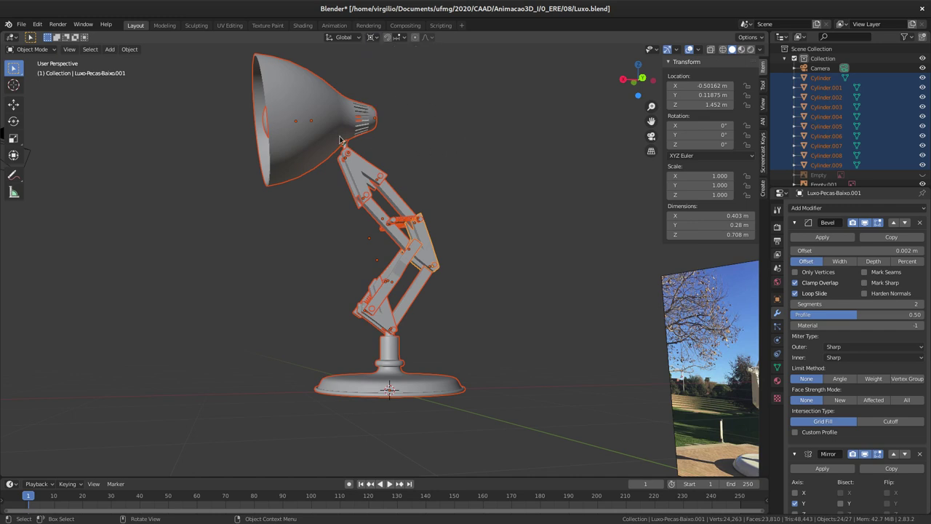
{"action": "key", "text": "s"}
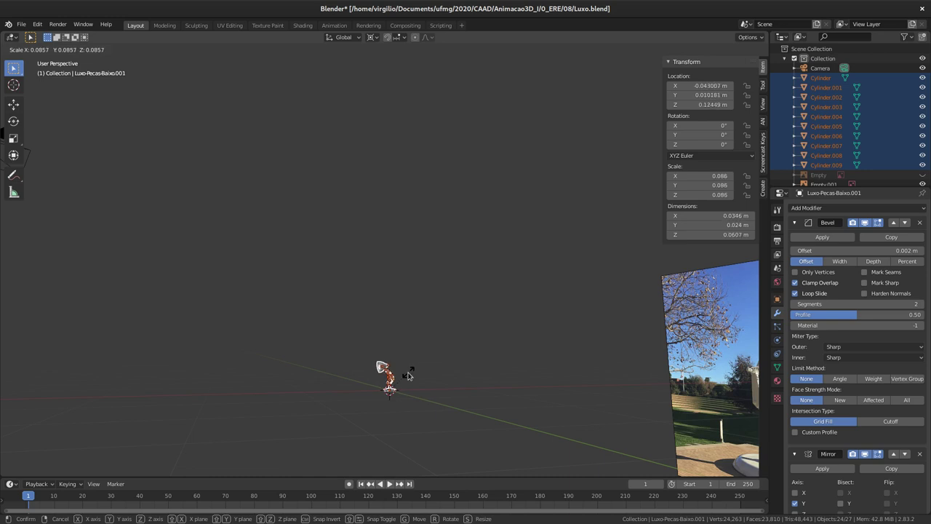
{"action": "middle_click", "coordinate": [390, 349]}
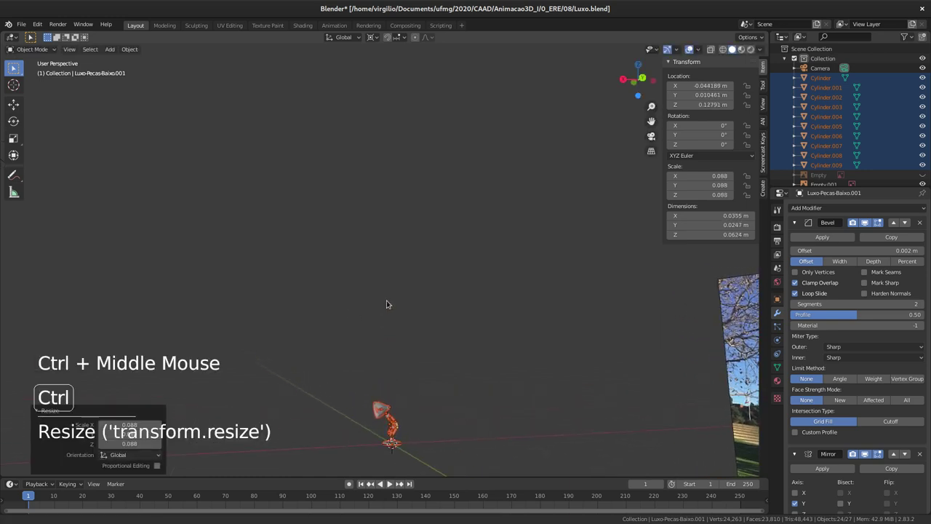
{"action": "middle_click", "coordinate": [378, 365]}
{"action": "middle_click", "coordinate": [355, 297]}
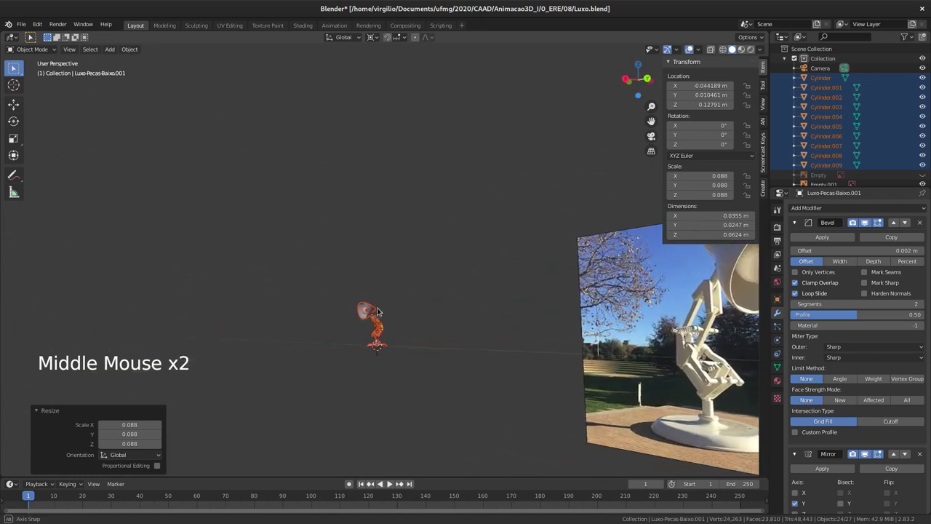
{"action": "middle_click", "coordinate": [396, 313]}
{"action": "middle_click", "coordinate": [397, 283]}
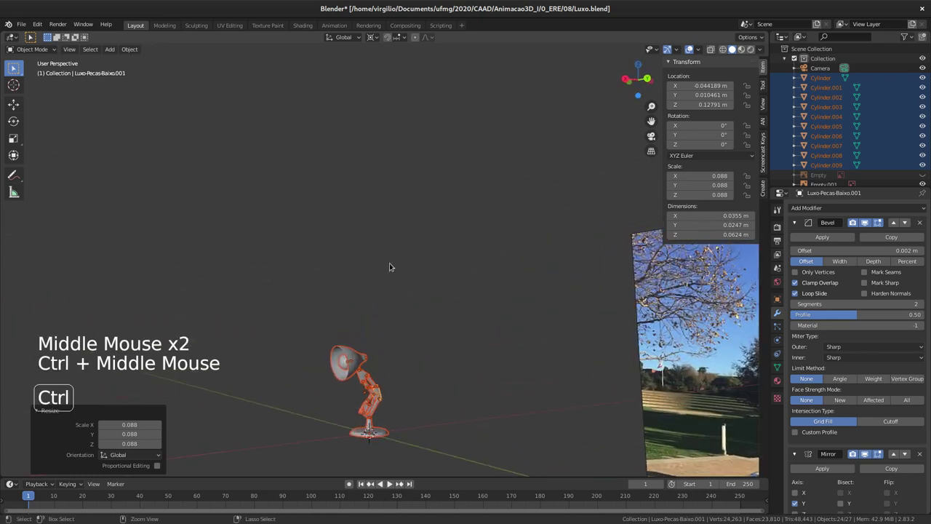
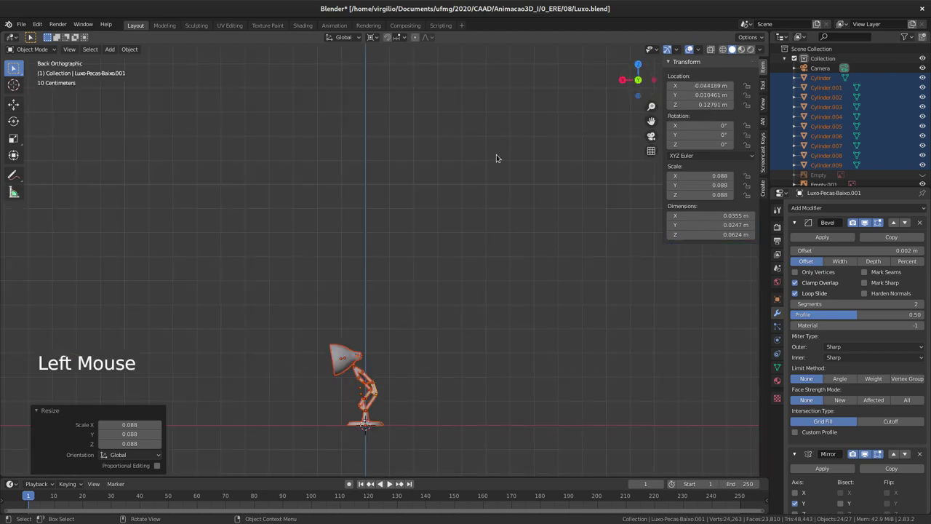
Check the lamp's height with the Measure tool and scale it up to 0.104.
{"action": "middle_click", "coordinate": [303, 328]}
{"action": "middle_click", "coordinate": [317, 289]}
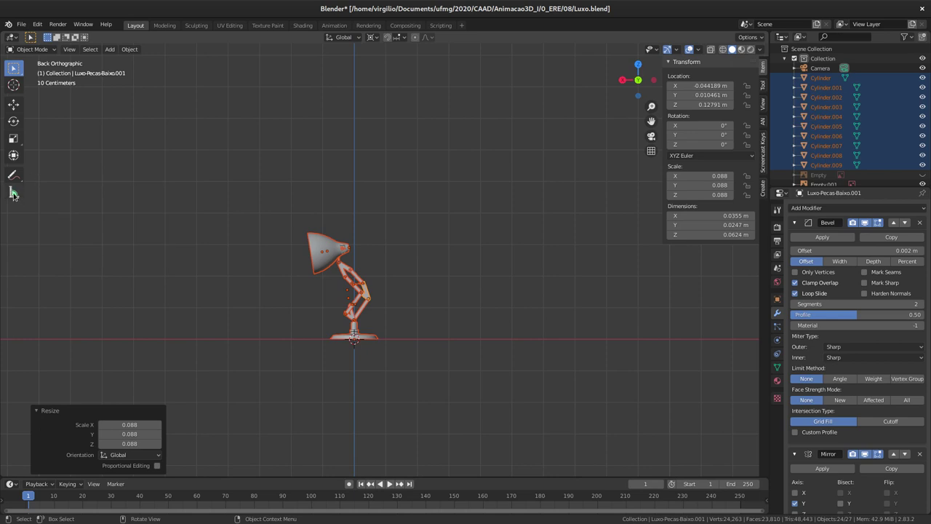
{"action": "left_click", "coordinate": [18, 196]}
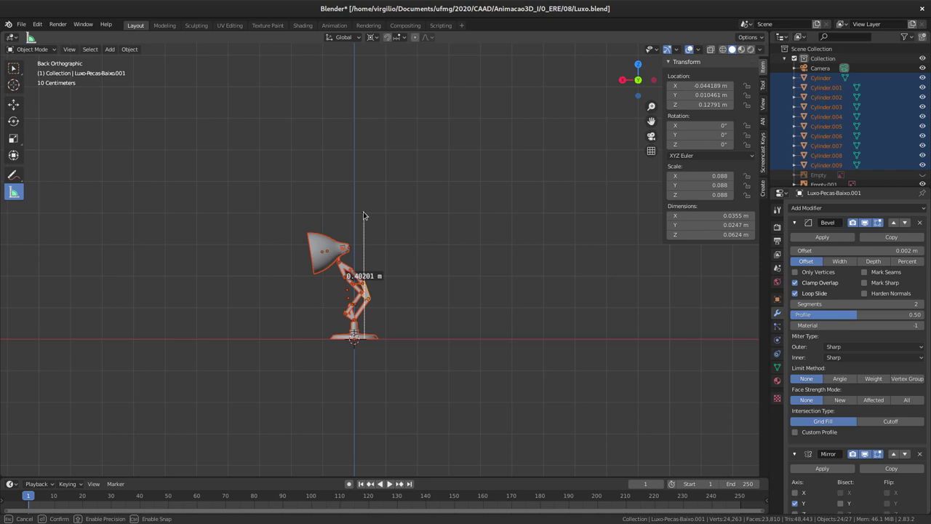
{"action": "key", "text": "s"}
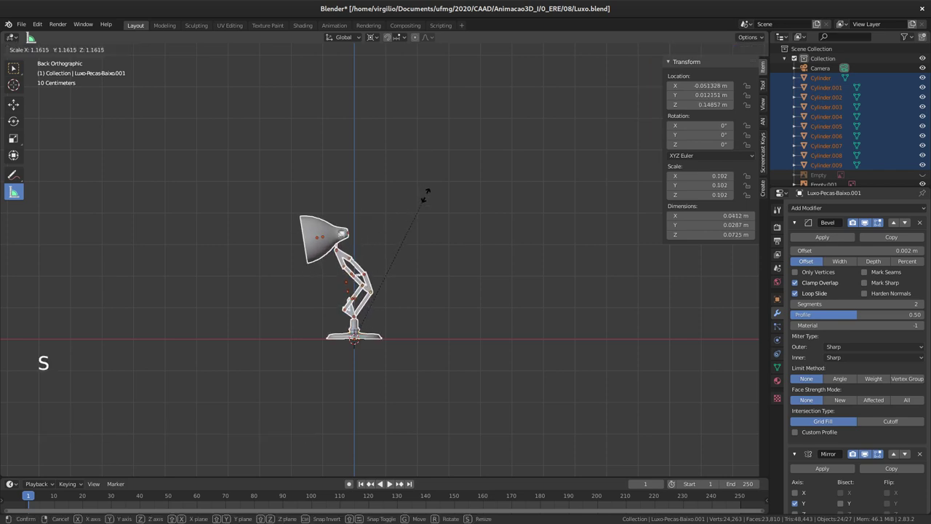
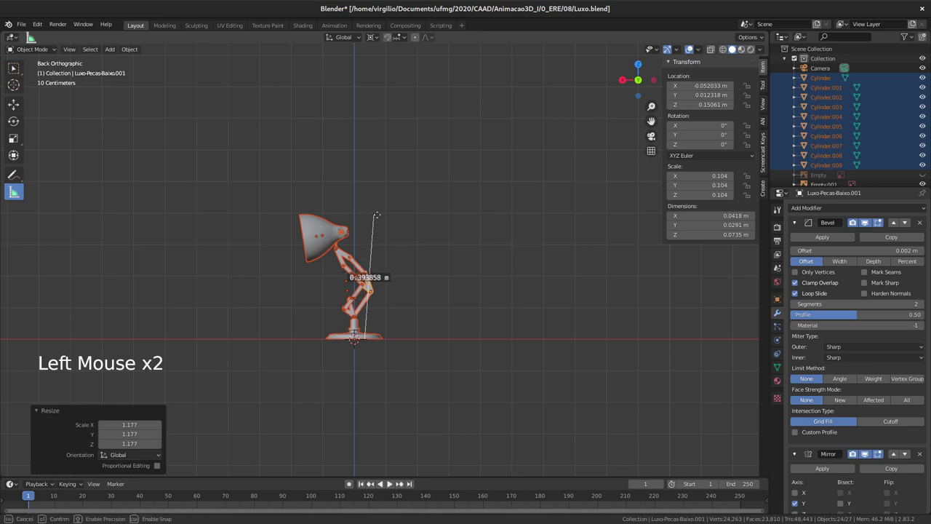
{"action": "key", "text": "Delete"}
Apply the lamp's scale with Ctrl+A so its parts read 1.000 at the reduced size.
{"action": "middle_click", "coordinate": [291, 275]}
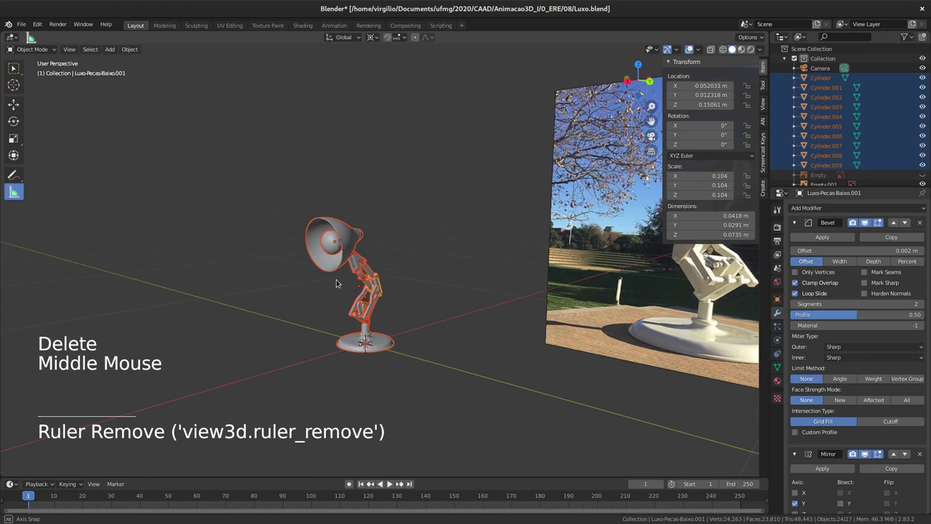
{"action": "middle_click", "coordinate": [337, 296]}
{"action": "middle_click", "coordinate": [339, 273]}
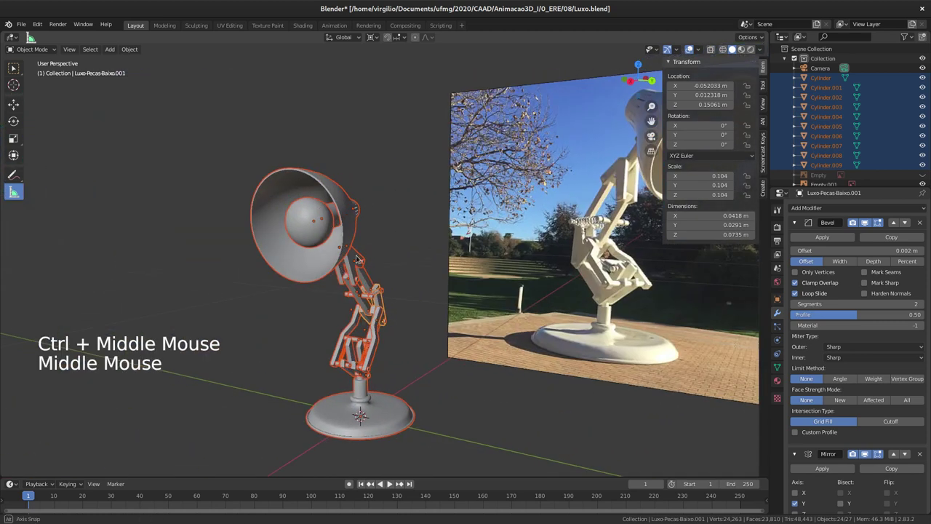
{"action": "middle_click", "coordinate": [370, 289]}
{"action": "middle_click", "coordinate": [360, 271]}
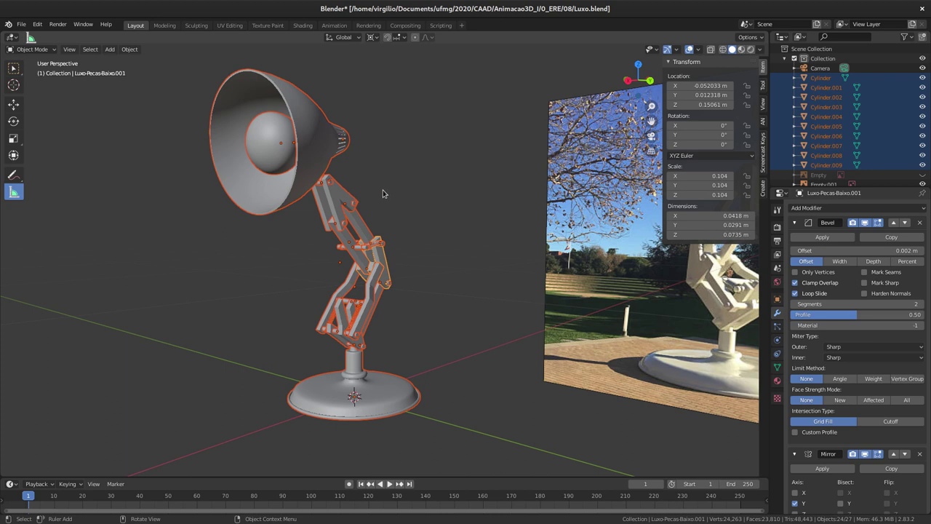
{"action": "key", "text": "ctrl+a"}
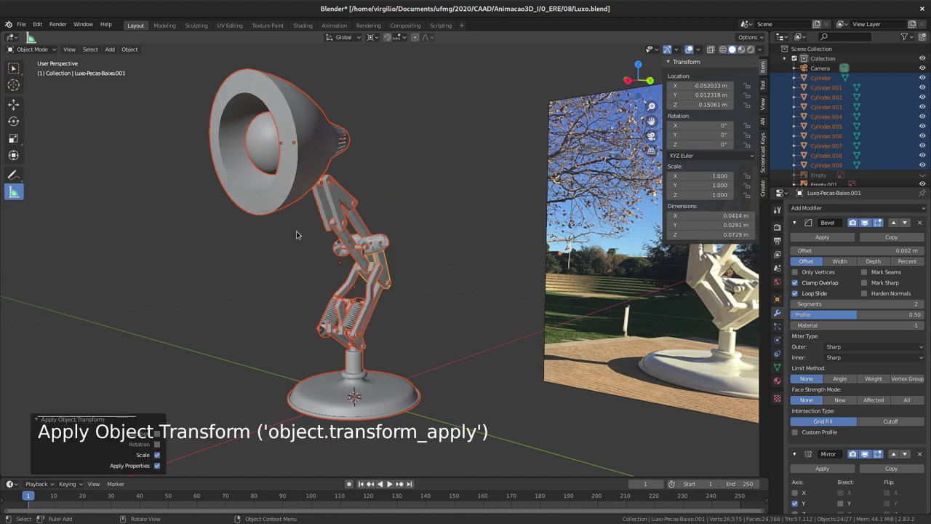
{"action": "middle_click", "coordinate": [310, 232]}
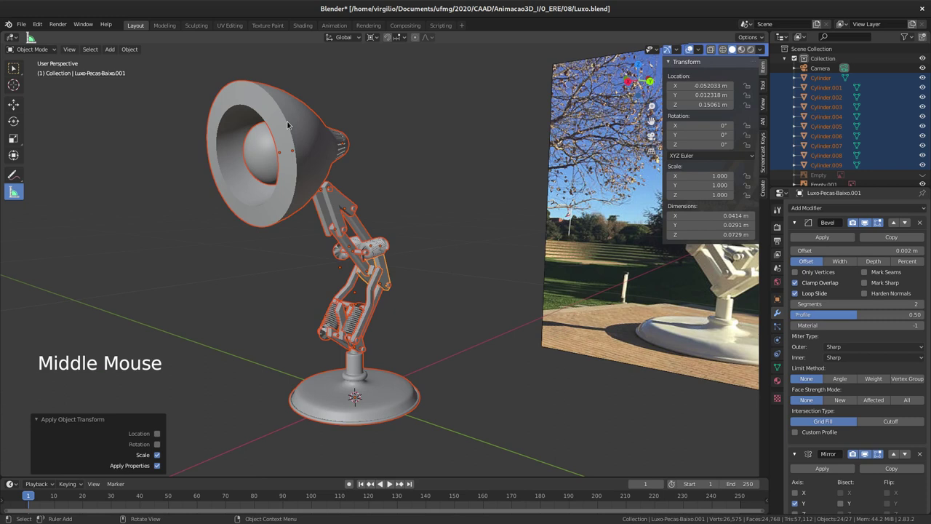
Select the lamp head Luxo-Cabeca and expand its Solidify modifier settings.
{"action": "left_click", "coordinate": [282, 112]}
{"action": "middle_click", "coordinate": [318, 207]}
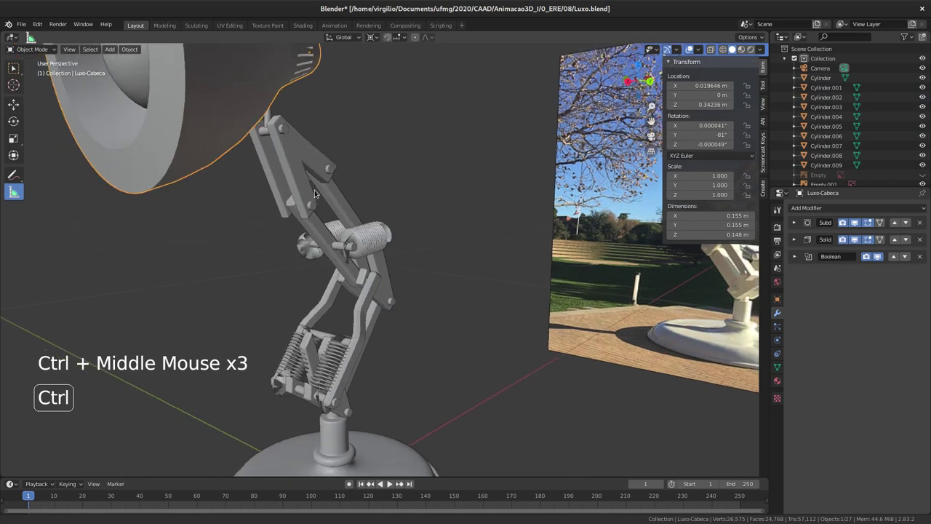
{"action": "middle_click", "coordinate": [316, 213]}
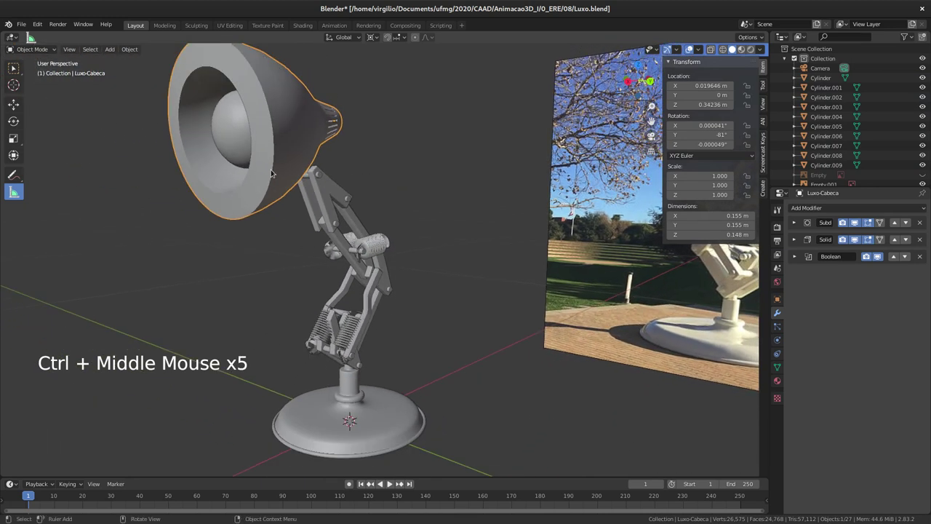
{"action": "middle_click", "coordinate": [320, 164]}
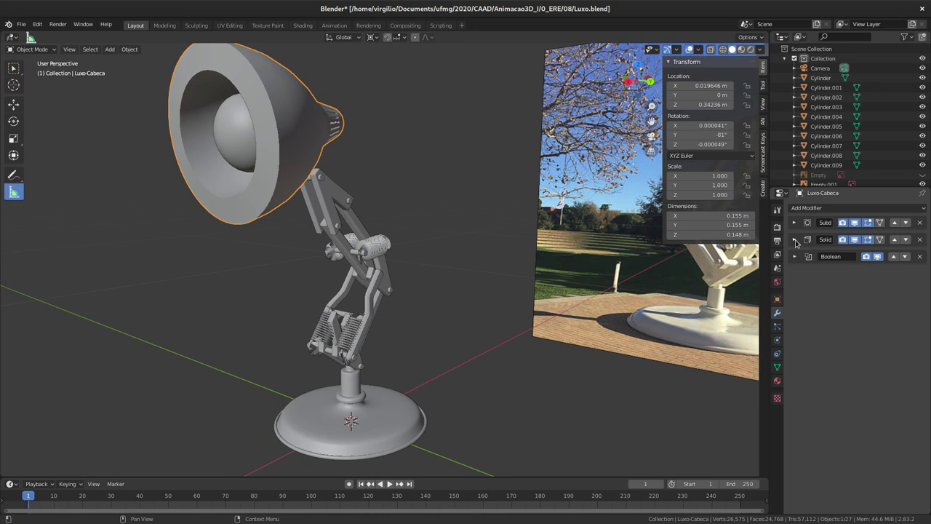
{"action": "left_click", "coordinate": [796, 238]}
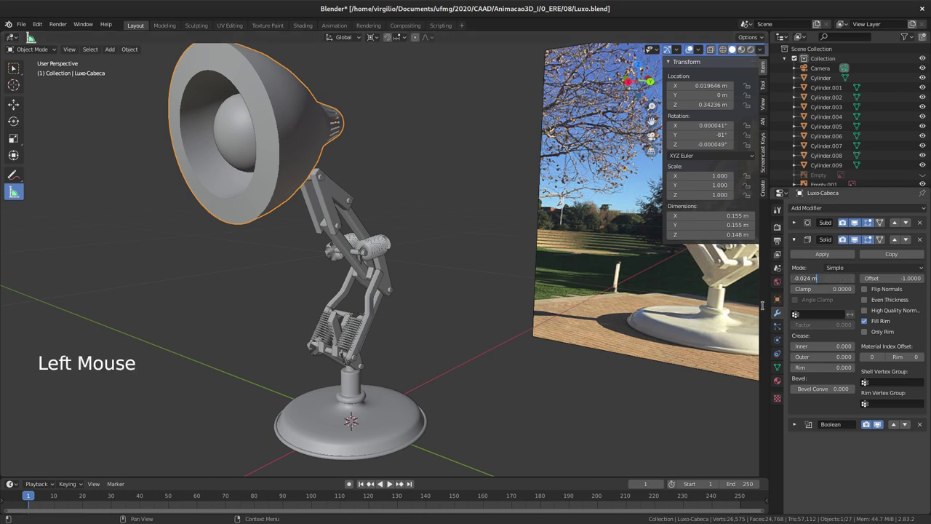
Change the head's Solidify thickness from -0.024 m to -0.0024 m for a thin shell.
{"action": "key", "text": "Left"}
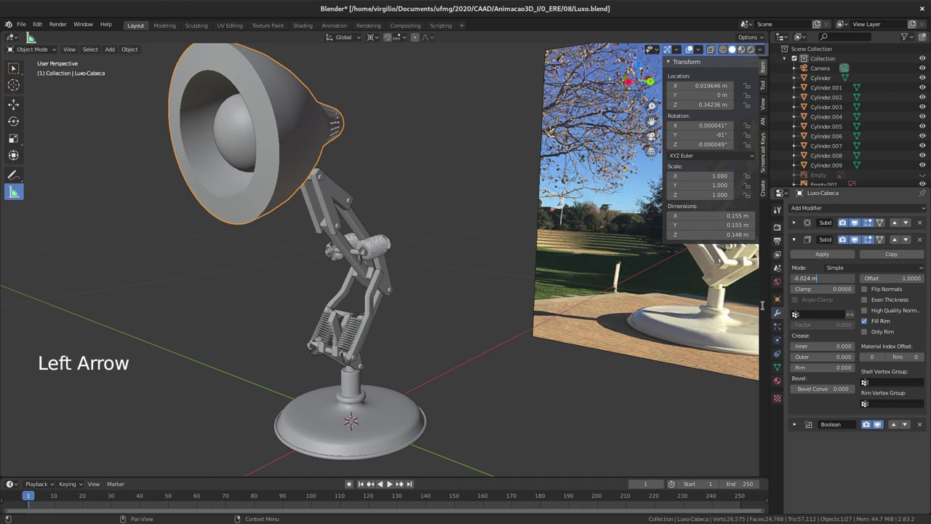
{"action": "key", "text": "BackSpace"}
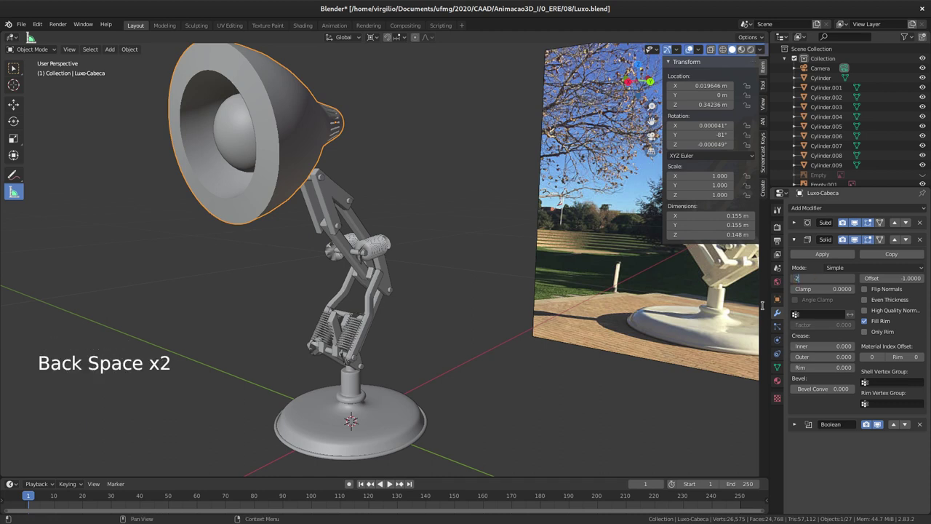
{"action": "key", "text": "m"}
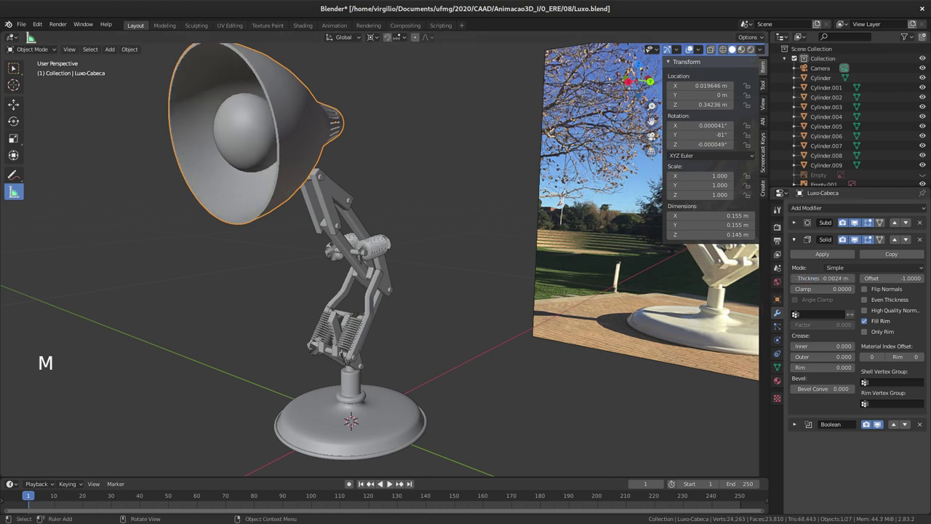
{"action": "middle_click", "coordinate": [276, 129]}
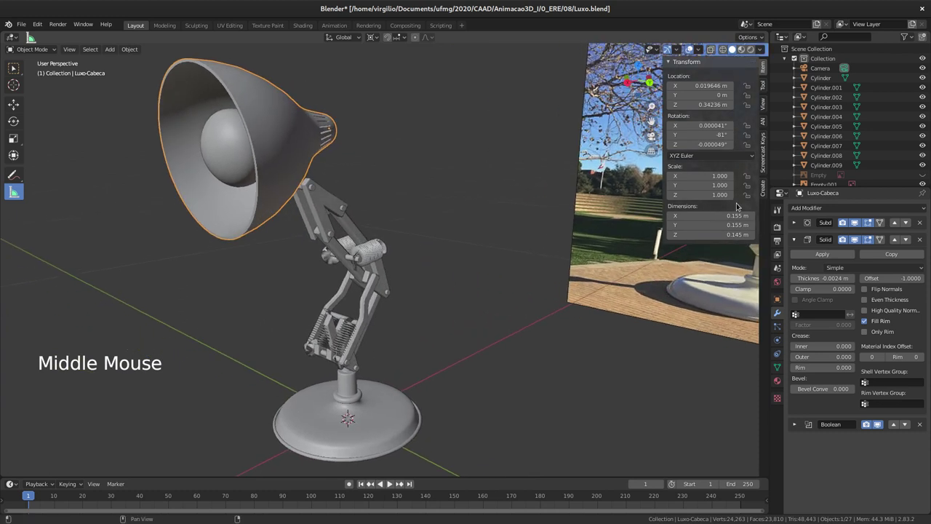
{"action": "middle_click", "coordinate": [324, 236]}
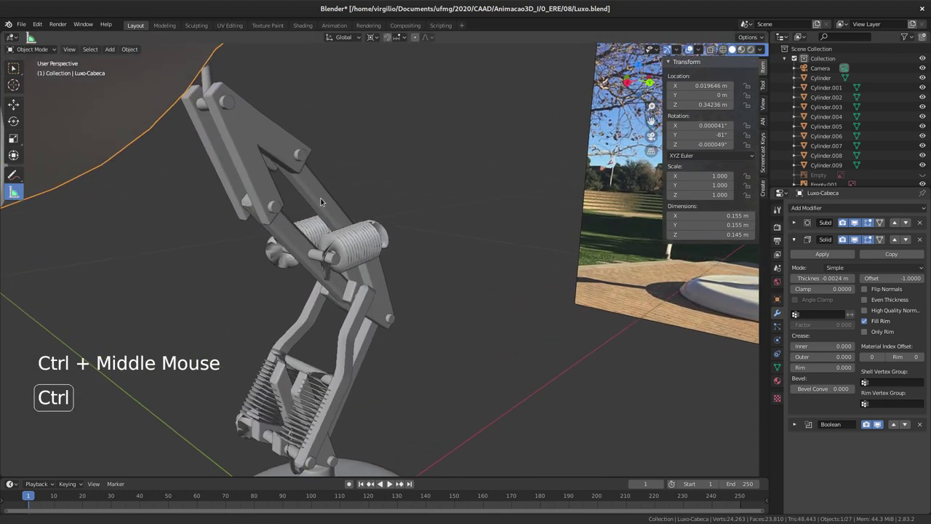
Select the second spring Luxo-Mola.001, showing its Solidify and Y-axis Mirror modifiers.
{"action": "left_click", "coordinate": [349, 244]}
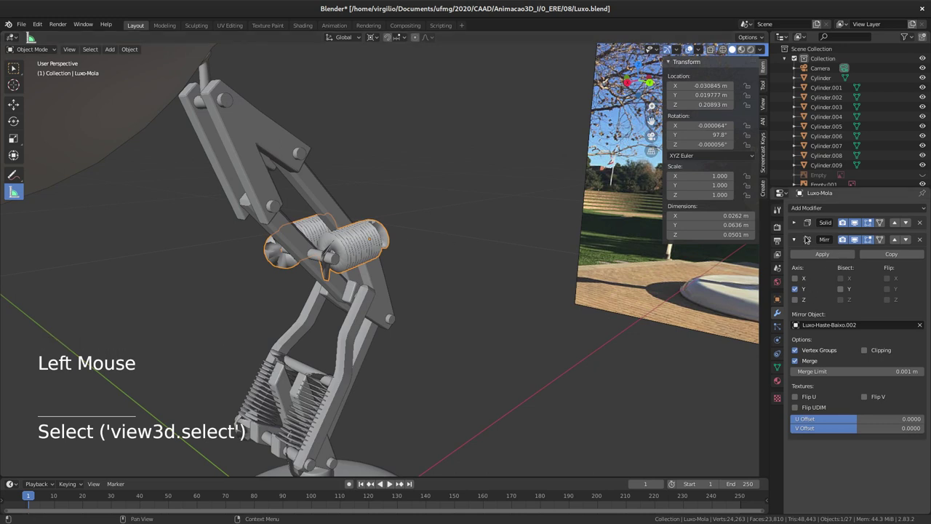
{"action": "left_click", "coordinate": [794, 222]}
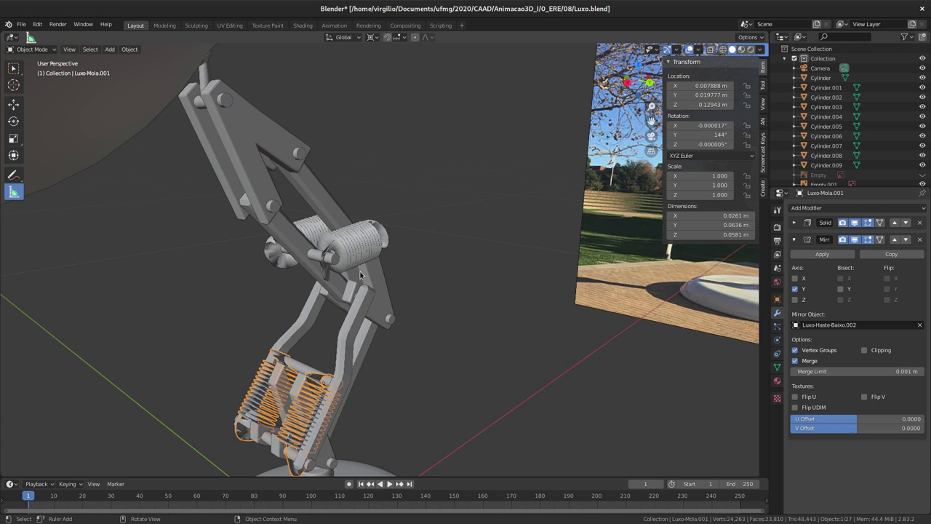
{"action": "middle_click", "coordinate": [345, 295]}
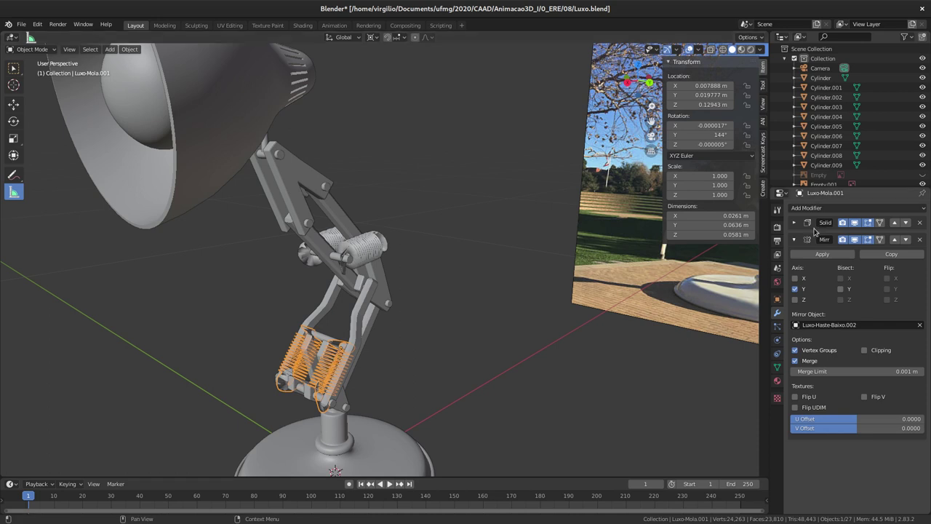
Set the spring Luxo-Mola's Solidify thickness from 0.01 m to 0.001 m with -1 offset.
{"action": "left_click", "coordinate": [790, 221]}
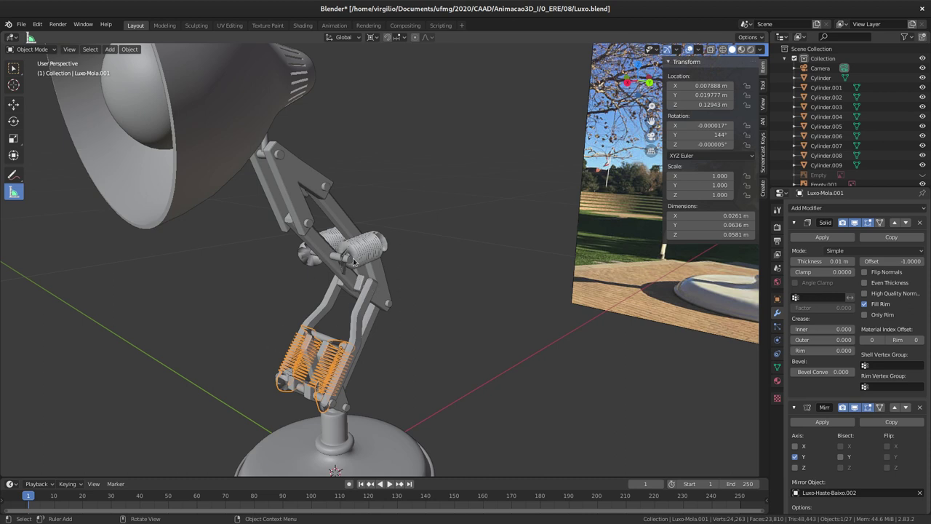
{"action": "left_click", "coordinate": [366, 256]}
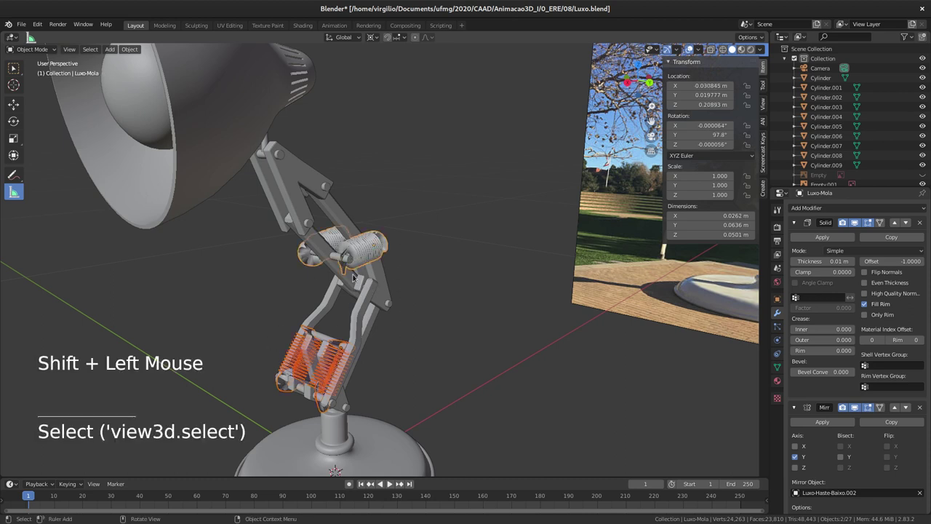
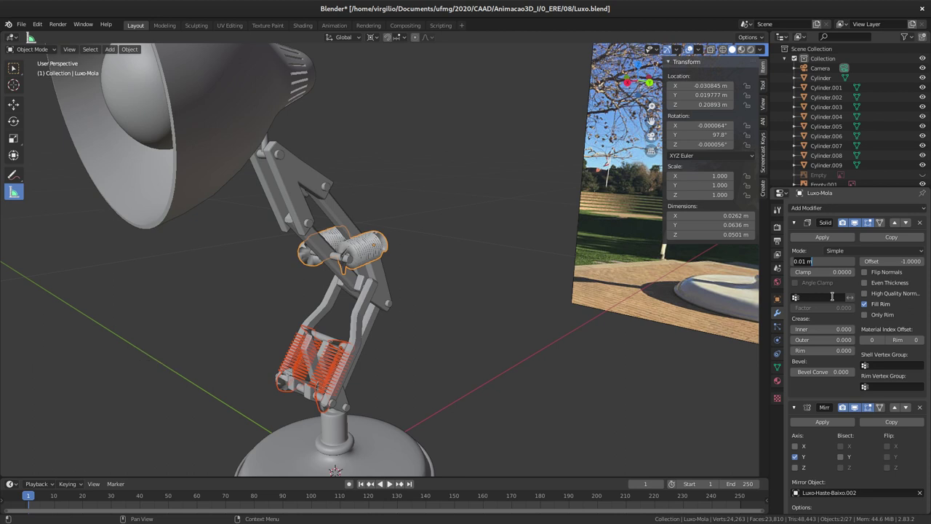
{"action": "key", "text": "m"}
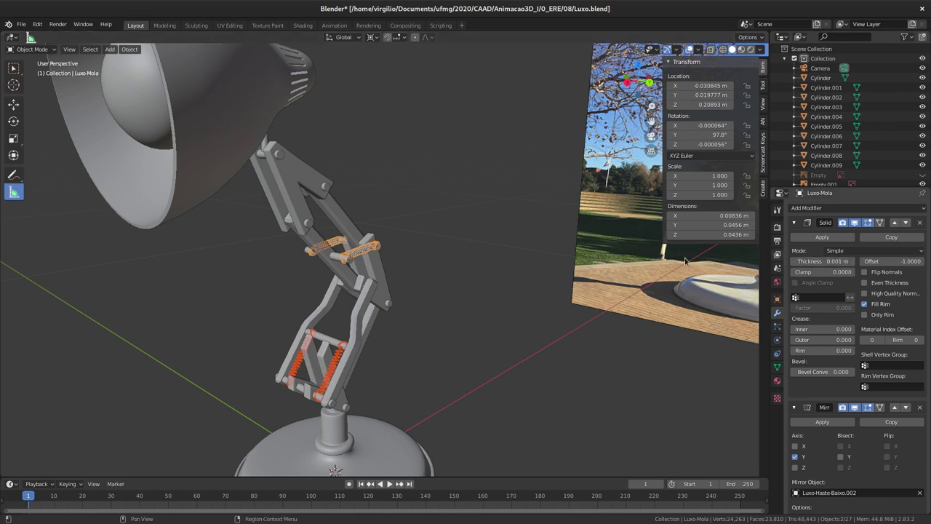
{"action": "left_click", "coordinate": [361, 250]}
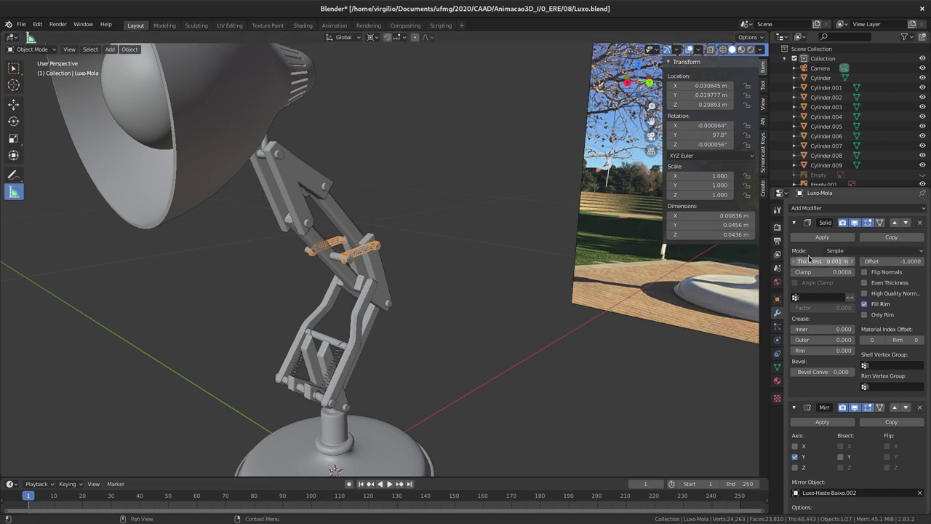
Select the Luxo-Haste-Baixo rods and reduce their Bevel offset to 0.0005 m with 3 segments.
{"action": "middle_click", "coordinate": [332, 227]}
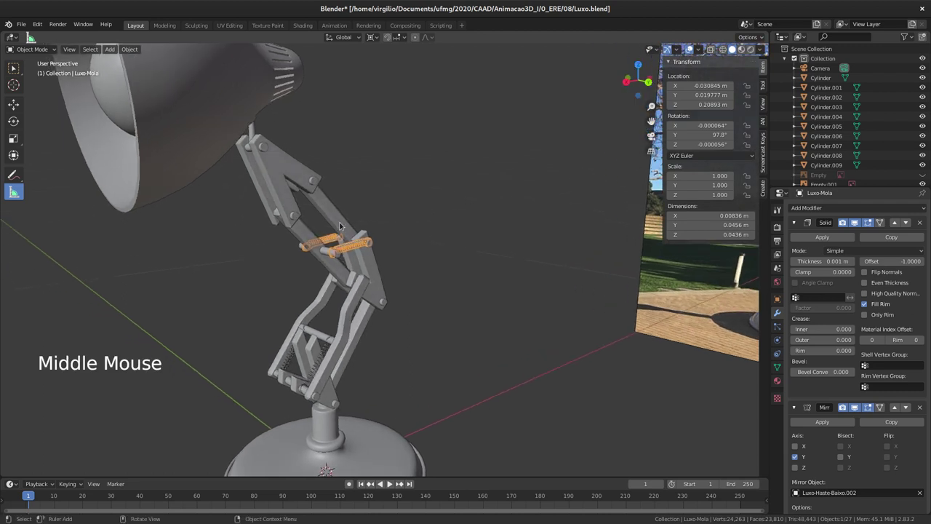
{"action": "left_click", "coordinate": [278, 181]}
{"action": "left_click", "coordinate": [310, 231]}
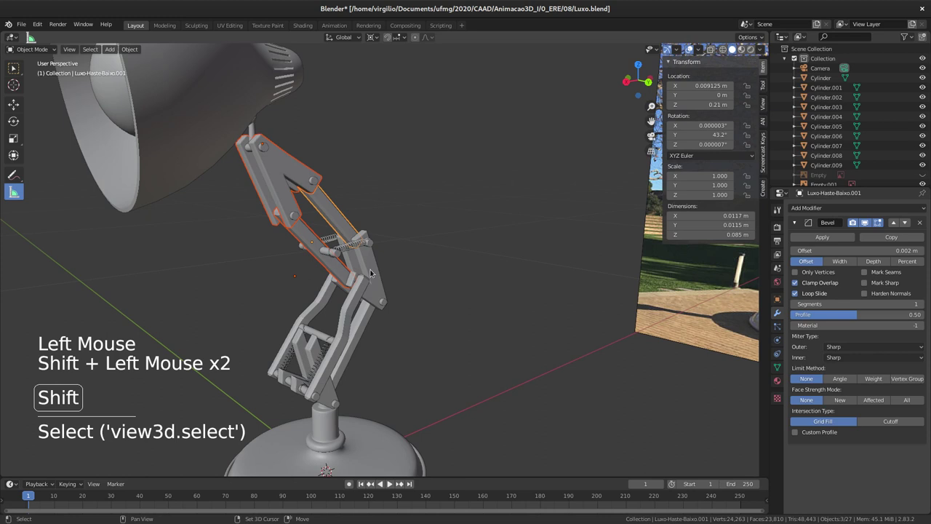
{"action": "left_click", "coordinate": [351, 308]}
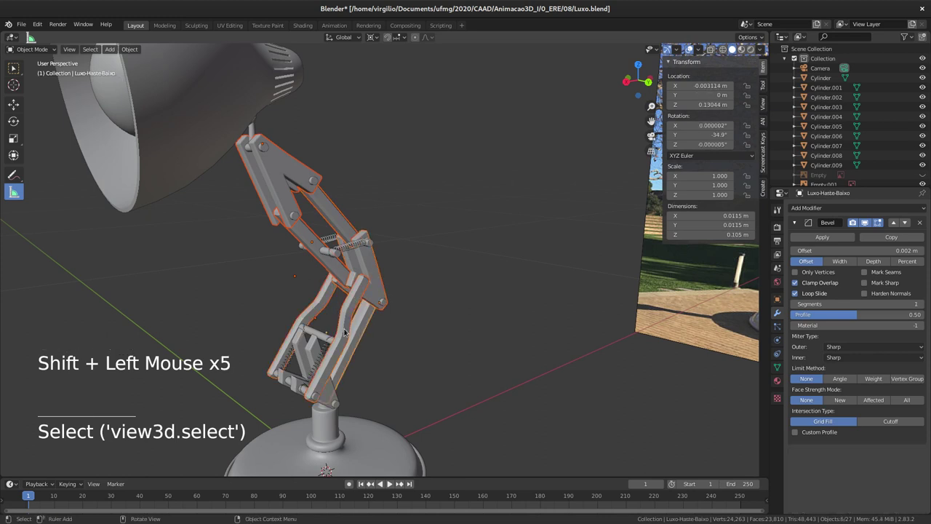
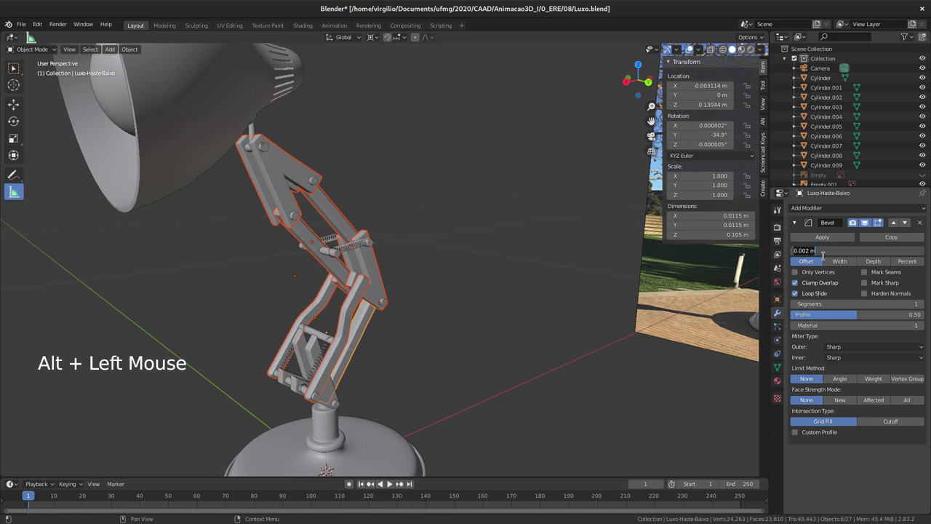
{"action": "key", "text": "m"}
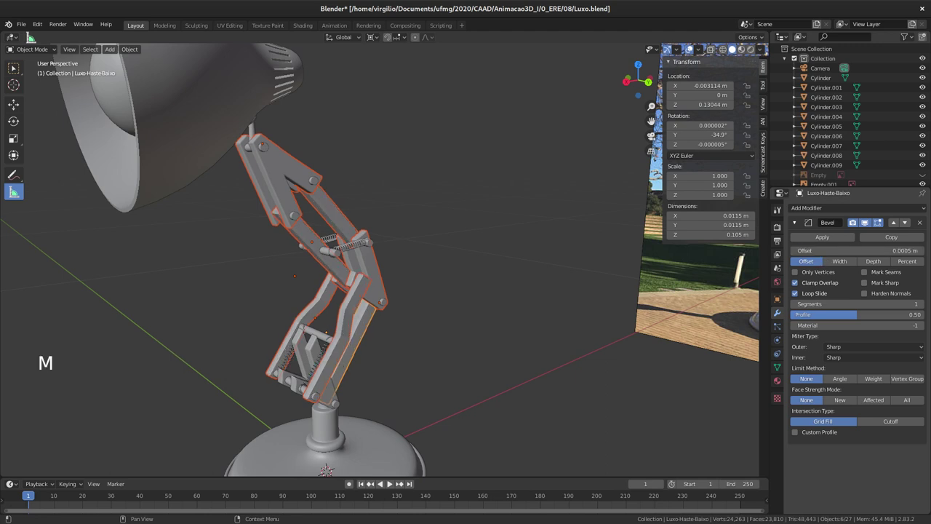
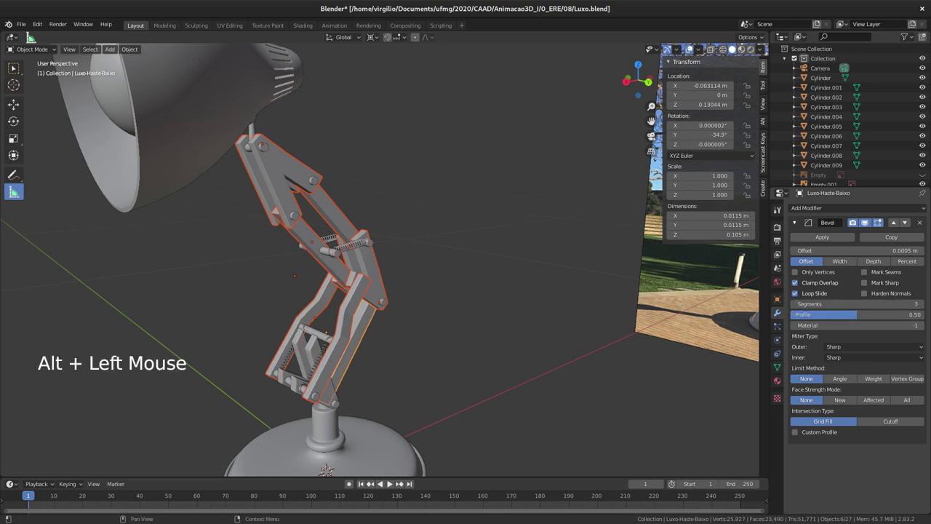
Orbit around the lower arm to inspect its joints and pivot pins, then pull back.
{"action": "middle_click", "coordinate": [304, 236]}
{"action": "middle_click", "coordinate": [266, 206]}
{"action": "middle_click", "coordinate": [383, 236]}
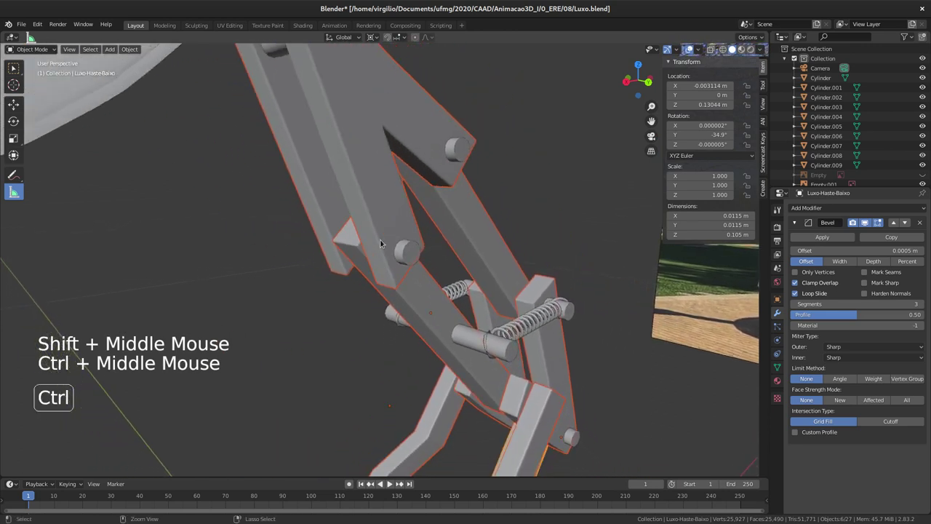
{"action": "middle_click", "coordinate": [390, 232]}
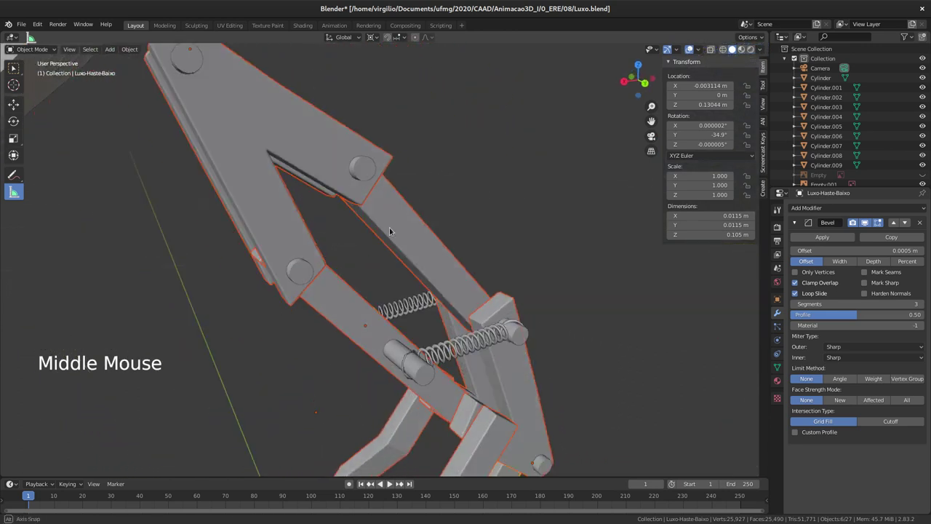
{"action": "middle_click", "coordinate": [394, 259]}
{"action": "middle_click", "coordinate": [389, 276]}
{"action": "middle_click", "coordinate": [378, 251]}
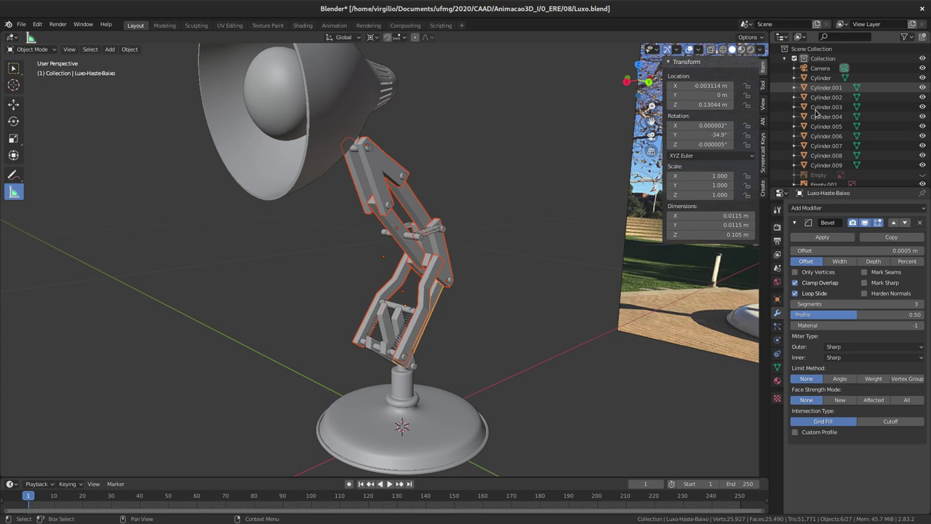
Select pivot cylinders Cylinder through Cylinder.009 in the Outliner and search F3 for Batch Rename.
{"action": "left_click", "coordinate": [820, 80]}
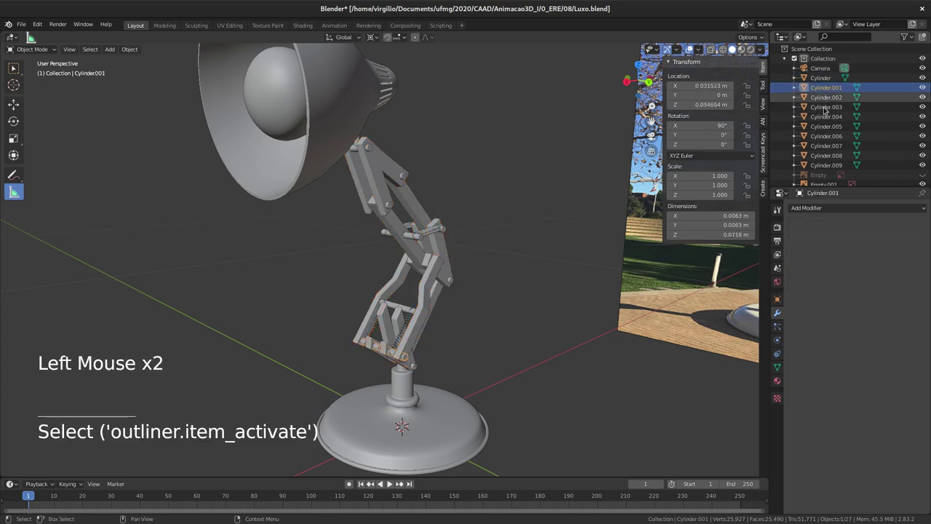
{"action": "middle_click", "coordinate": [445, 245]}
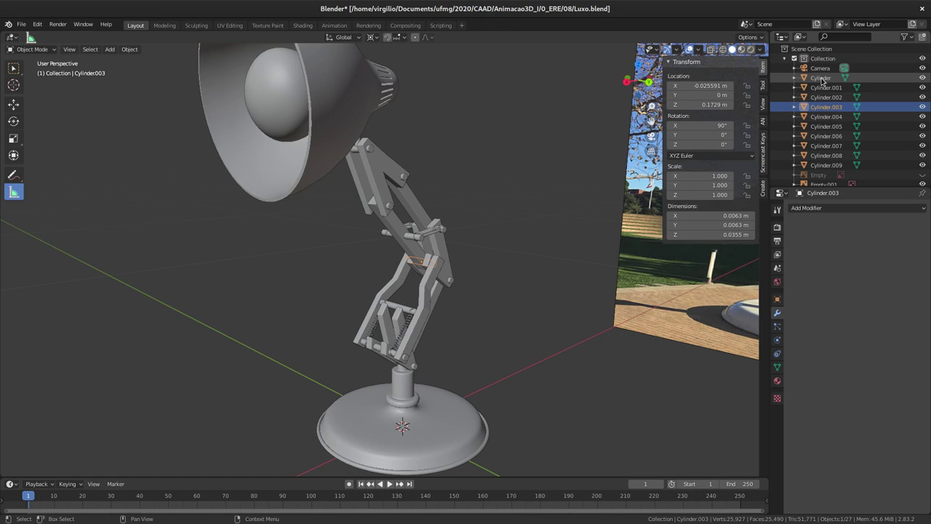
{"action": "left_click", "coordinate": [820, 78]}
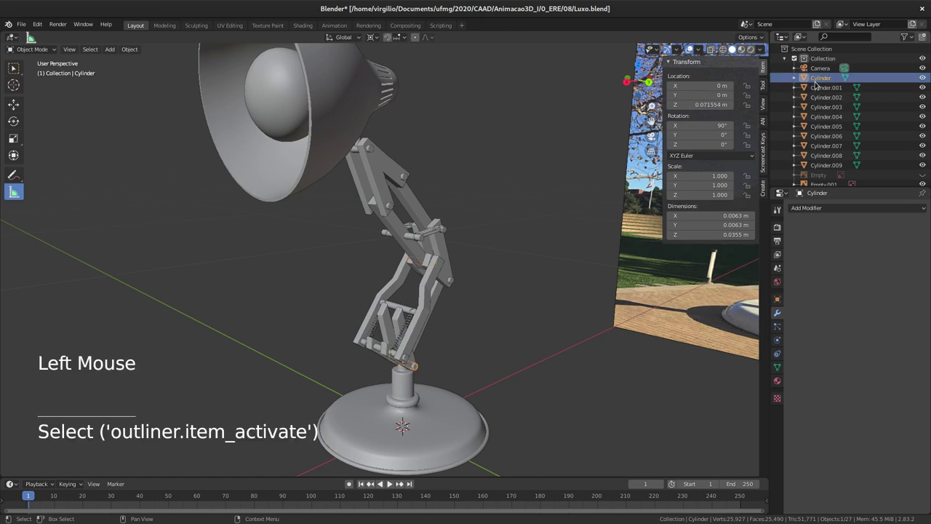
{"action": "key", "text": "F2"}
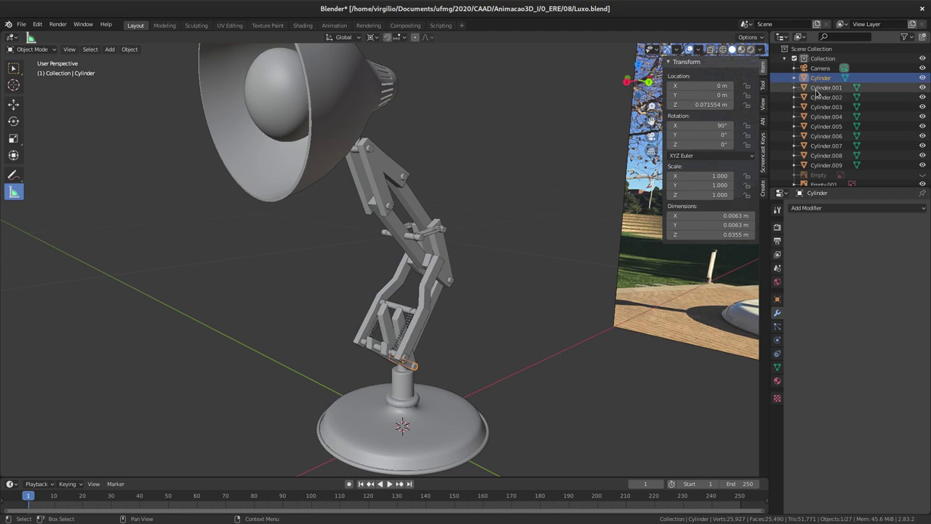
{"action": "key", "text": "b"}
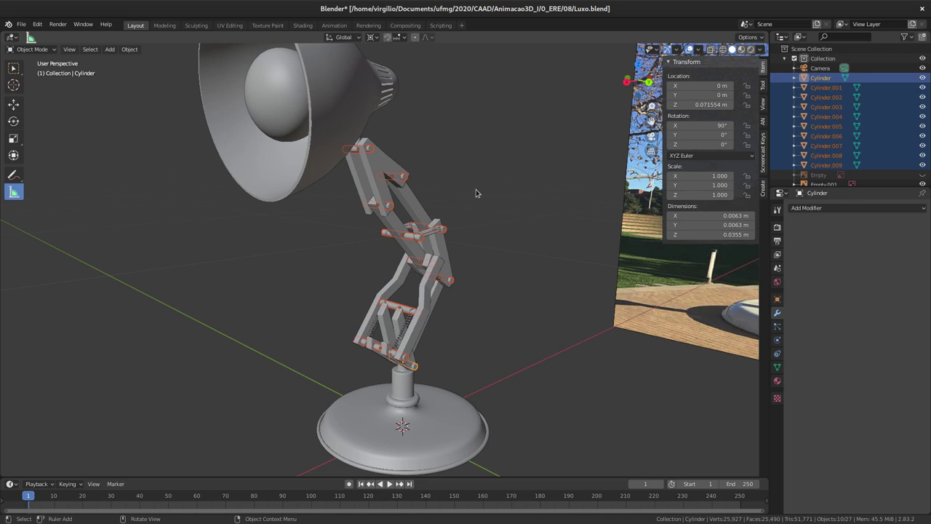
{"action": "key", "text": "F2"}
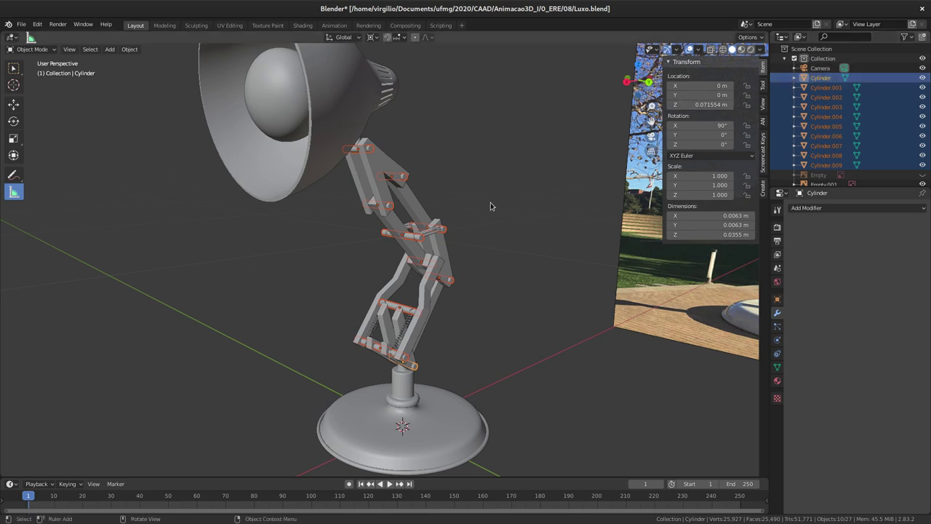
{"action": "key", "text": "F3"}
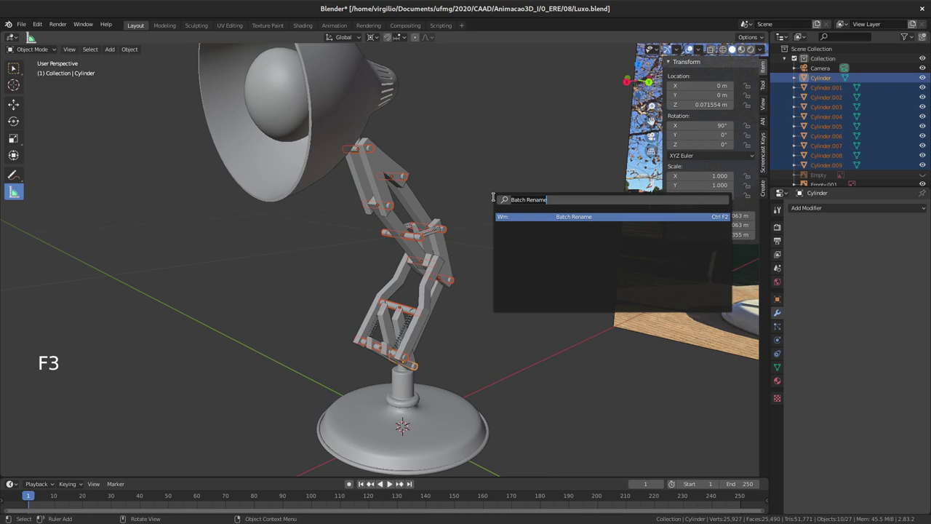
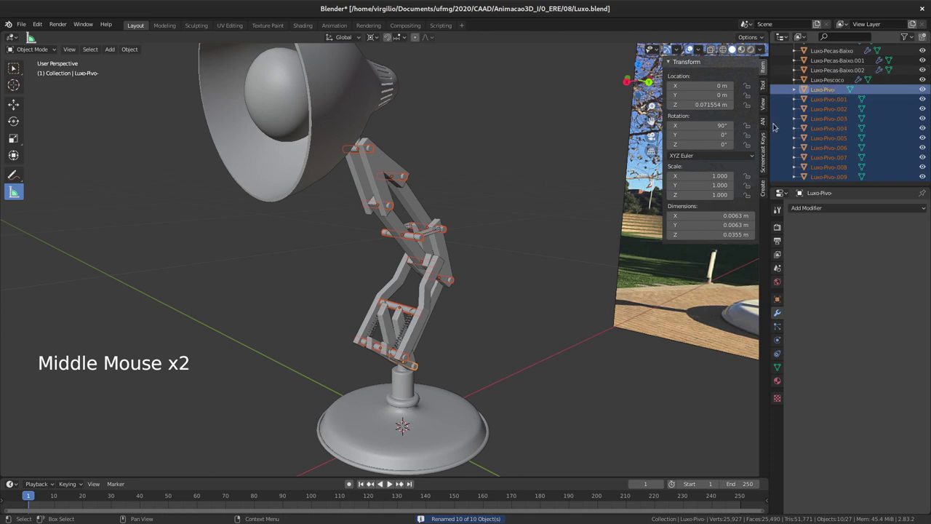
Inspect the lamp from several sides and bring up the Render Properties.
{"action": "middle_click", "coordinate": [444, 260]}
{"action": "middle_click", "coordinate": [419, 272]}
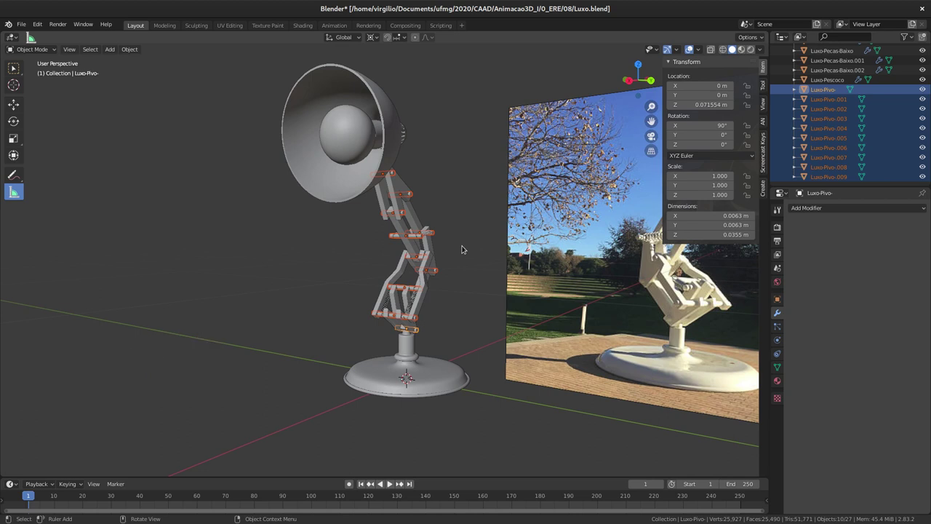
{"action": "middle_click", "coordinate": [404, 223]}
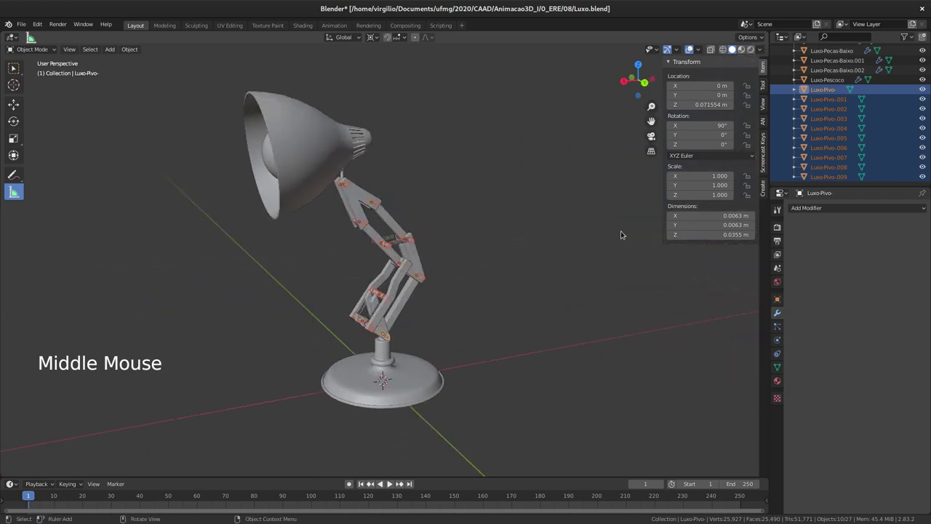
{"action": "left_click", "coordinate": [775, 227]}
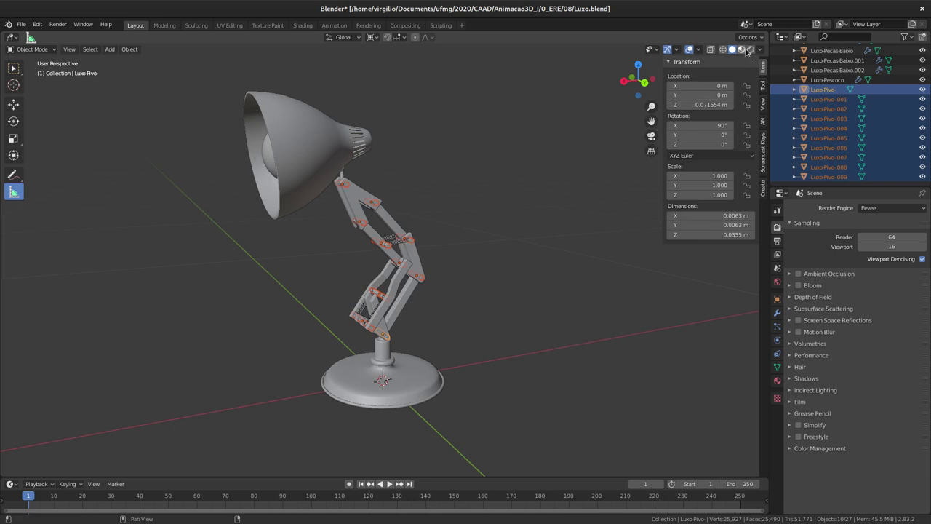
Switch the viewport to Rendered shading and move out to find the scene light.
{"action": "left_click", "coordinate": [753, 50]}
{"action": "middle_click", "coordinate": [350, 254]}
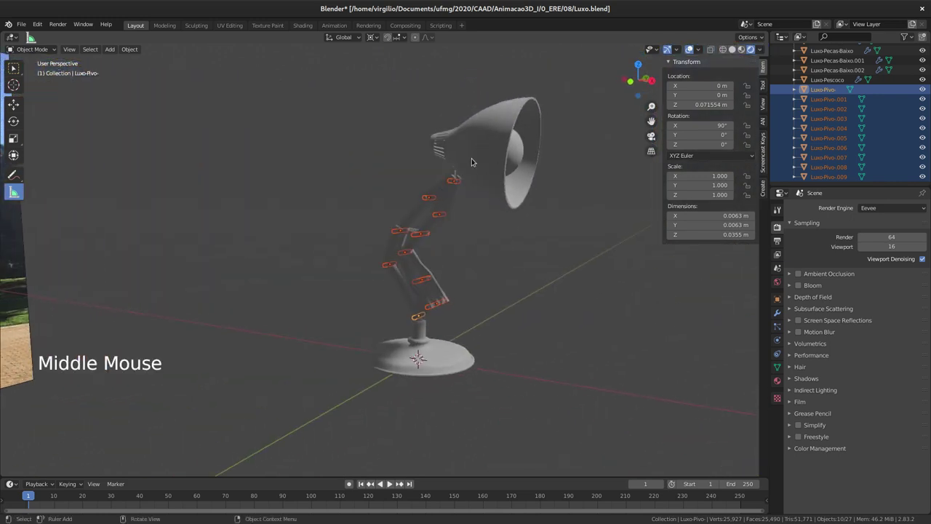
{"action": "middle_click", "coordinate": [493, 176]}
{"action": "middle_click", "coordinate": [480, 203]}
{"action": "middle_click", "coordinate": [446, 246]}
{"action": "middle_click", "coordinate": [385, 237]}
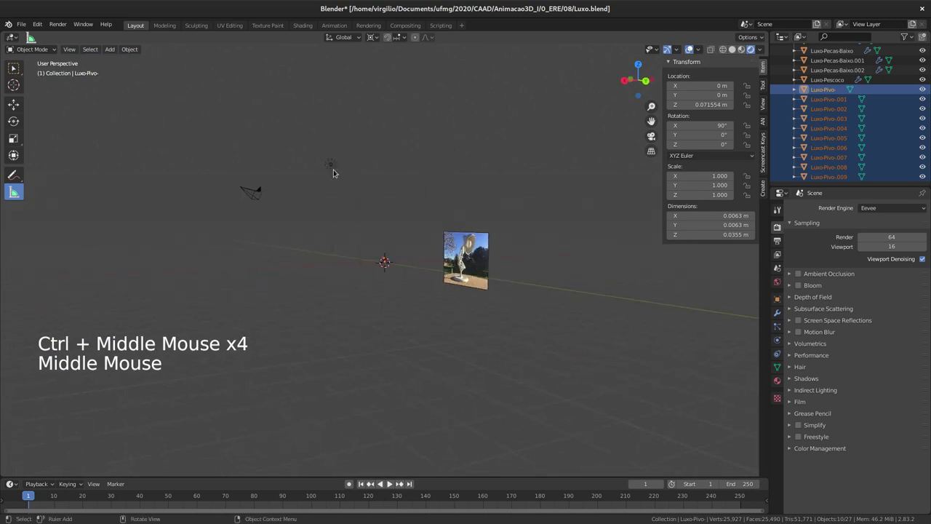
Select the existing light and delete it, returning the view to the lamp.
{"action": "left_click", "coordinate": [349, 170]}
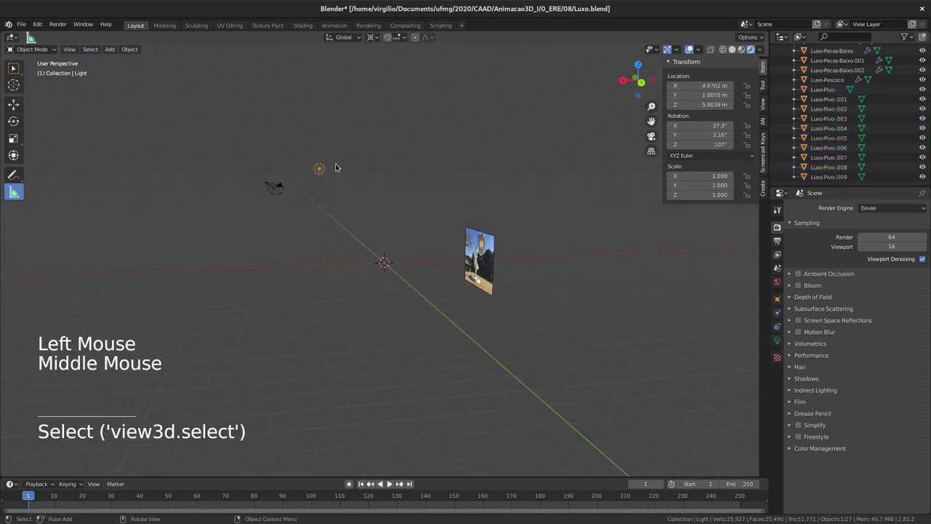
{"action": "middle_click", "coordinate": [364, 202]}
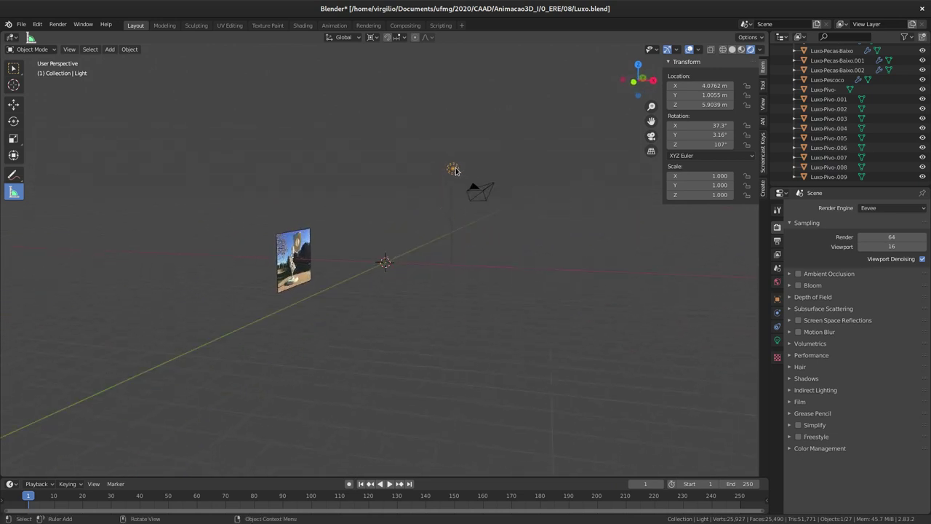
{"action": "key", "text": "x"}
{"action": "middle_click", "coordinate": [355, 240]}
{"action": "middle_click", "coordinate": [397, 255]}
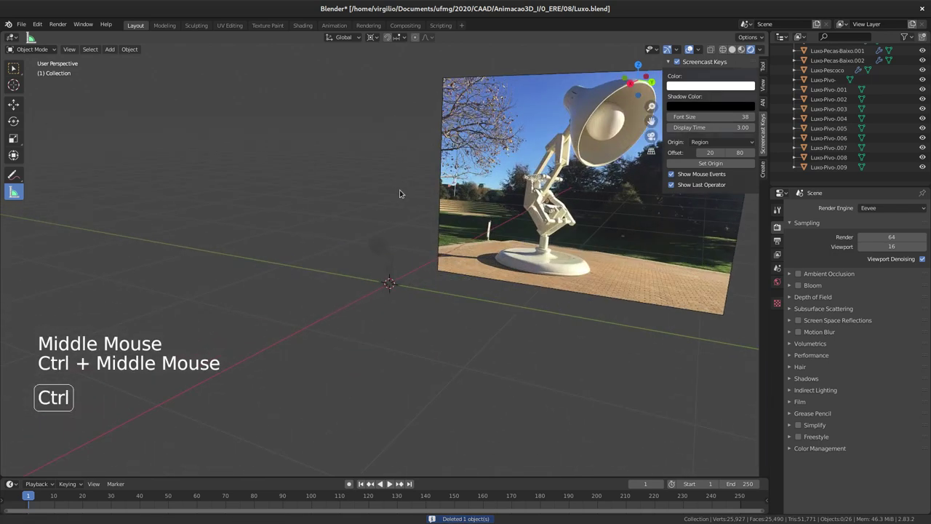
Orbit around the now-dark lamp to see how it renders without the light.
{"action": "middle_click", "coordinate": [369, 197]}
{"action": "middle_click", "coordinate": [390, 222]}
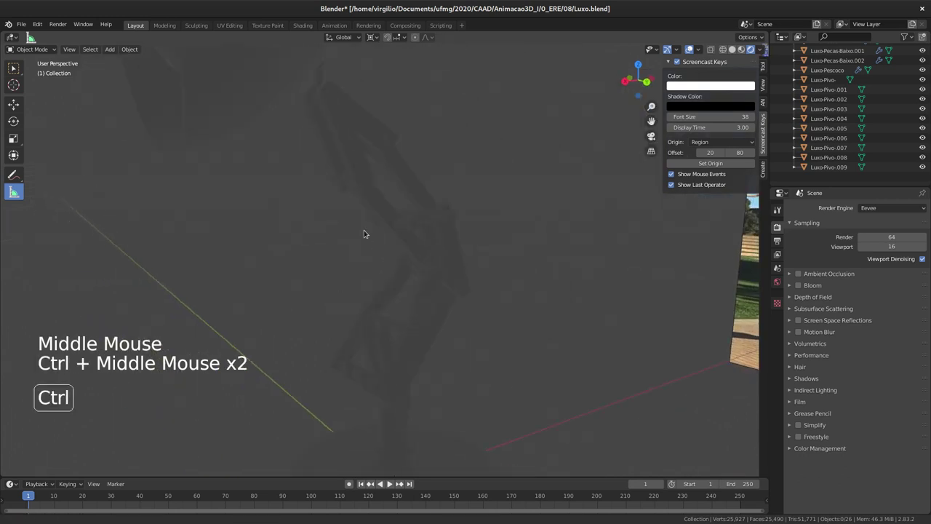
{"action": "middle_click", "coordinate": [356, 253]}
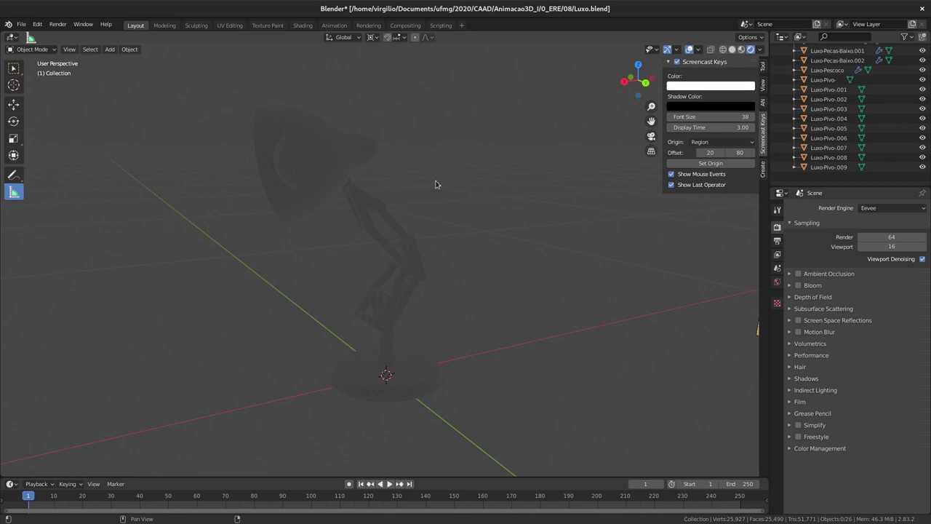
{"action": "middle_click", "coordinate": [432, 216]}
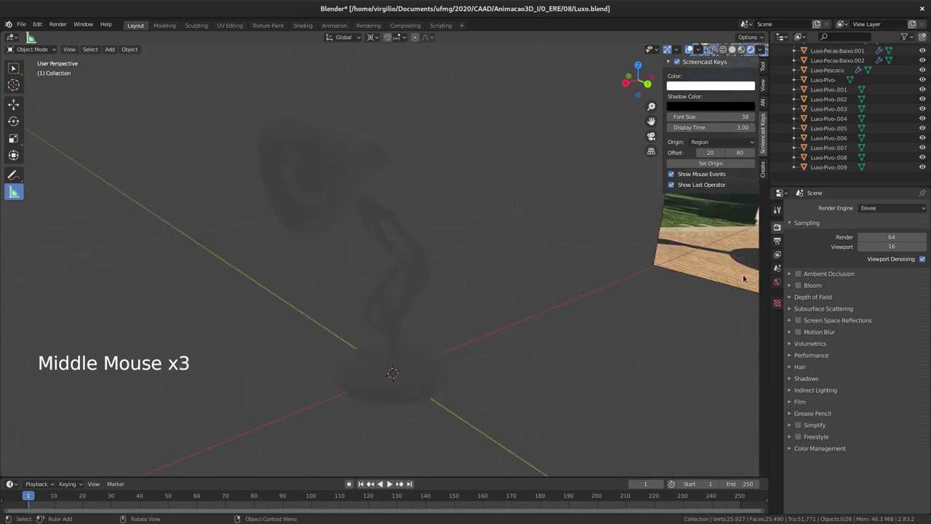
In World Properties raise the background colour from black to grey so the lamp shows faintly.
{"action": "left_click", "coordinate": [778, 284]}
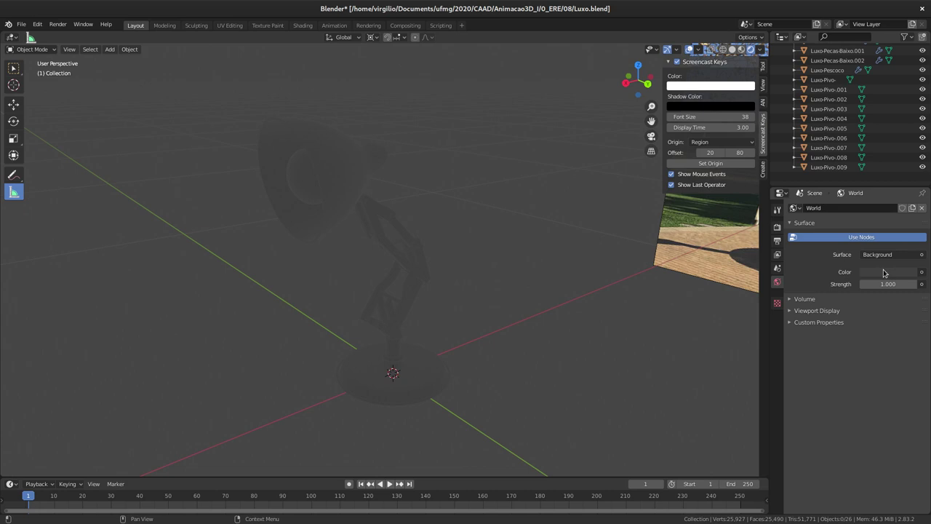
{"action": "key", "text": "ctrl+c"}
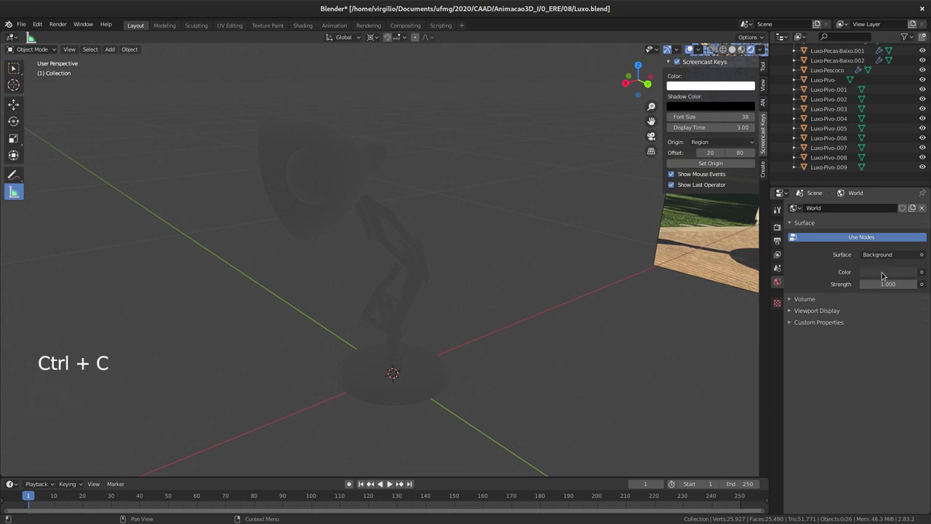
{"action": "left_click", "coordinate": [878, 274]}
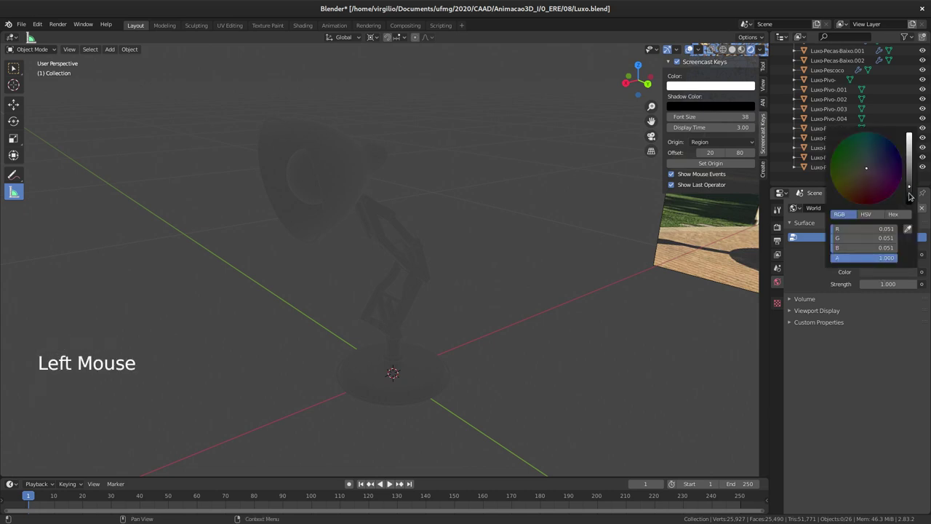
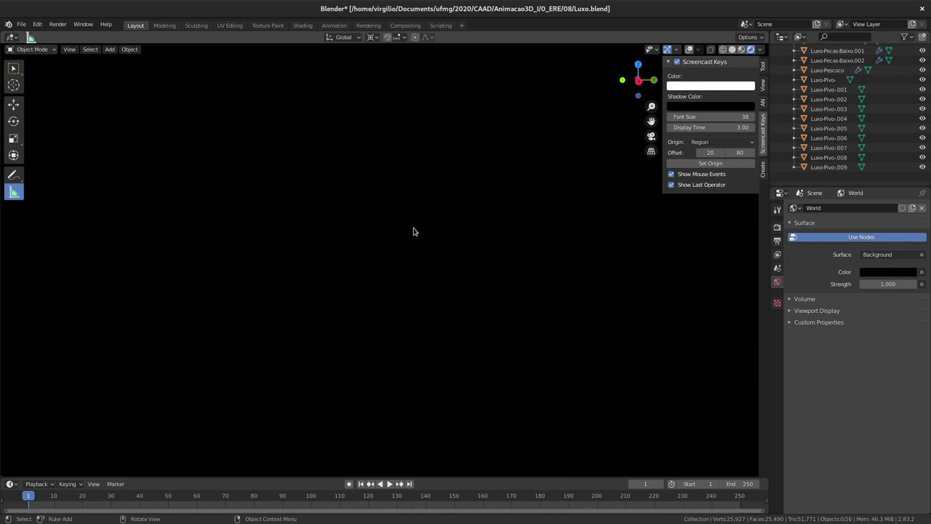
{"action": "middle_click", "coordinate": [427, 226]}
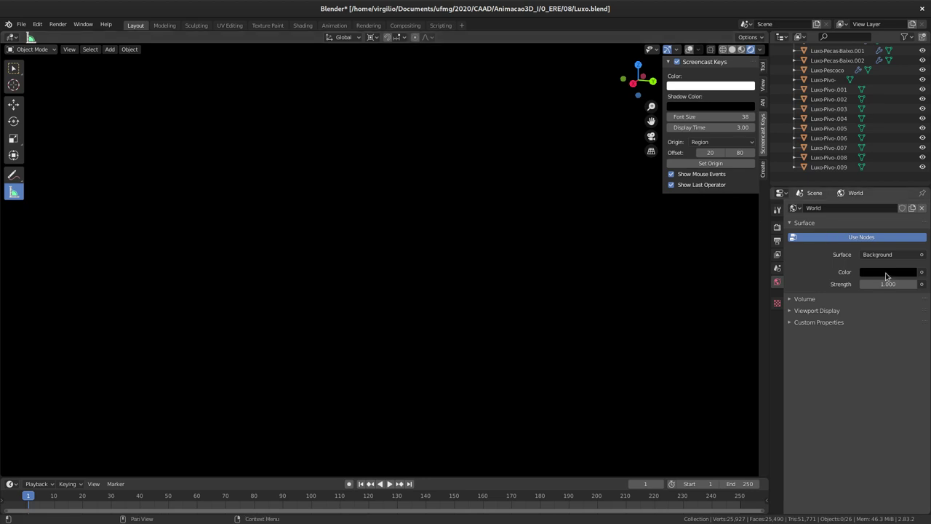
{"action": "key", "text": "ctrl+v"}
{"action": "middle_click", "coordinate": [408, 245]}
{"action": "middle_click", "coordinate": [401, 242]}
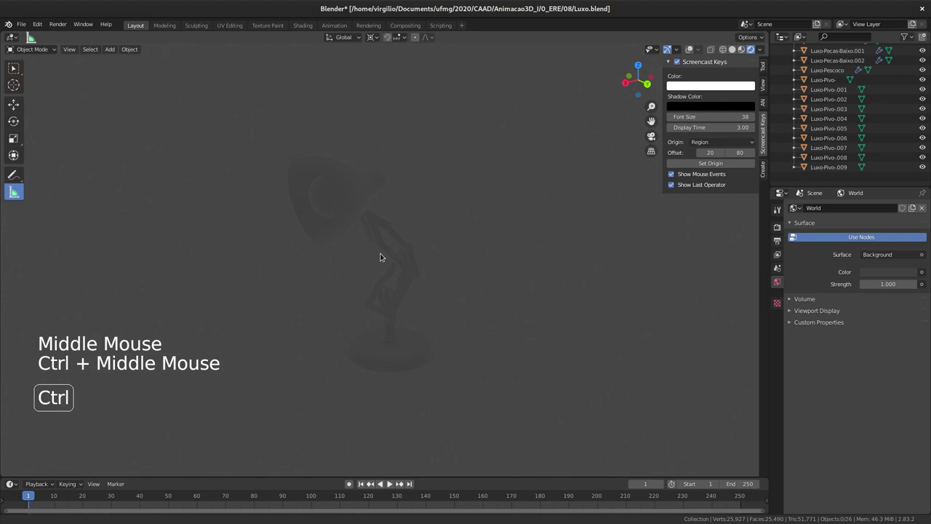
Select the lamp head and add a Sun light from the Shift+A Light menu.
{"action": "left_click", "coordinate": [355, 209]}
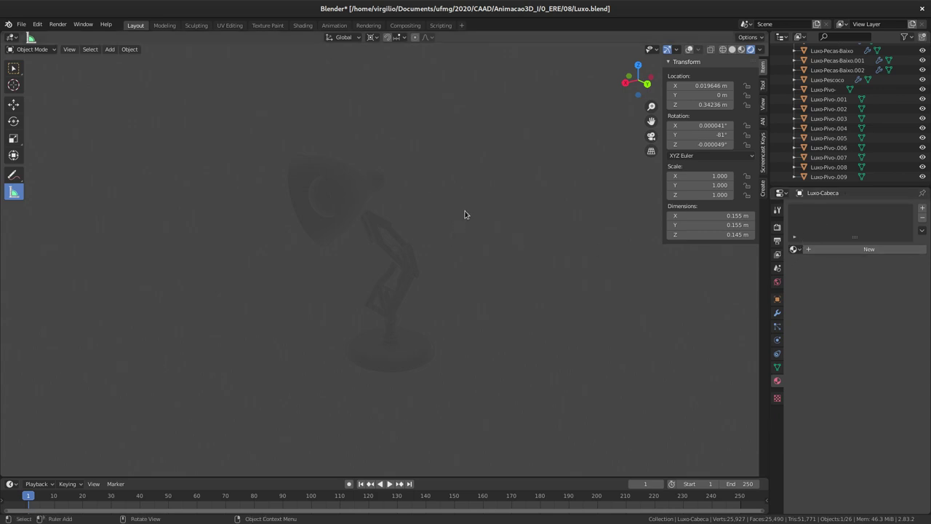
{"action": "middle_click", "coordinate": [470, 227]}
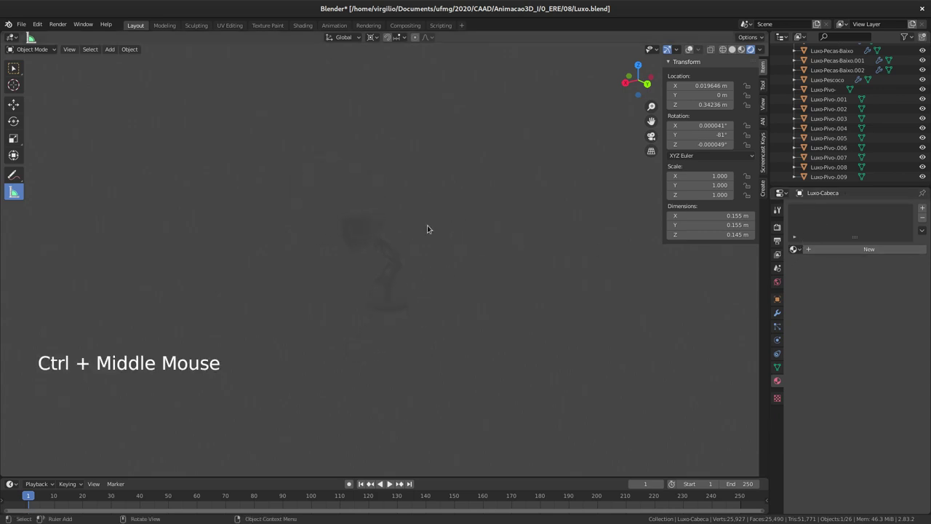
{"action": "left_click", "coordinate": [688, 50]}
{"action": "key", "text": "shift+a"}
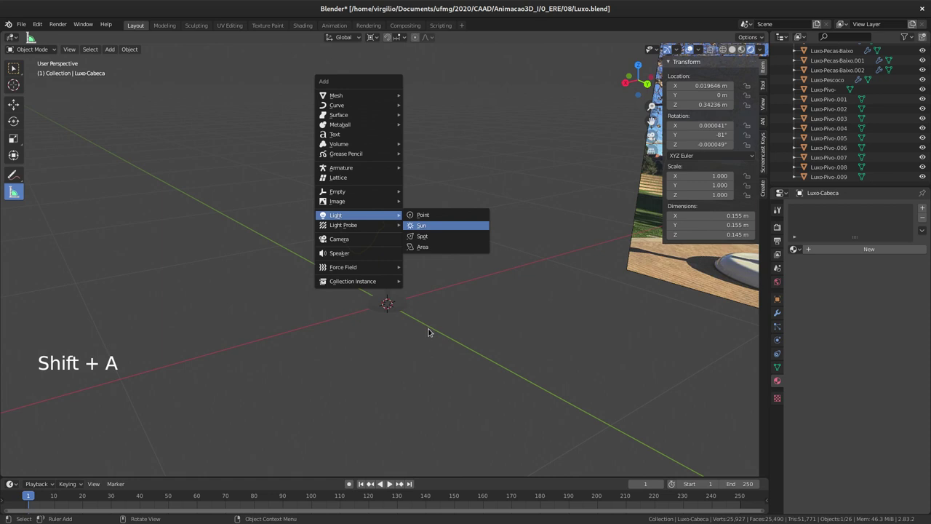
Move the sun above the lamp and raise its strength to 1000.
{"action": "key", "text": "g"}
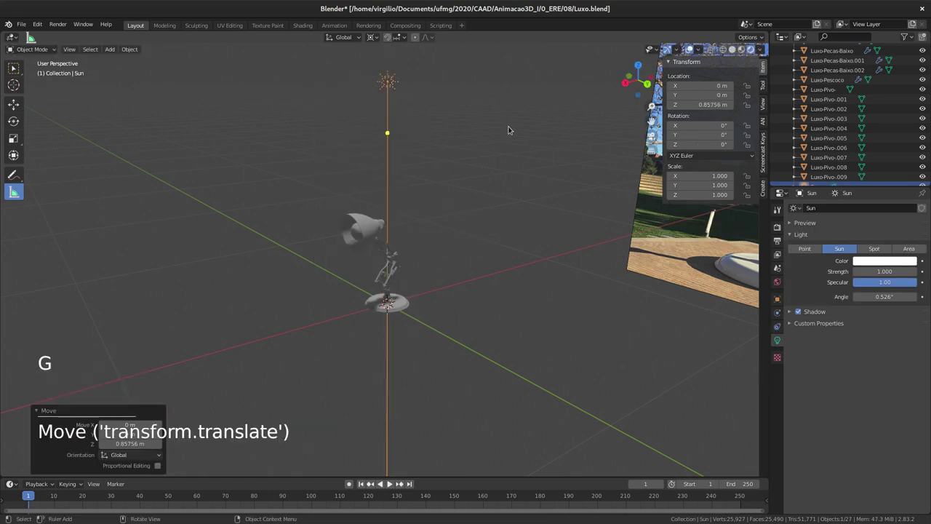
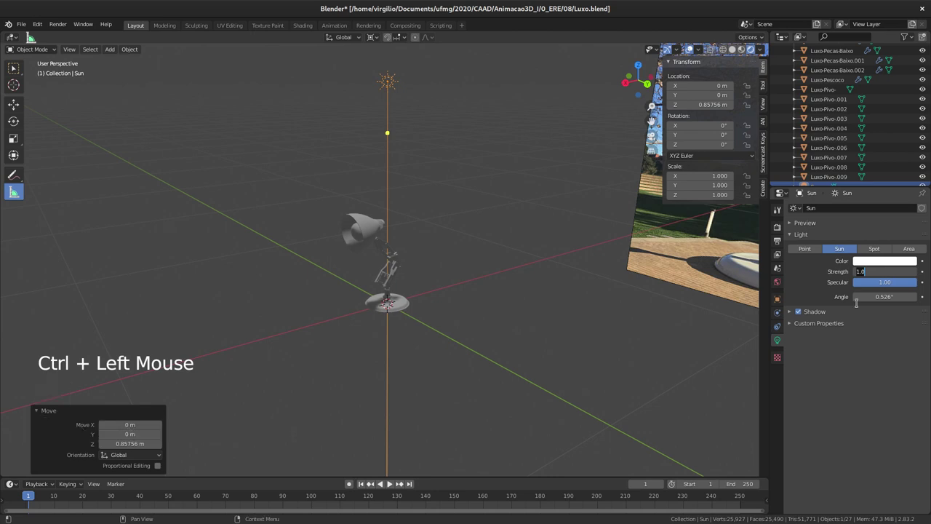
{"action": "key", "text": "0"}
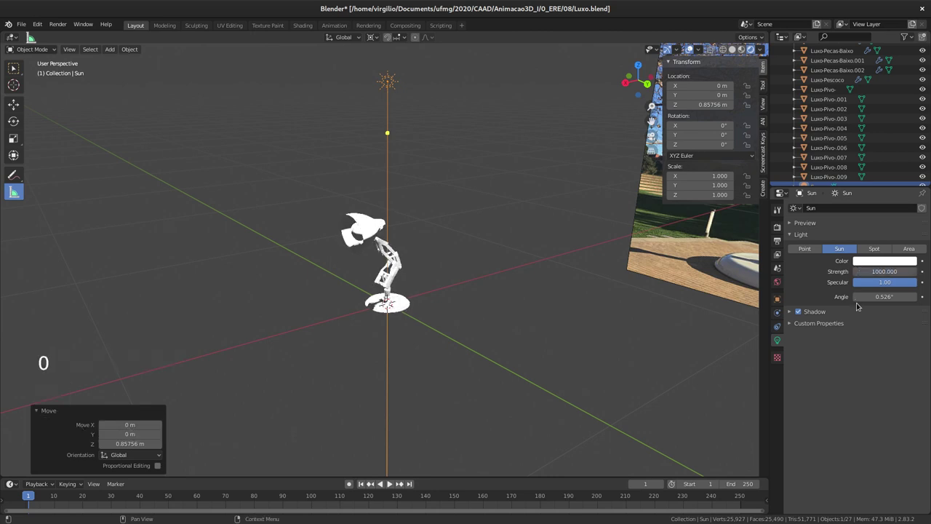
{"action": "middle_click", "coordinate": [389, 202]}
{"action": "middle_click", "coordinate": [381, 217]}
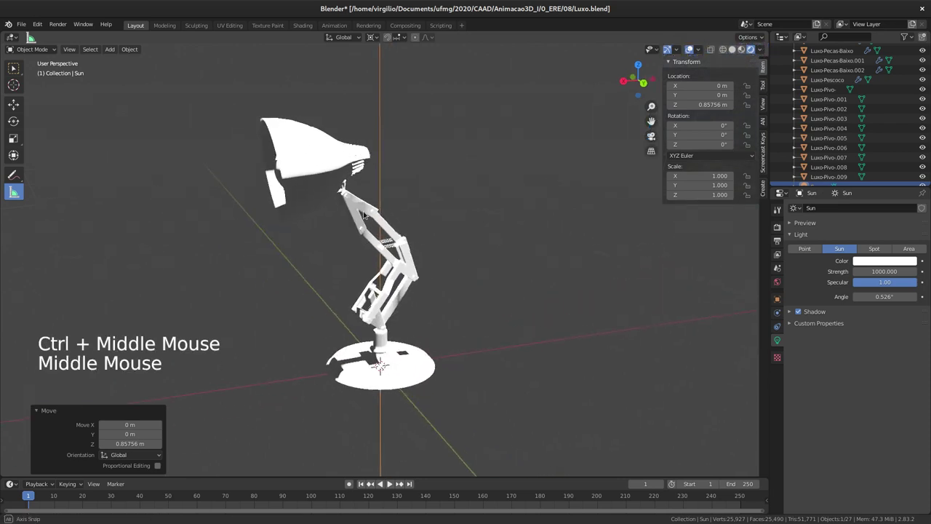
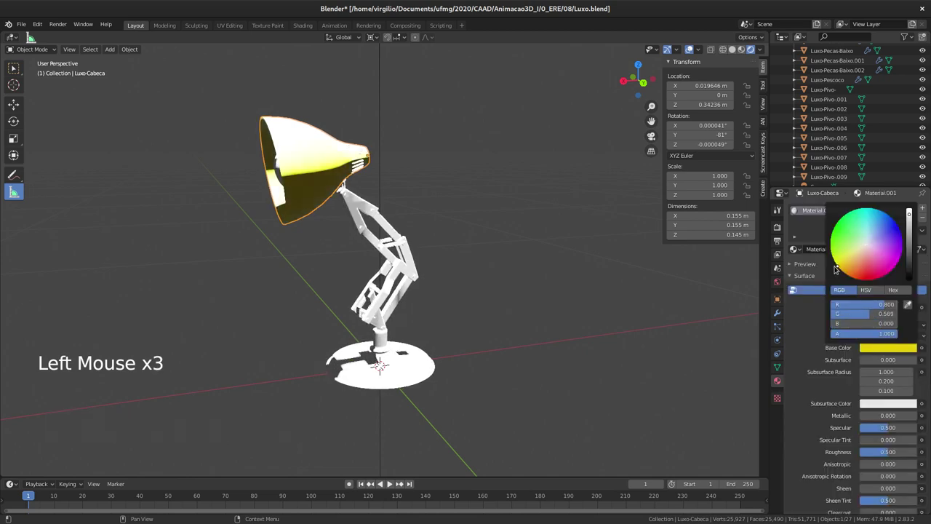
{"action": "middle_click", "coordinate": [297, 160]}
{"action": "middle_click", "coordinate": [300, 155]}
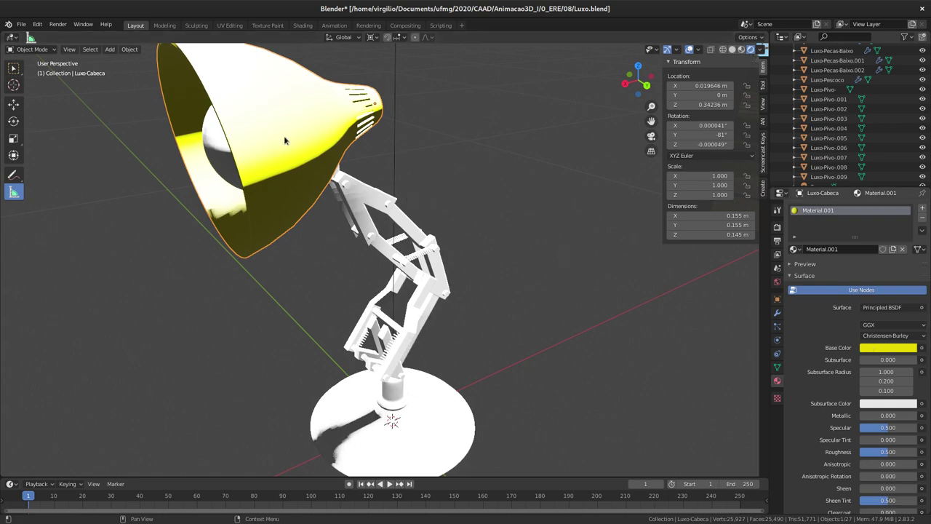
{"action": "middle_click", "coordinate": [304, 121]}
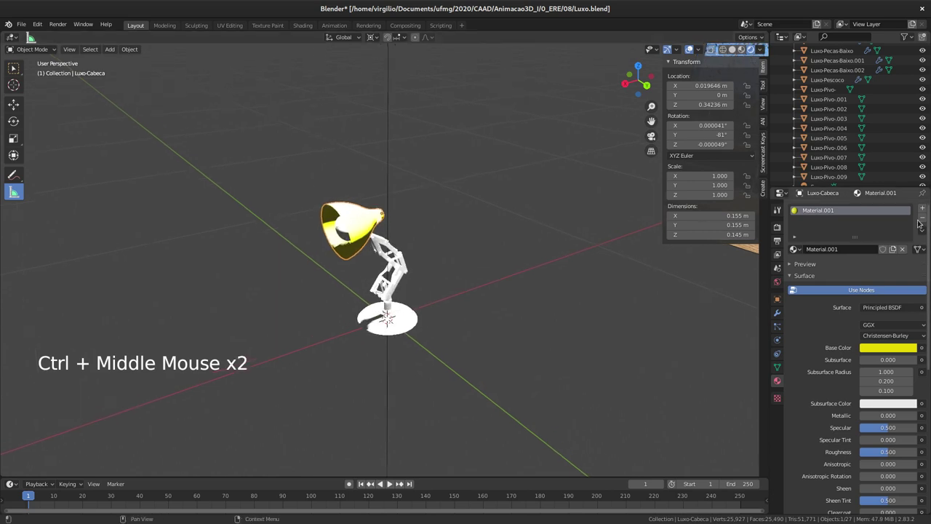
{"action": "left_click", "coordinate": [923, 218]}
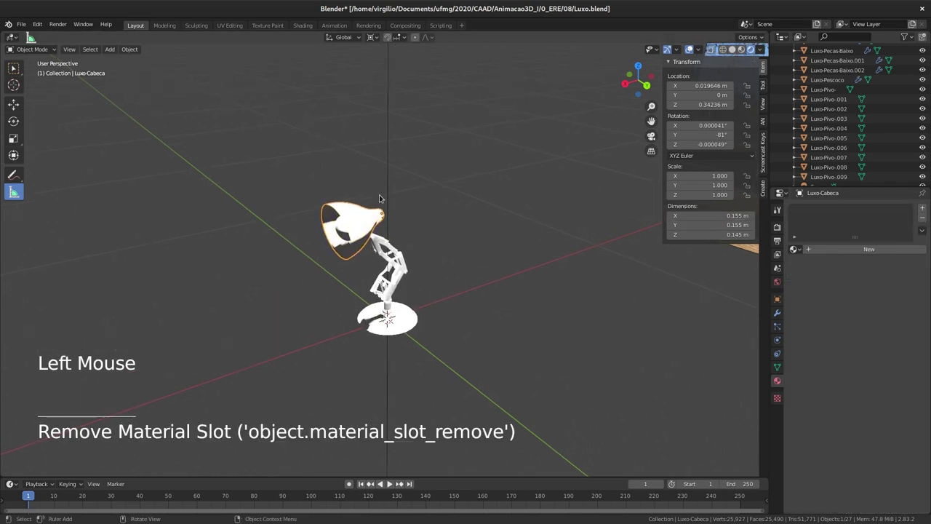
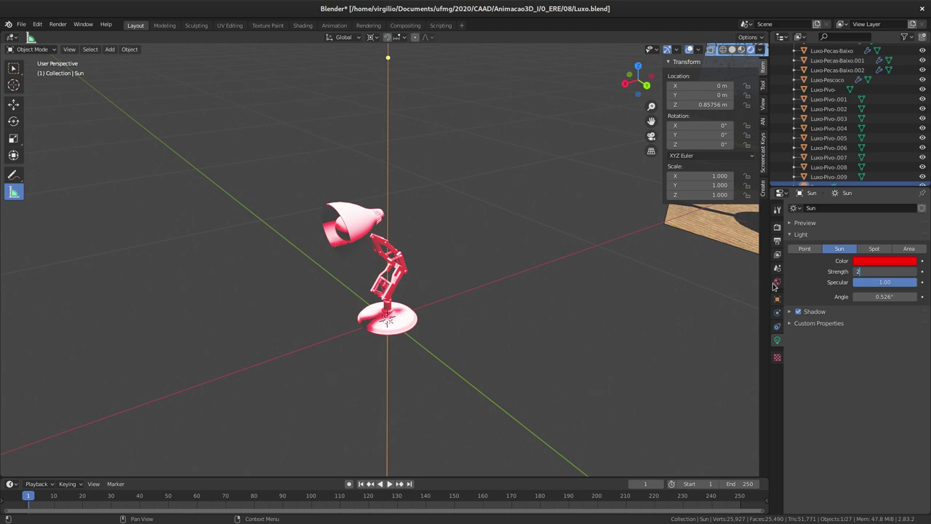
Orbit around the red-lit lamp and view the lamp head from the side.
{"action": "middle_click", "coordinate": [310, 217]}
{"action": "middle_click", "coordinate": [333, 198]}
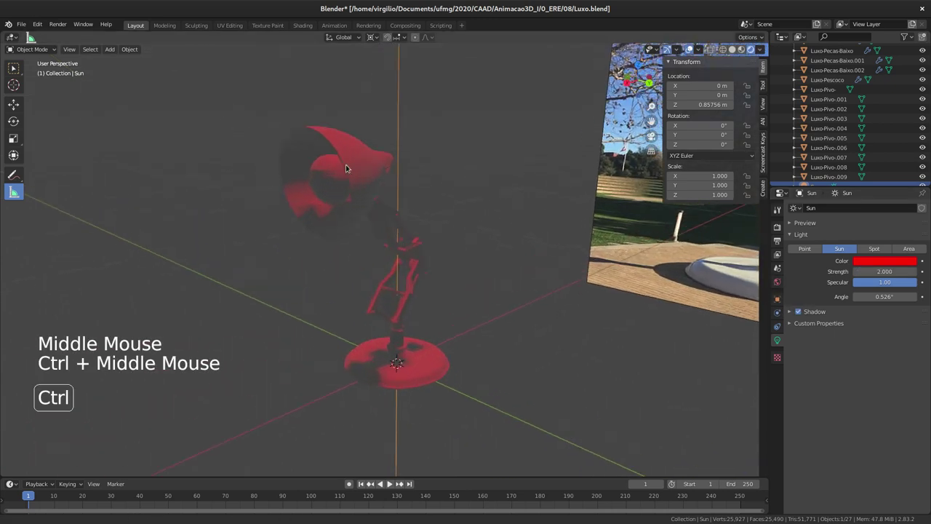
{"action": "middle_click", "coordinate": [332, 160]}
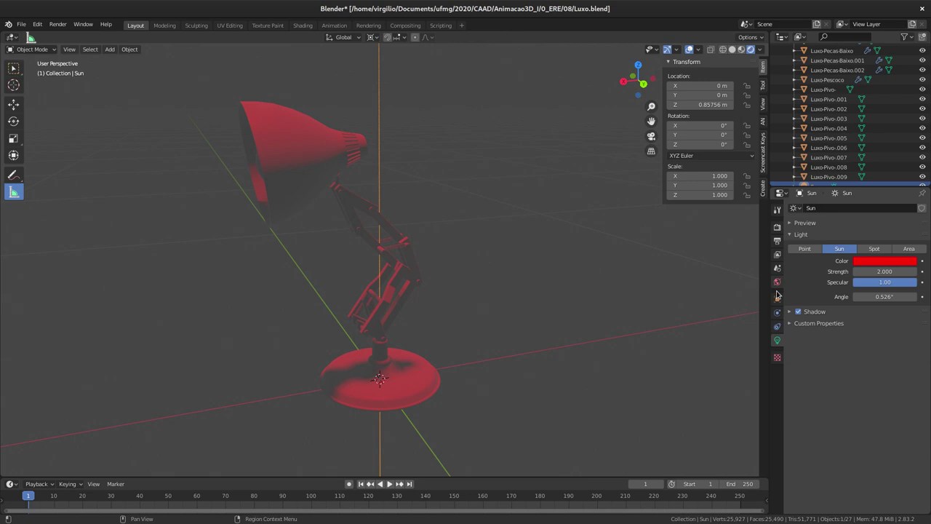
Give the lamp head a new blue material and look inside the head up close.
{"action": "left_click", "coordinate": [272, 114]}
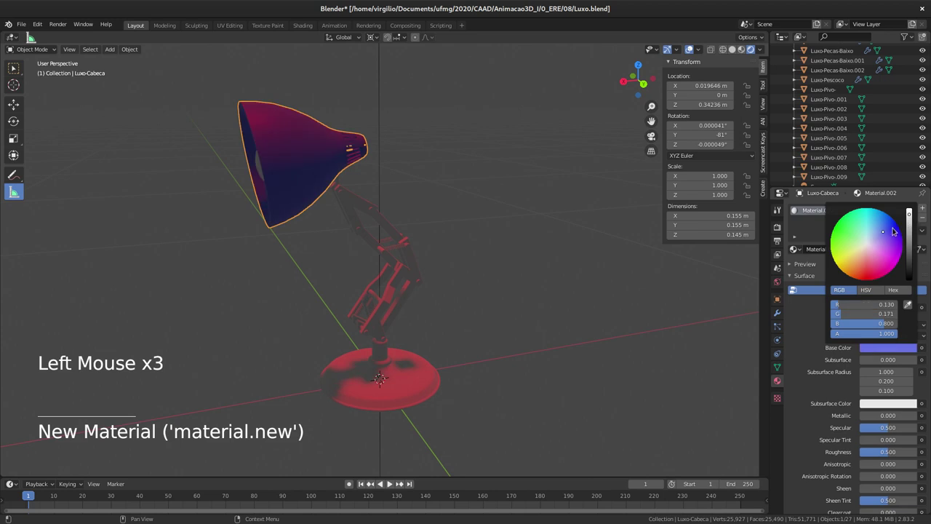
{"action": "middle_click", "coordinate": [365, 160]}
{"action": "middle_click", "coordinate": [343, 146]}
{"action": "middle_click", "coordinate": [336, 161]}
{"action": "middle_click", "coordinate": [326, 182]}
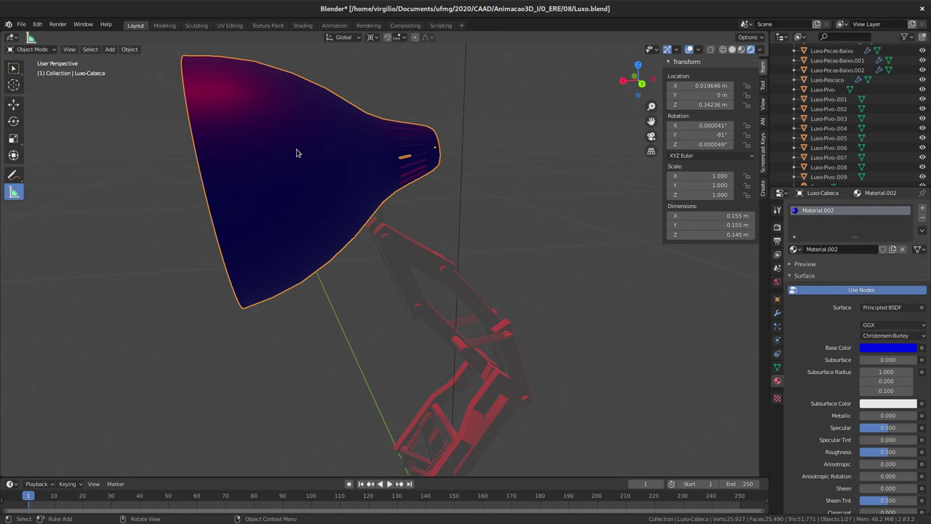
{"action": "middle_click", "coordinate": [323, 160]}
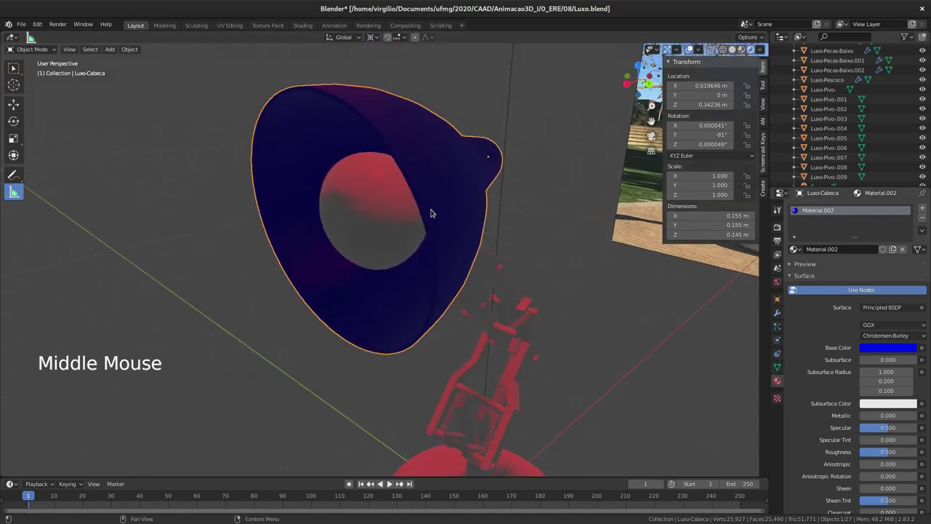
{"action": "middle_click", "coordinate": [523, 252]}
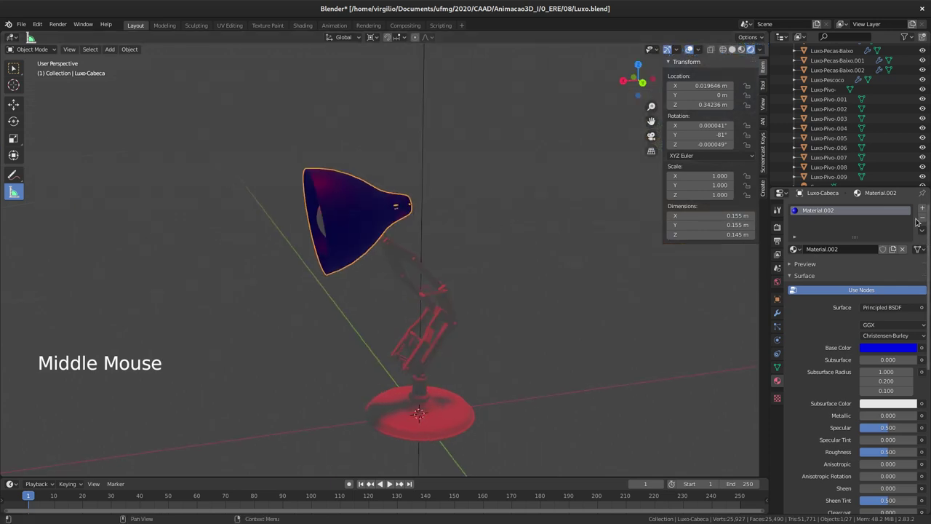
Remove the blue material and select the red Sun light for deletion.
{"action": "left_click", "coordinate": [923, 218]}
{"action": "middle_click", "coordinate": [388, 184]}
{"action": "left_click", "coordinate": [400, 130]}
Delete the sun light and add a floor Plane at the origin, starting to scale it.
{"action": "key", "text": "x"}
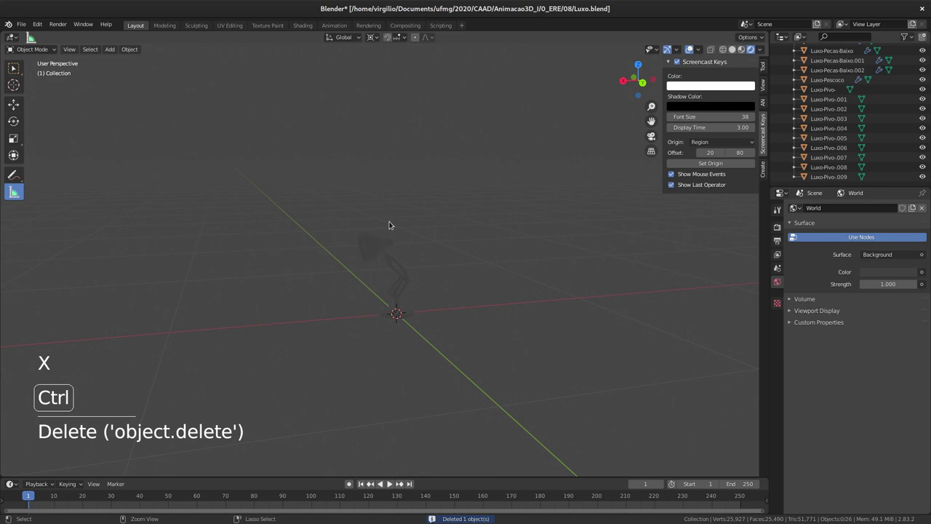
{"action": "middle_click", "coordinate": [417, 185]}
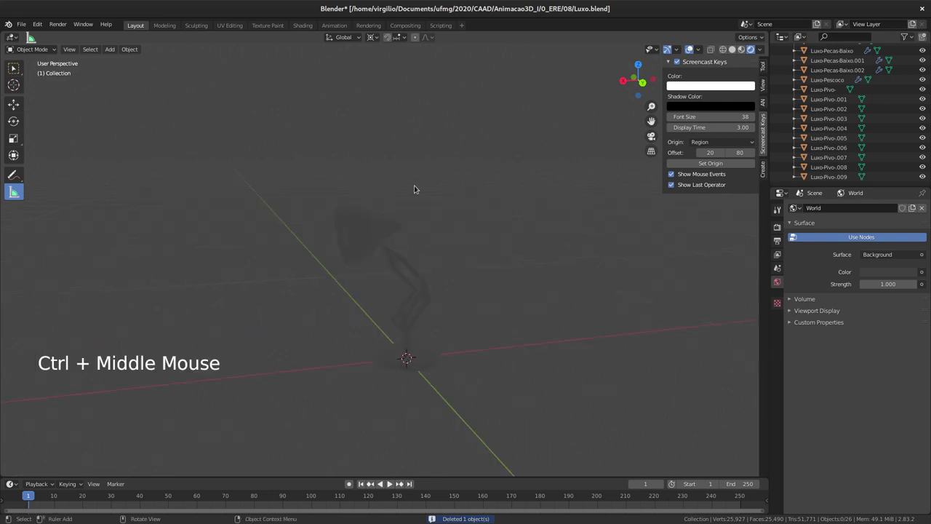
{"action": "middle_click", "coordinate": [364, 261]}
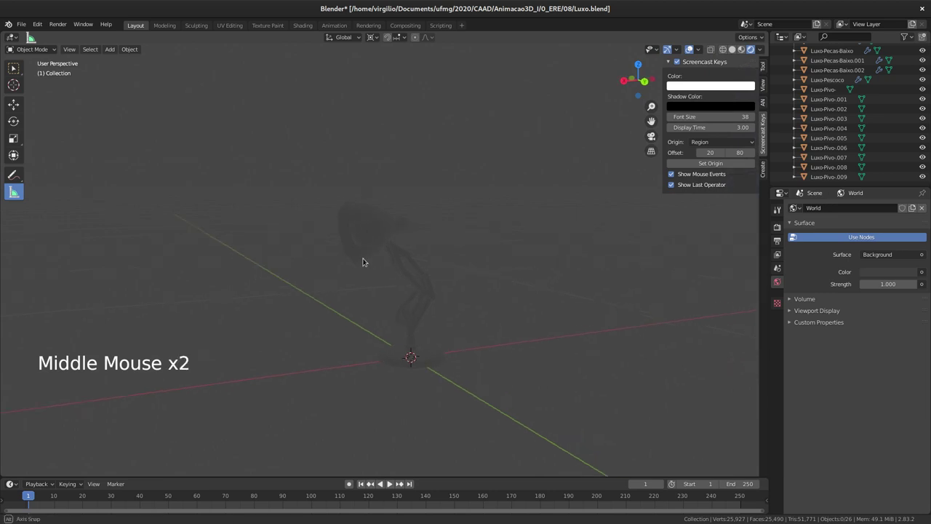
{"action": "key", "text": "shift+a"}
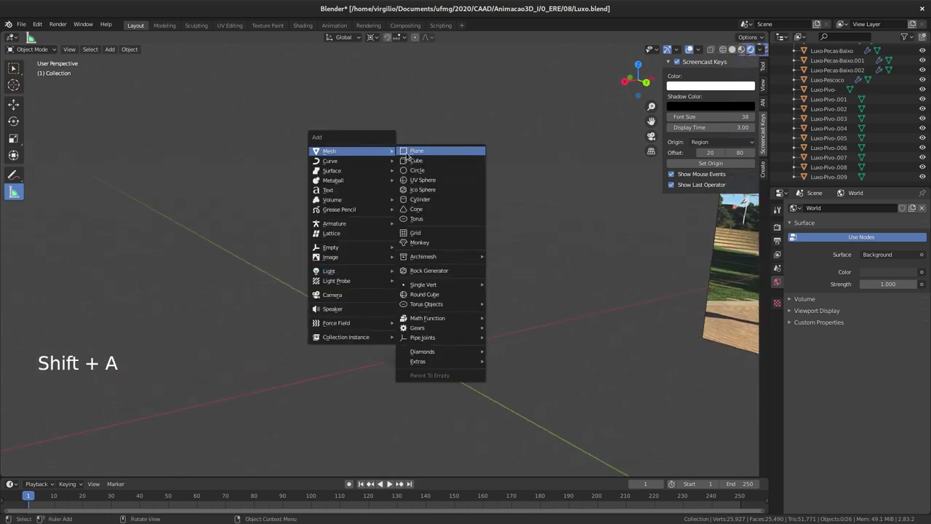
{"action": "key", "text": "s"}
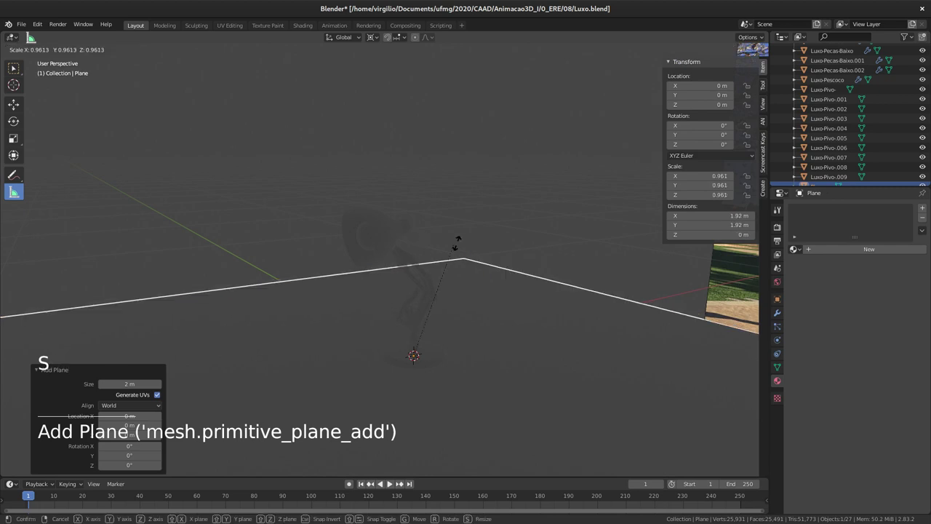
Scale the plane to about 4.07, roughly 8.13 m across, checking from several angles.
{"action": "middle_click", "coordinate": [480, 248]}
{"action": "middle_click", "coordinate": [449, 265]}
{"action": "middle_click", "coordinate": [435, 298]}
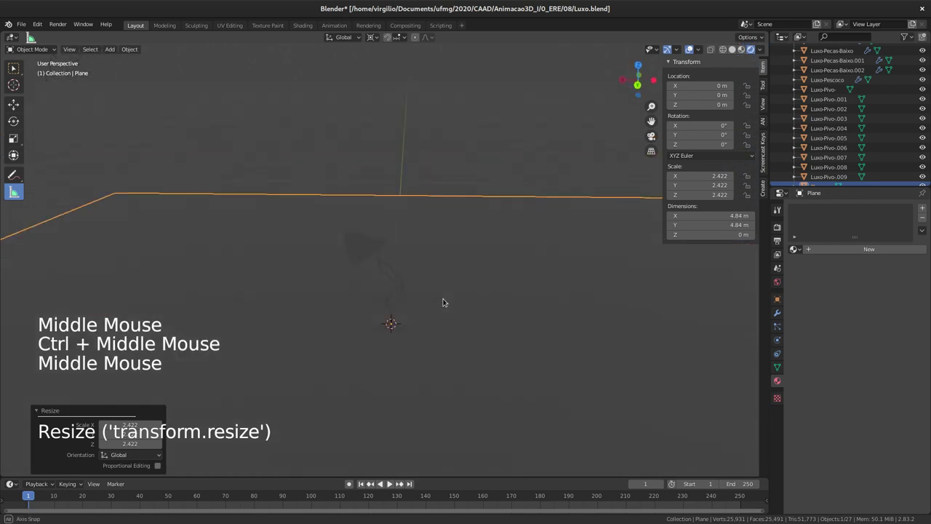
{"action": "key", "text": "s"}
{"action": "middle_click", "coordinate": [454, 282]}
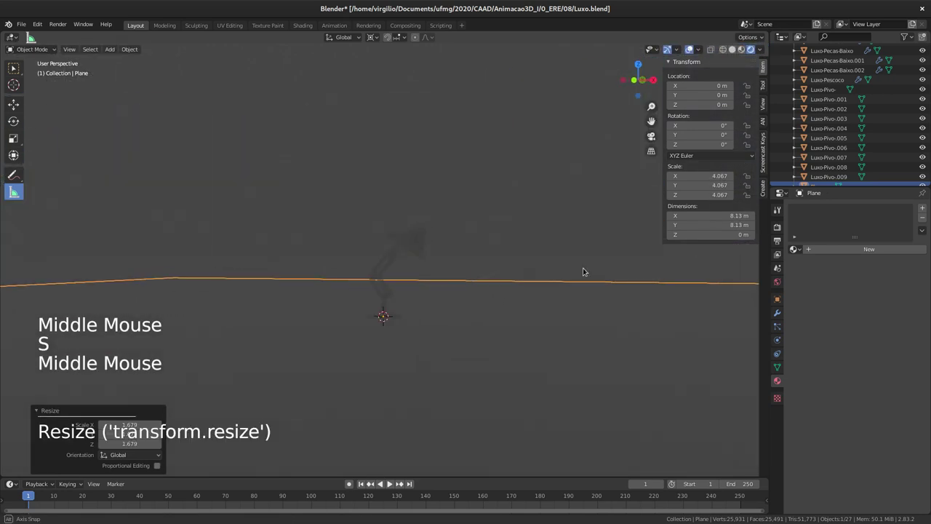
{"action": "middle_click", "coordinate": [408, 253]}
{"action": "middle_click", "coordinate": [420, 240]}
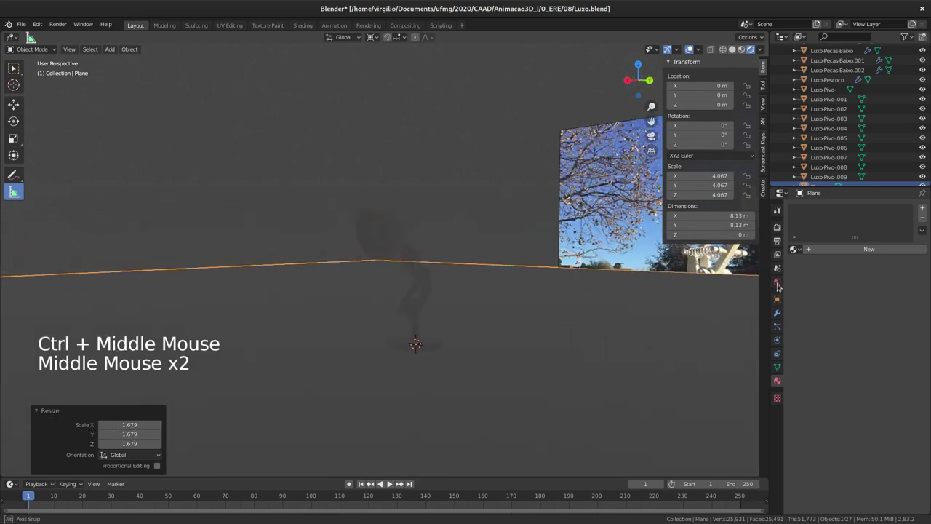
Set the world colour to the artist_workshop_2k HDRI environment image.
{"action": "left_click", "coordinate": [780, 283]}
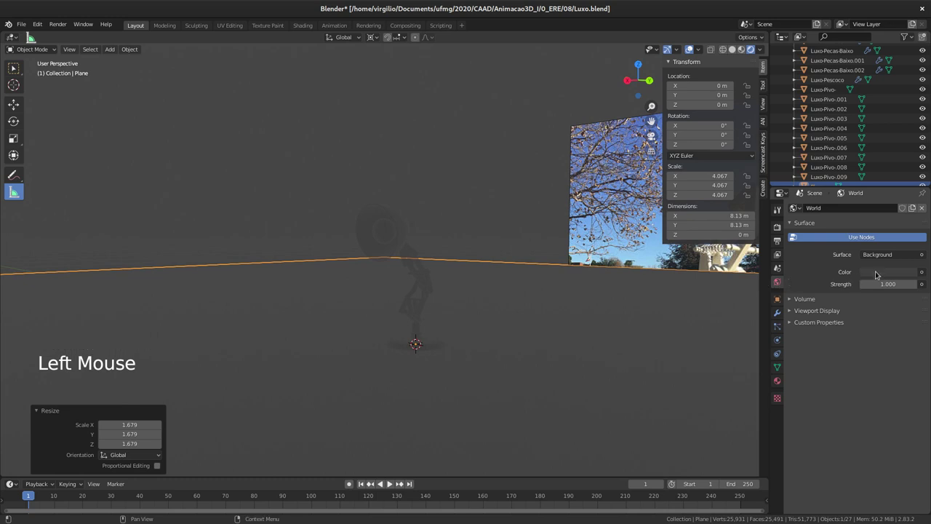
{"action": "left_click", "coordinate": [890, 205]}
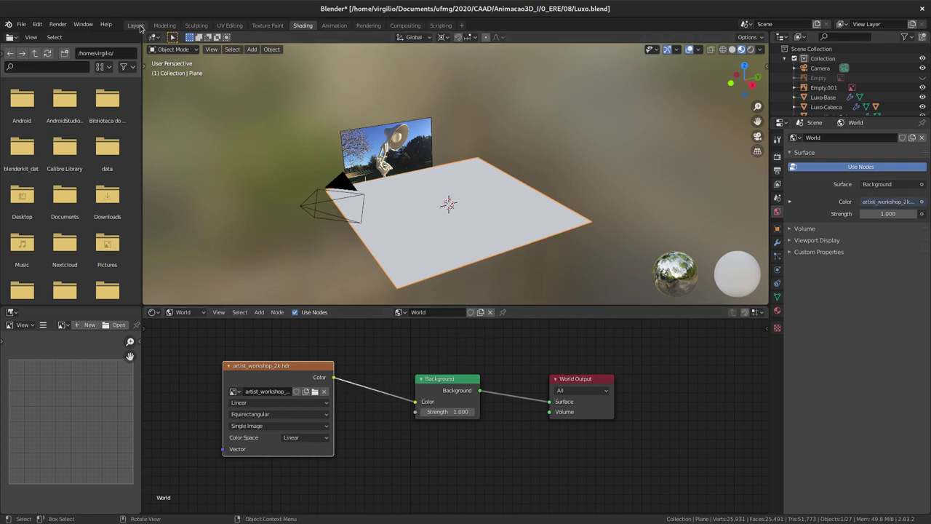
{"action": "left_click", "coordinate": [141, 26]}
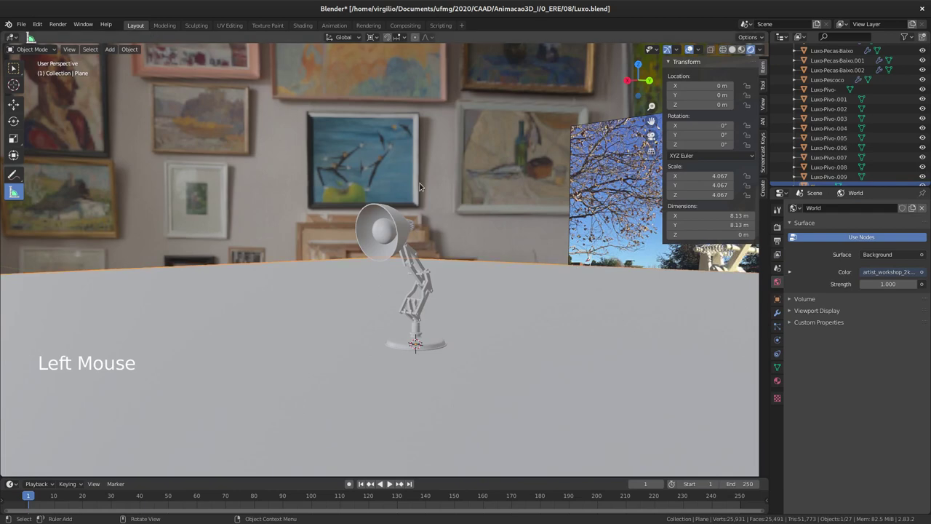
Orbit through the workshop room around the lamp, then unlink the world.
{"action": "middle_click", "coordinate": [424, 198]}
{"action": "middle_click", "coordinate": [361, 242]}
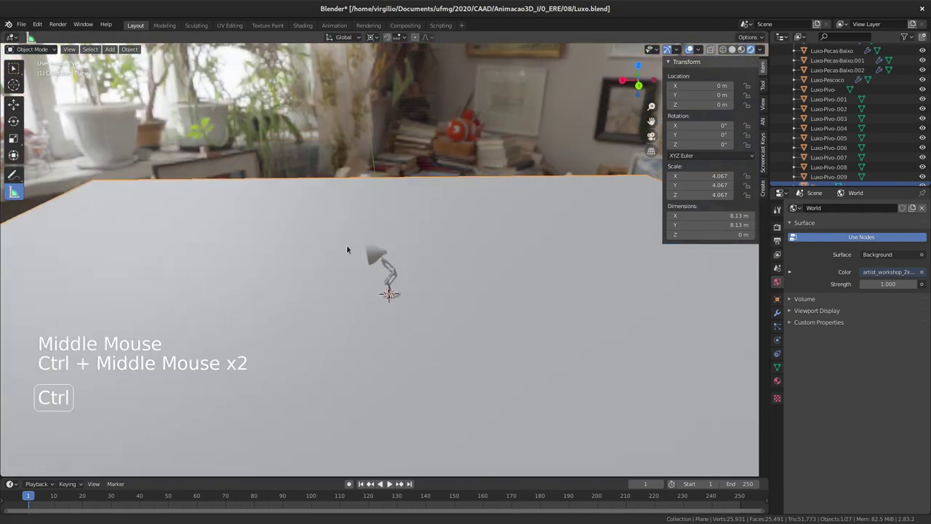
{"action": "middle_click", "coordinate": [347, 256]}
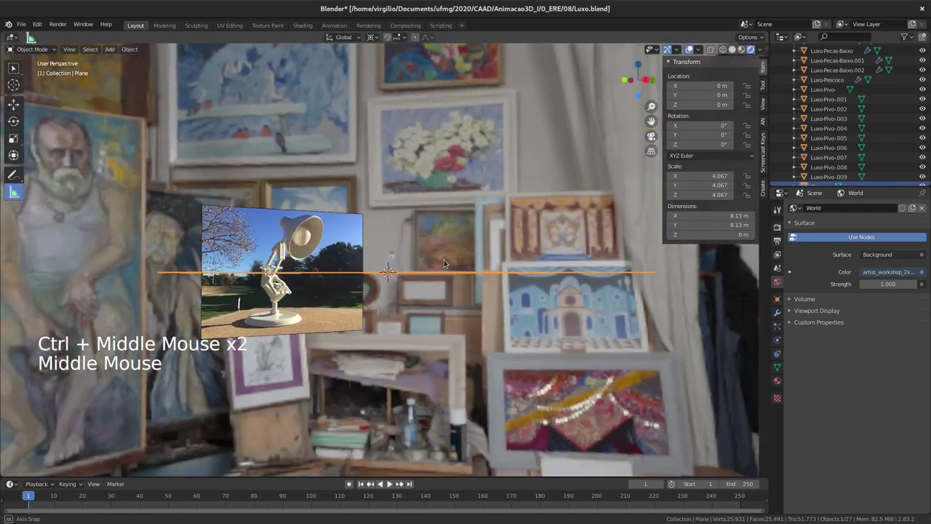
{"action": "middle_click", "coordinate": [351, 264]}
{"action": "middle_click", "coordinate": [393, 238]}
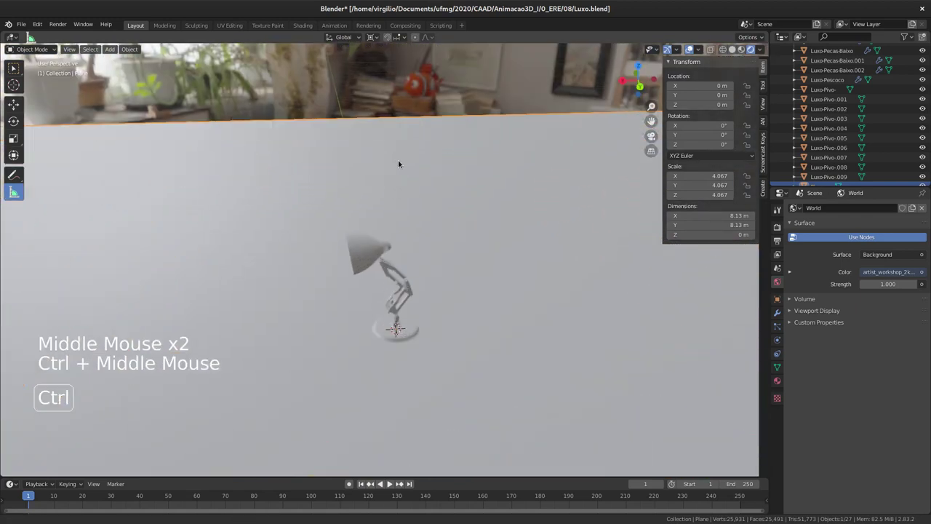
{"action": "middle_click", "coordinate": [413, 205]}
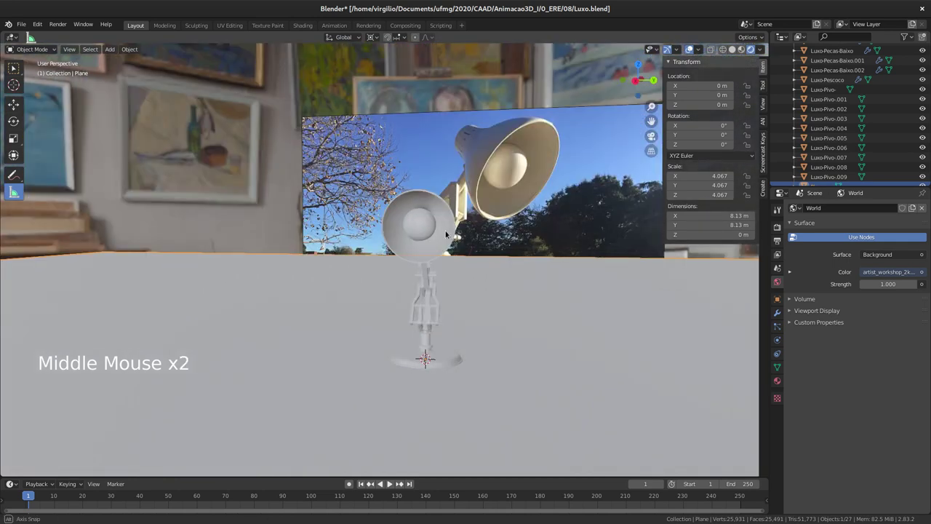
{"action": "middle_click", "coordinate": [410, 229]}
{"action": "middle_click", "coordinate": [410, 224]}
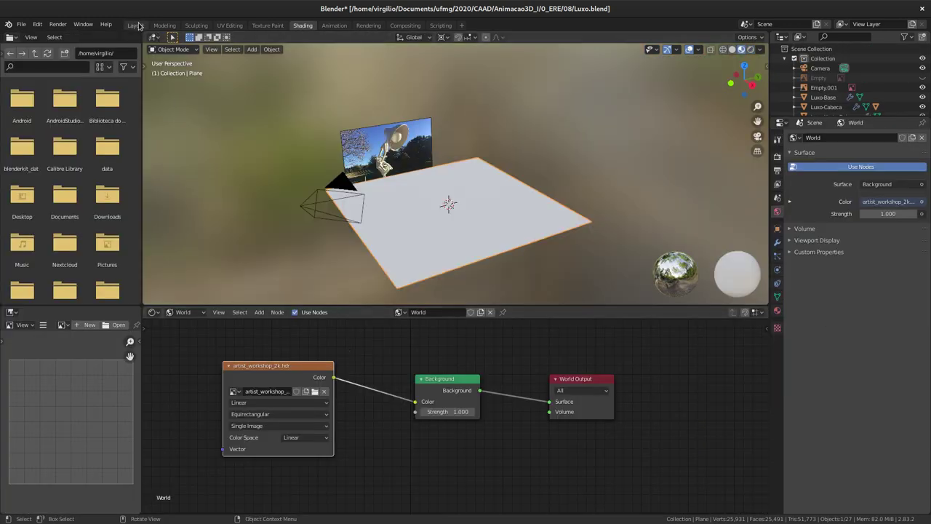
{"action": "left_click", "coordinate": [139, 26]}
{"action": "middle_click", "coordinate": [139, 24]}
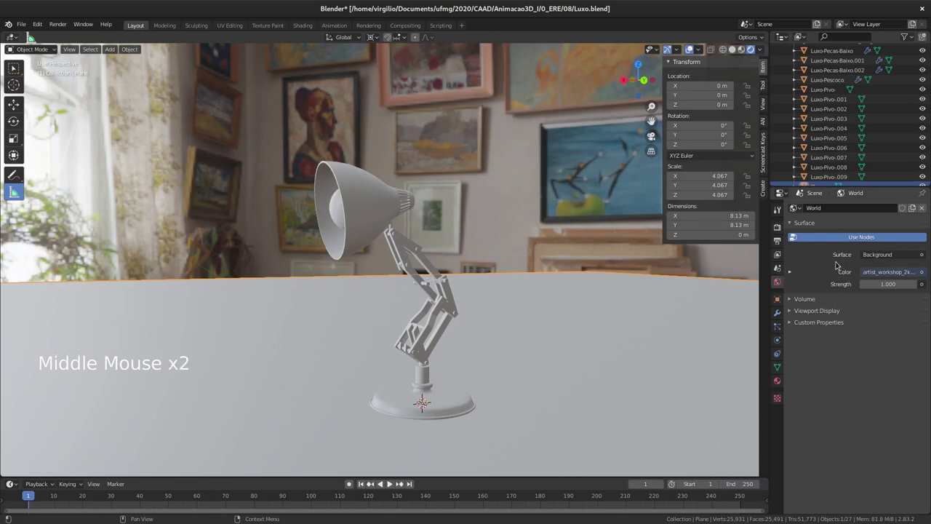
Create World.001 with an Environment Texture using artist_workshop_2k.hdr around the lamp.
{"action": "left_click", "coordinate": [919, 213]}
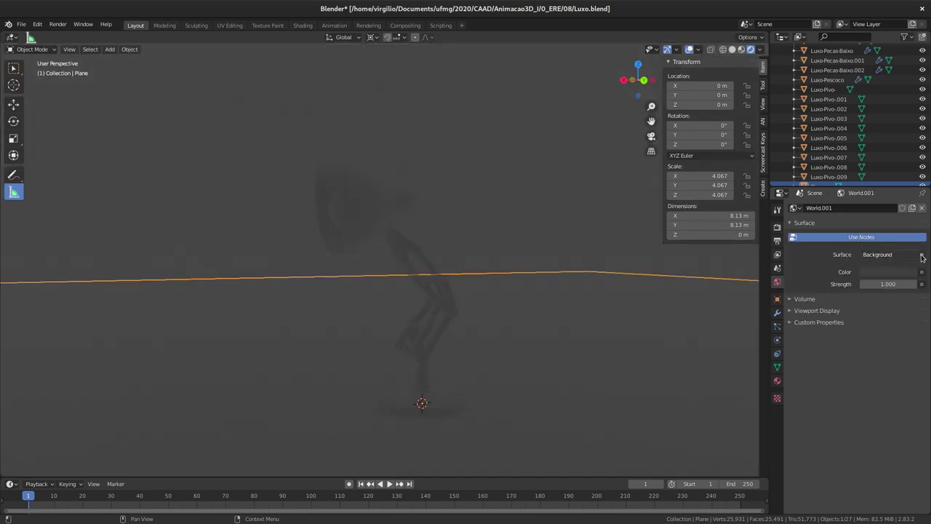
{"action": "left_click", "coordinate": [924, 271]}
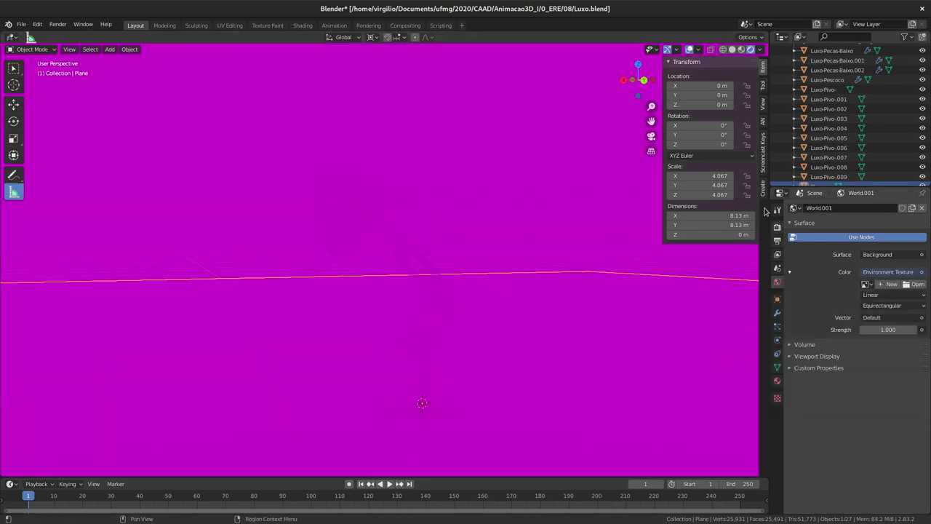
{"action": "middle_click", "coordinate": [509, 213]}
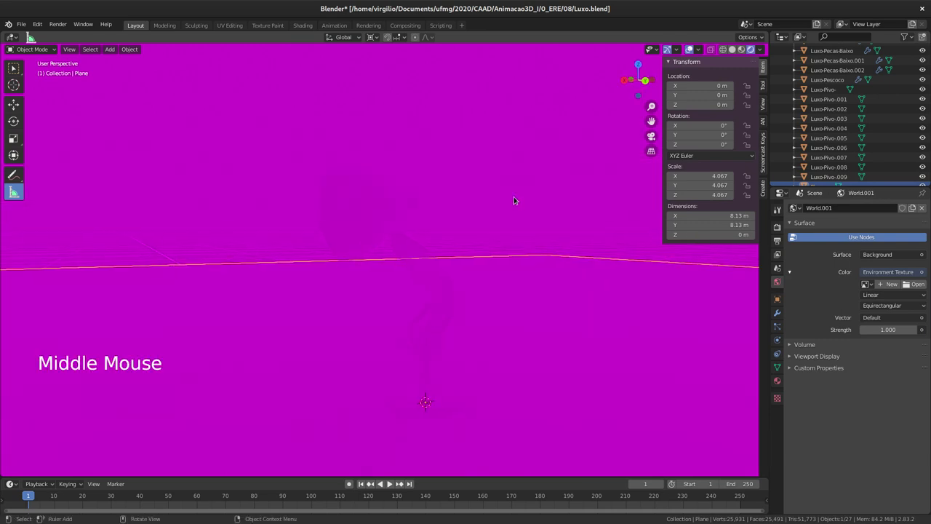
{"action": "middle_click", "coordinate": [513, 207]}
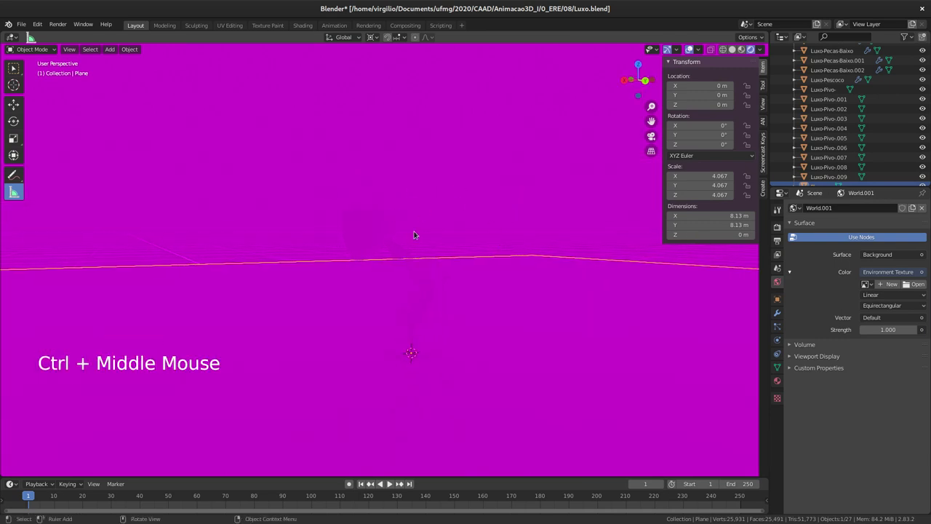
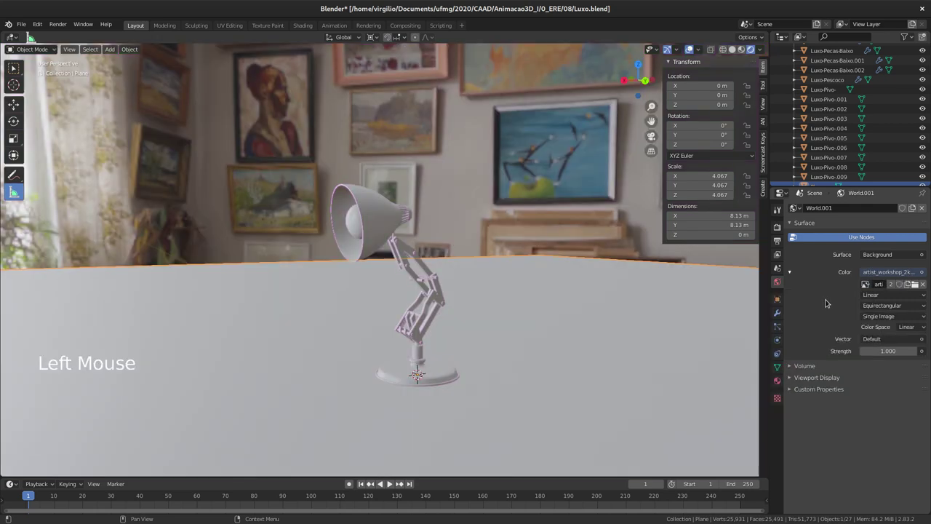
{"action": "middle_click", "coordinate": [533, 194]}
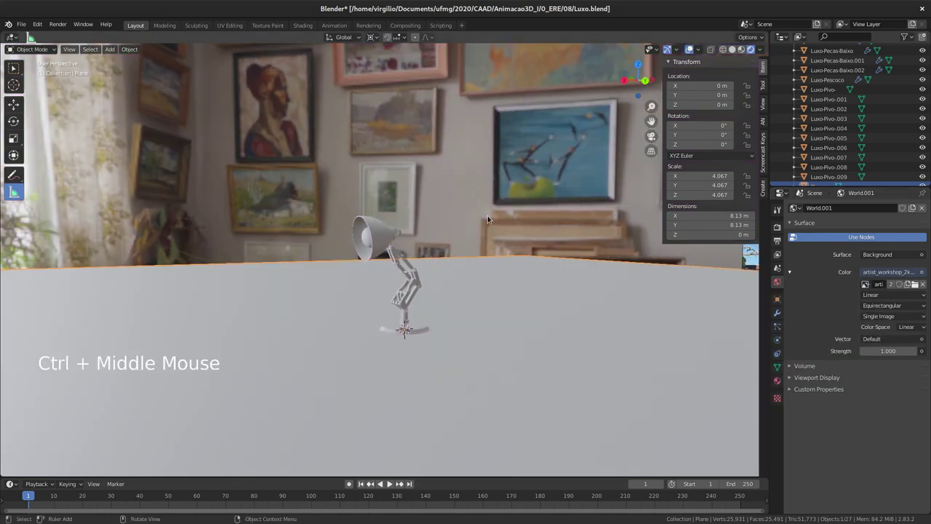
{"action": "middle_click", "coordinate": [511, 220]}
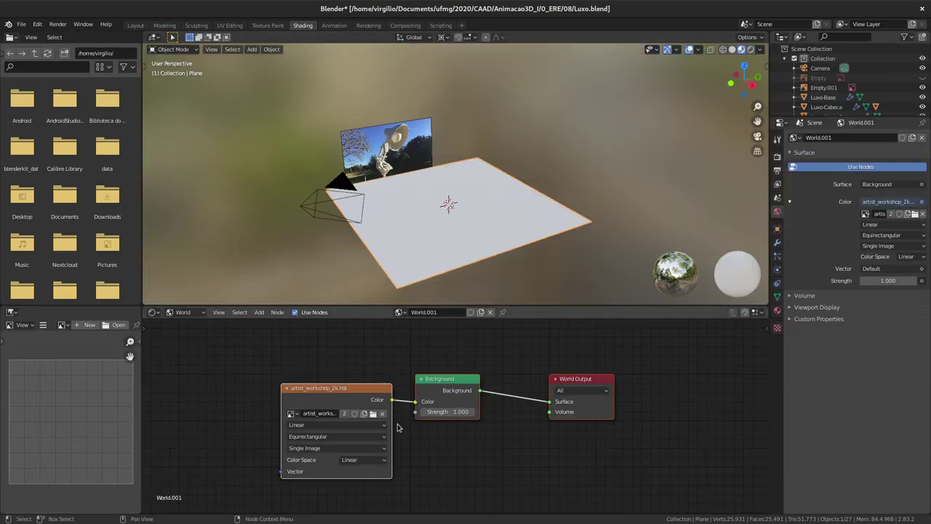
Return to the Layout workspace and orbit around the workshop room back toward the lamp.
{"action": "left_click", "coordinate": [143, 27]}
{"action": "middle_click", "coordinate": [435, 255]}
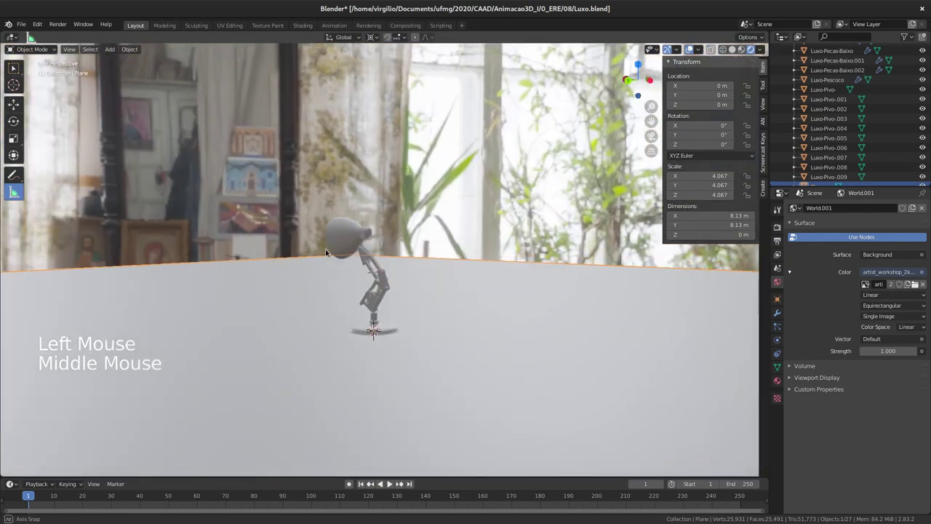
{"action": "middle_click", "coordinate": [216, 208]}
{"action": "middle_click", "coordinate": [330, 240]}
{"action": "middle_click", "coordinate": [430, 286]}
{"action": "middle_click", "coordinate": [428, 283]}
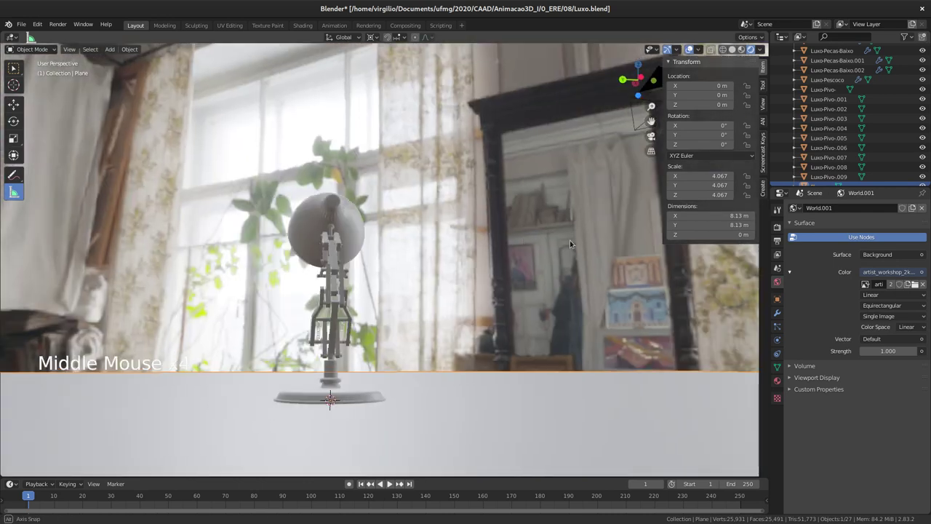
{"action": "middle_click", "coordinate": [355, 336]}
{"action": "middle_click", "coordinate": [414, 349]}
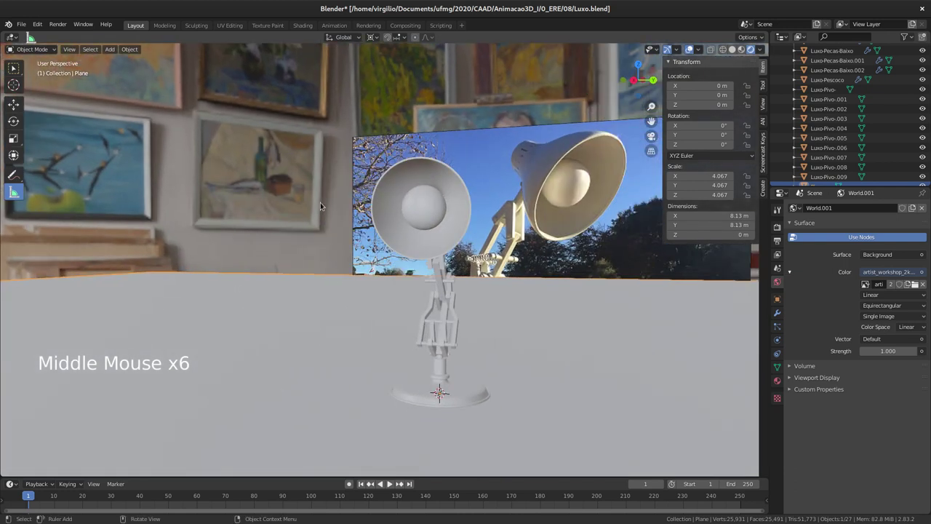
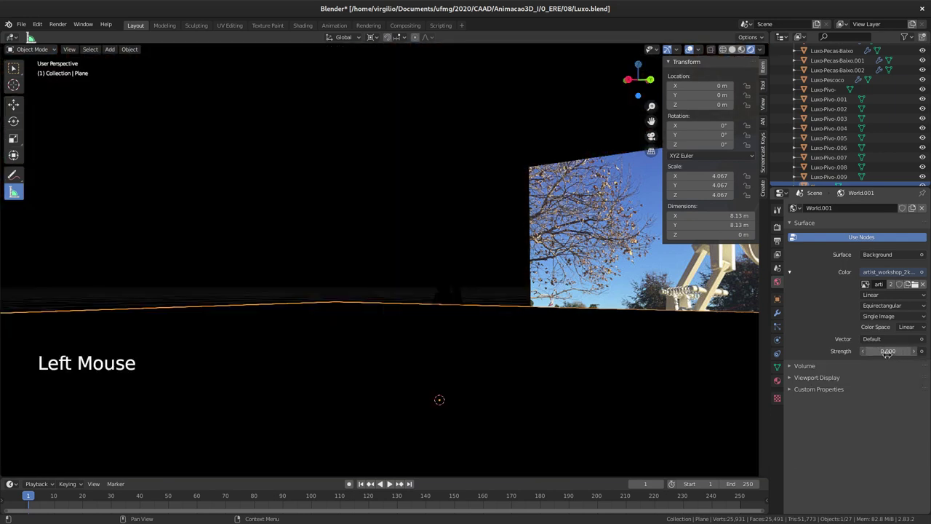
Lower the World.001 strength to about 0.1–0.2 so the workshop room dims around the lamp.
{"action": "left_click", "coordinate": [866, 352]}
{"action": "left_click", "coordinate": [916, 352]}
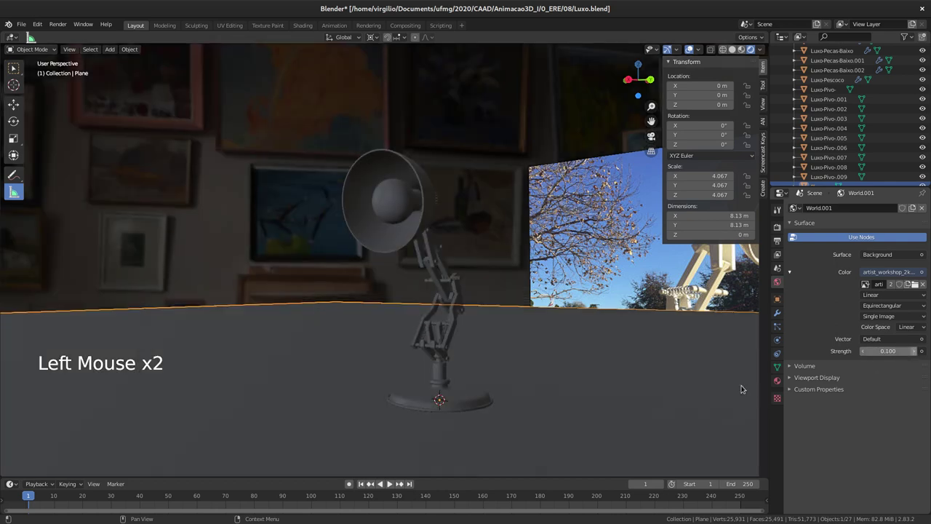
{"action": "left_click", "coordinate": [904, 376]}
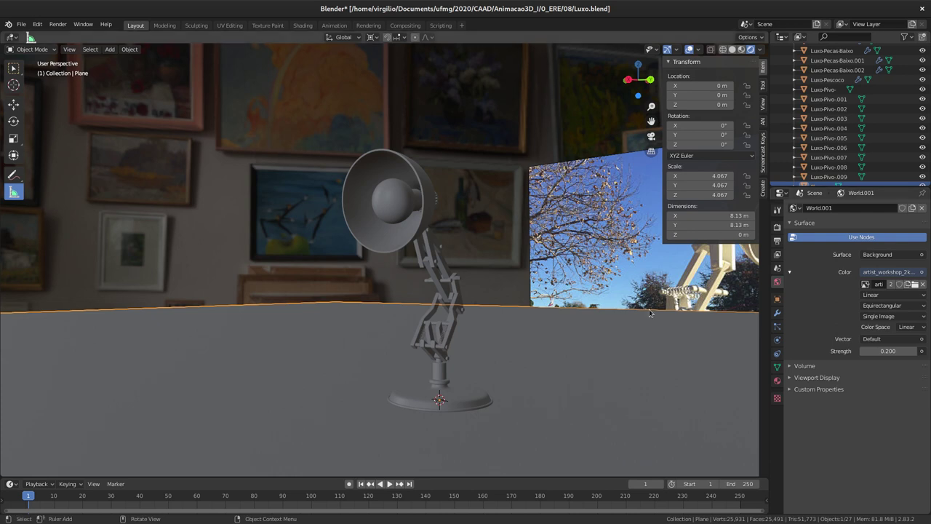
{"action": "middle_click", "coordinate": [452, 279]}
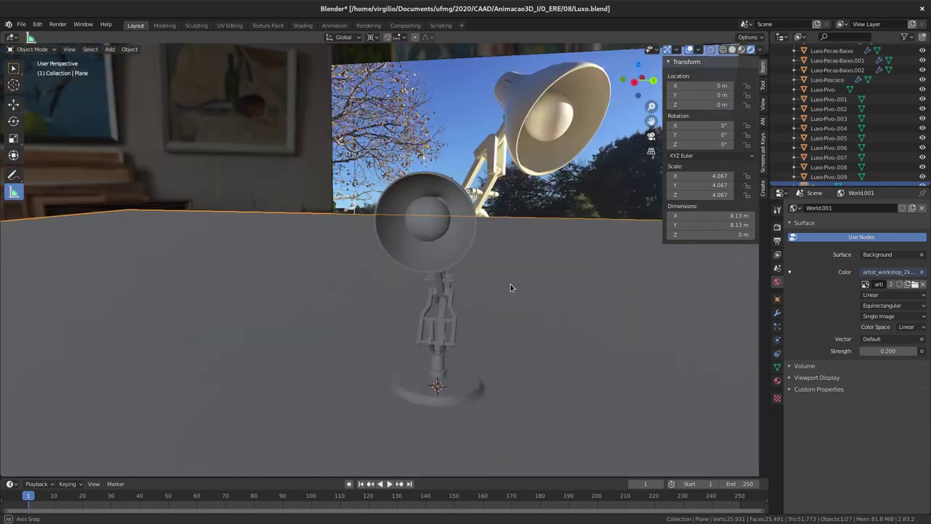
{"action": "middle_click", "coordinate": [504, 293]}
{"action": "middle_click", "coordinate": [481, 301]}
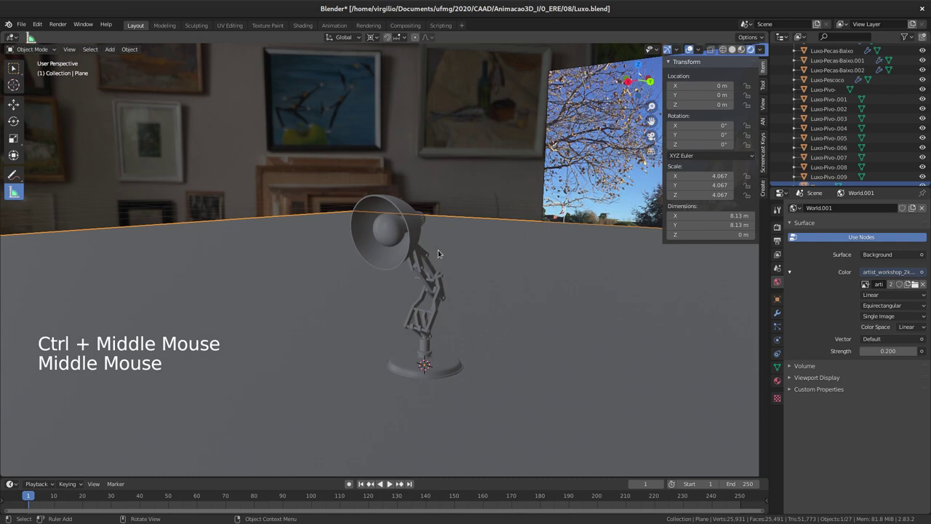
{"action": "middle_click", "coordinate": [446, 242]}
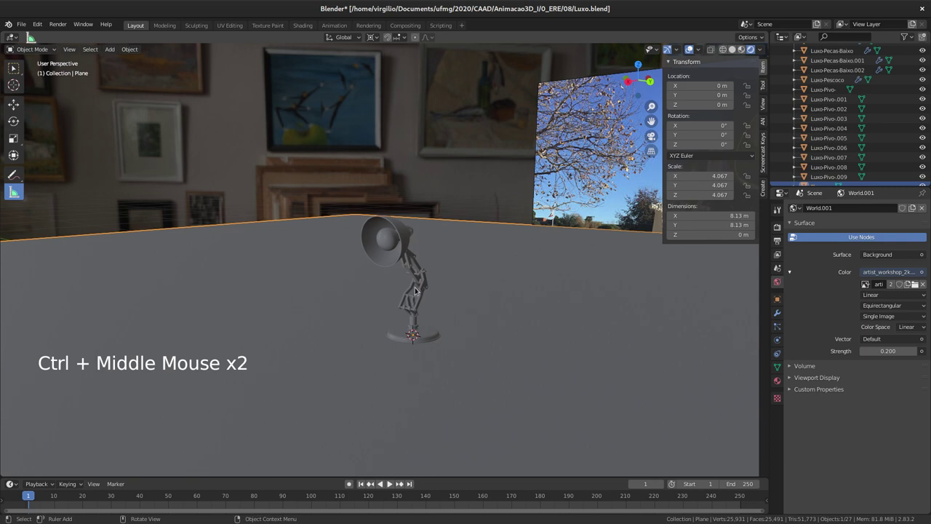
Add a point light via Shift+A and move it above the tabletop to about (0.29, 0.22, 0.67) m.
{"action": "key", "text": "shift+a"}
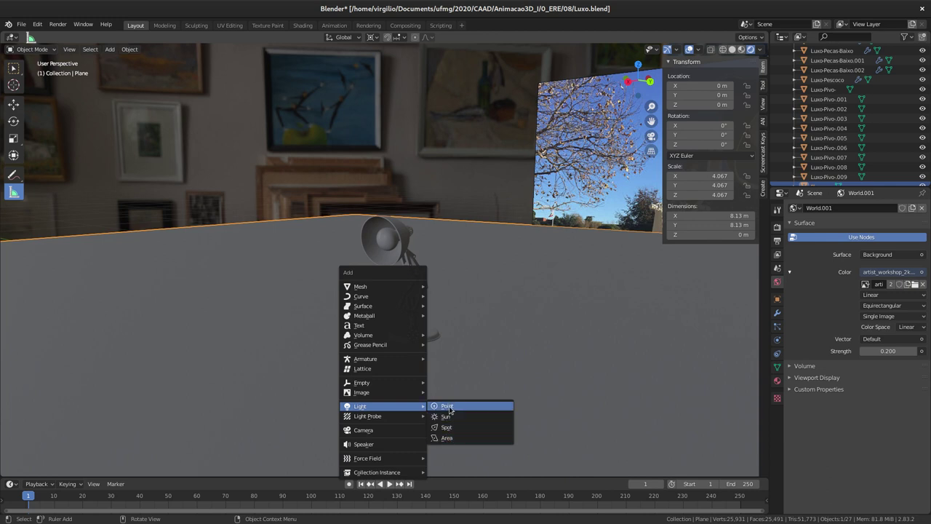
{"action": "middle_click", "coordinate": [405, 312]}
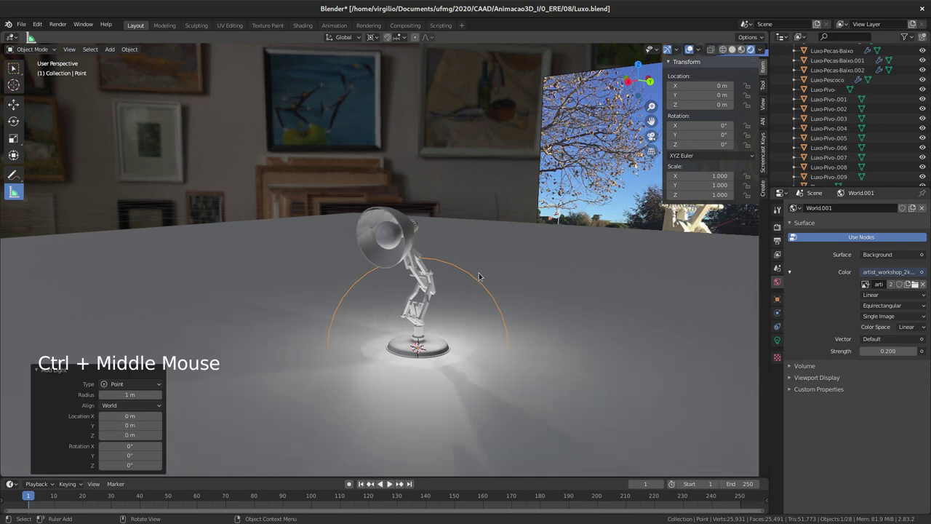
{"action": "middle_click", "coordinate": [484, 253]}
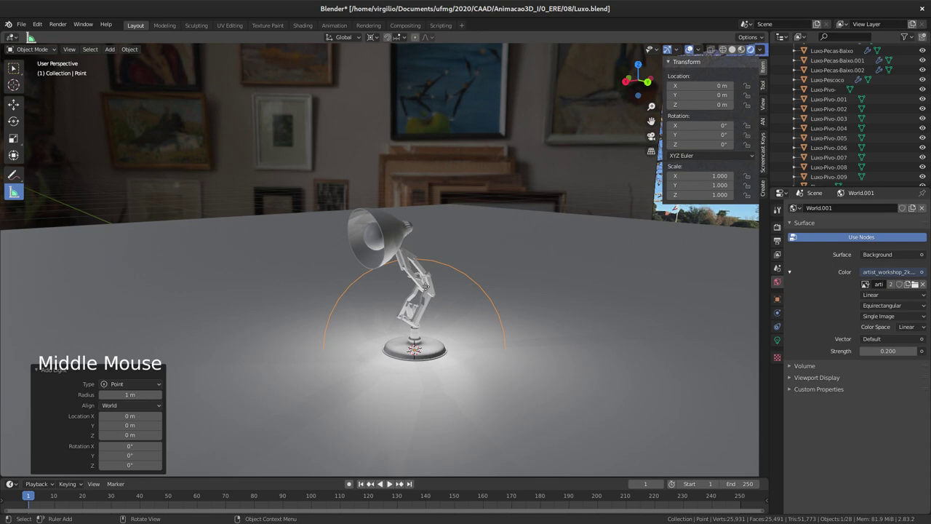
{"action": "key", "text": "g"}
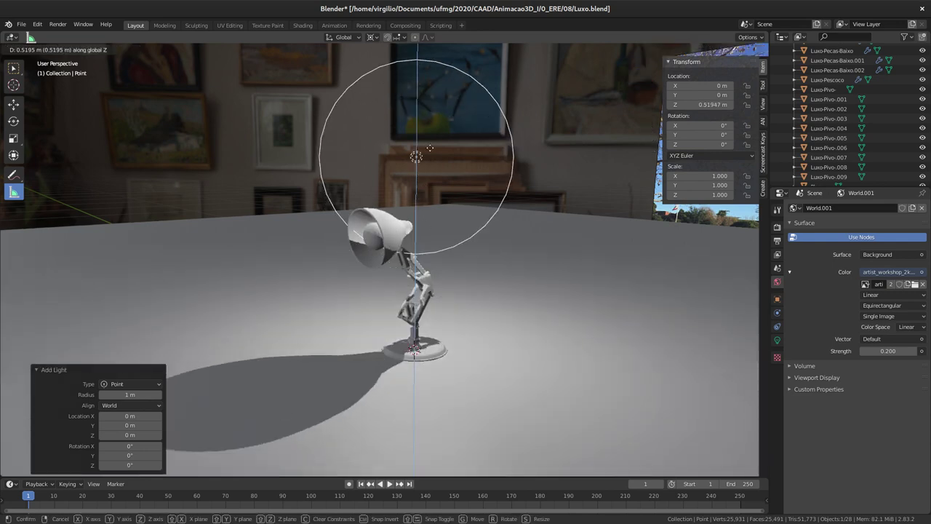
{"action": "key", "text": "g"}
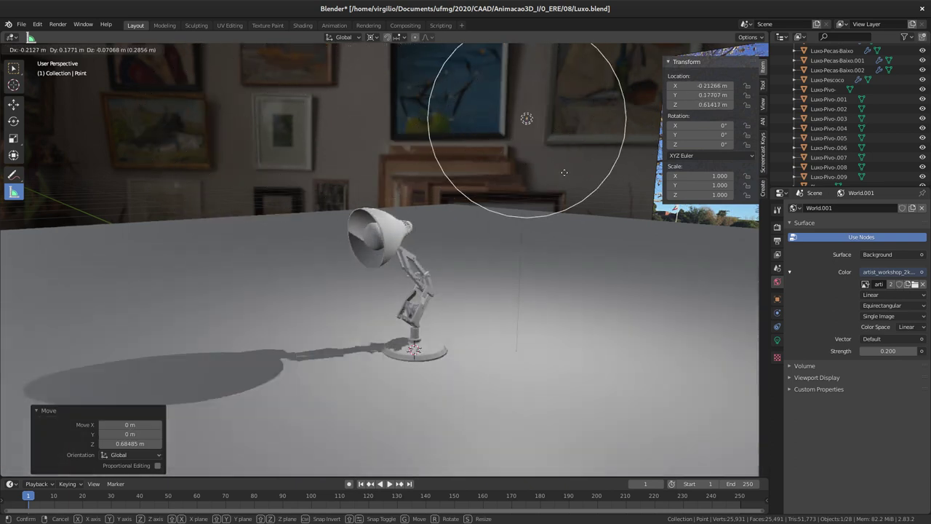
{"action": "middle_click", "coordinate": [373, 175]}
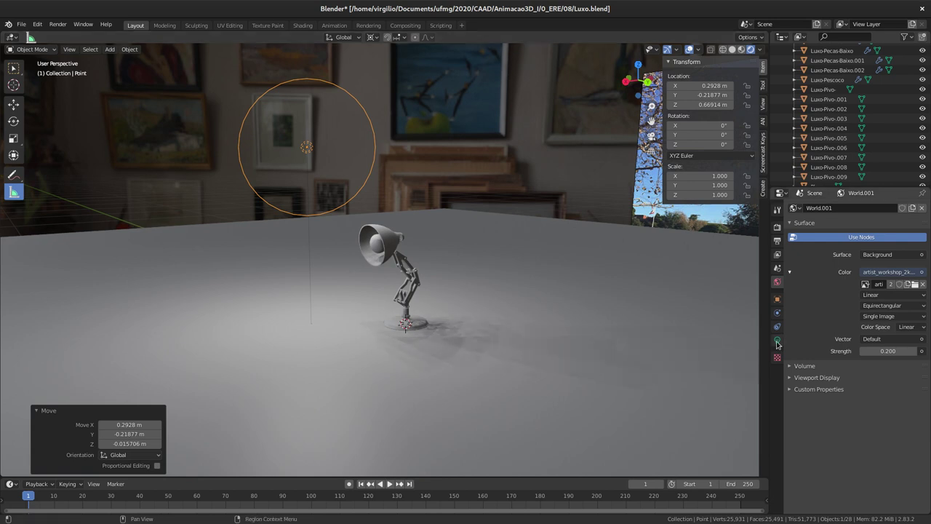
In the light's settings preview the Sun, Spot and Area types, then keep it as a Point light.
{"action": "left_click", "coordinate": [782, 340]}
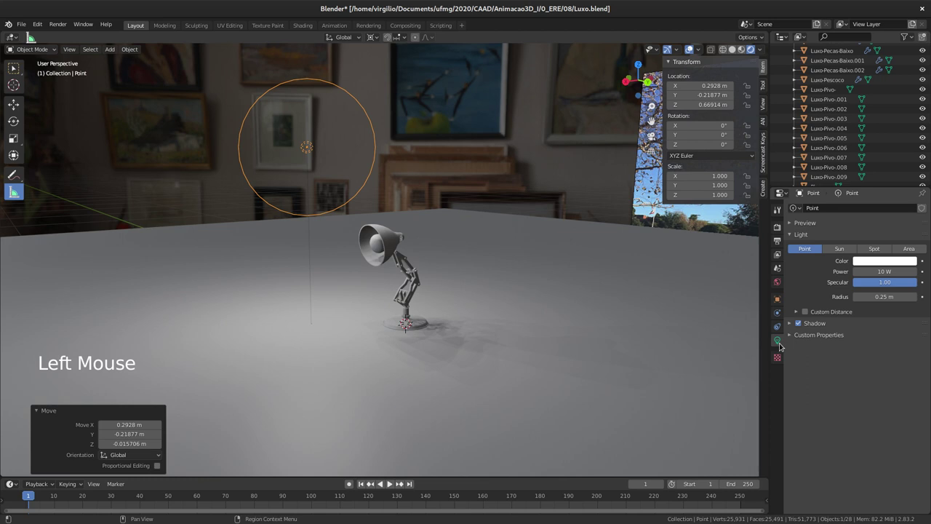
{"action": "middle_click", "coordinate": [372, 217]}
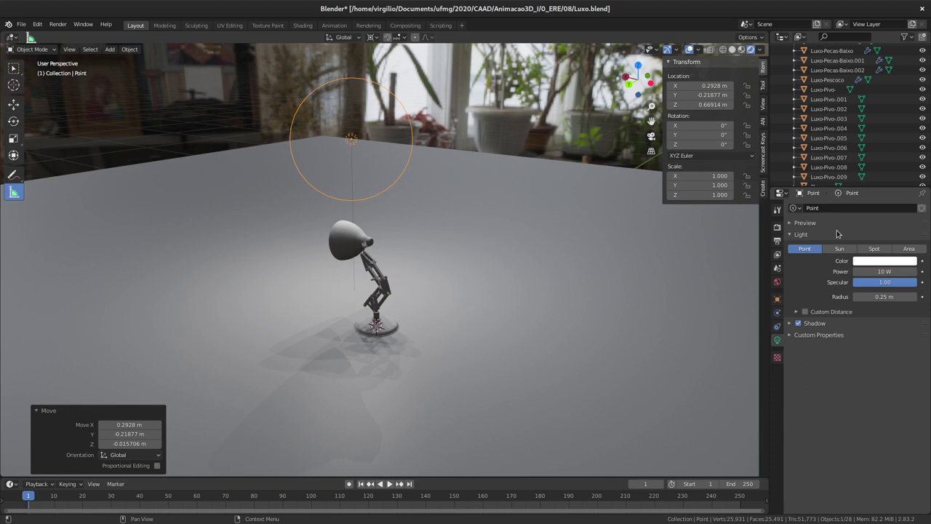
{"action": "middle_click", "coordinate": [832, 245]}
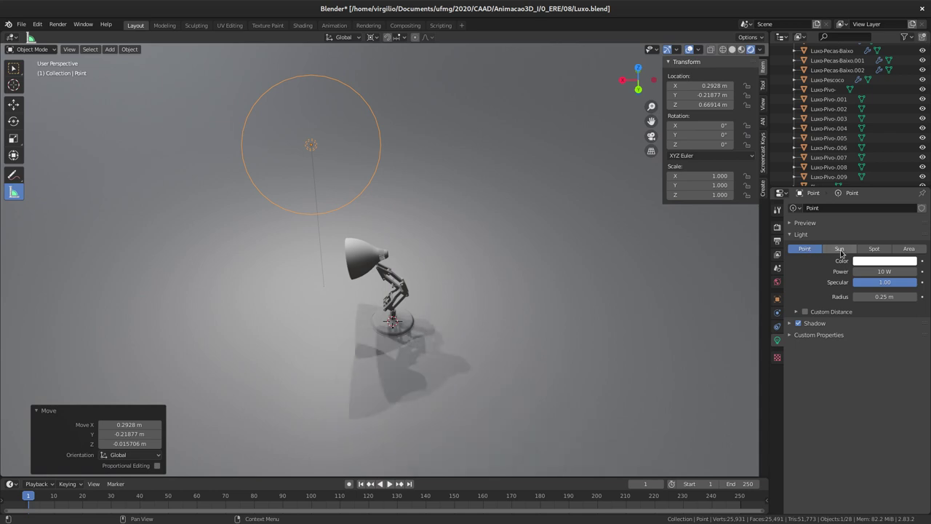
{"action": "left_click", "coordinate": [842, 249]}
{"action": "left_click", "coordinate": [874, 248]}
{"action": "left_click", "coordinate": [846, 249]}
{"action": "left_click", "coordinate": [799, 245]}
{"action": "middle_click", "coordinate": [302, 175]}
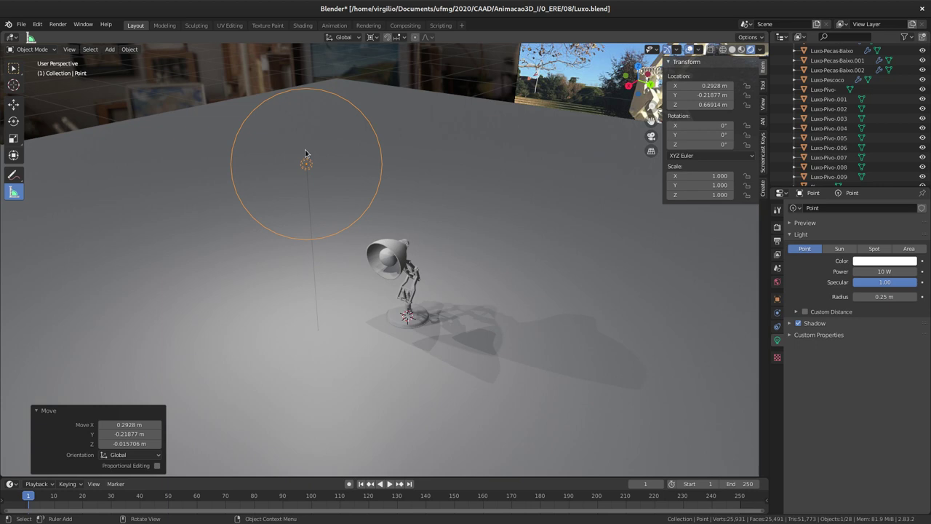
{"action": "middle_click", "coordinate": [315, 183]}
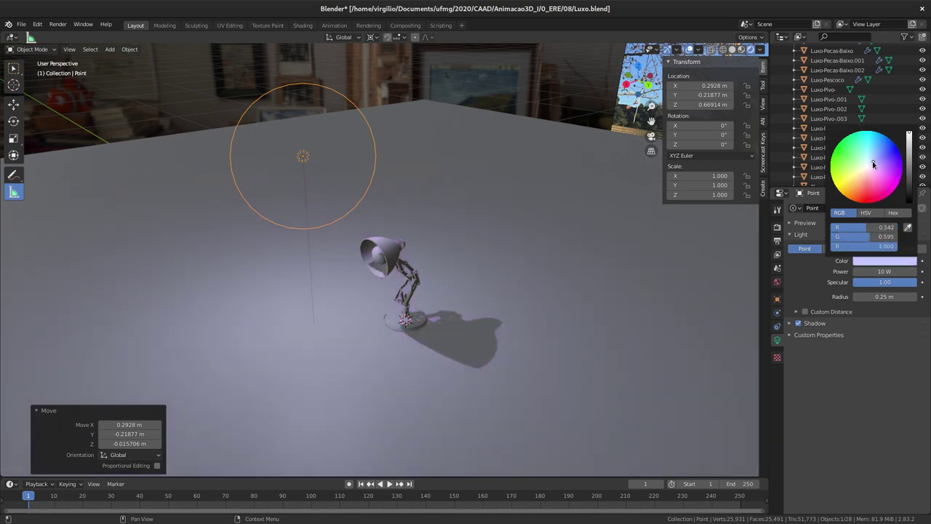
Keep the light colour white and set the point light's power to 20 W.
{"action": "left_click", "coordinate": [811, 275]}
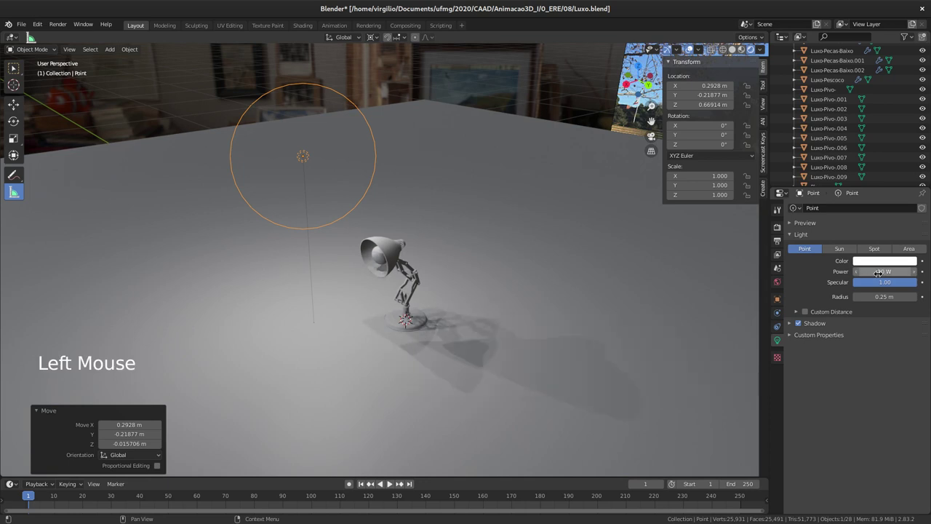
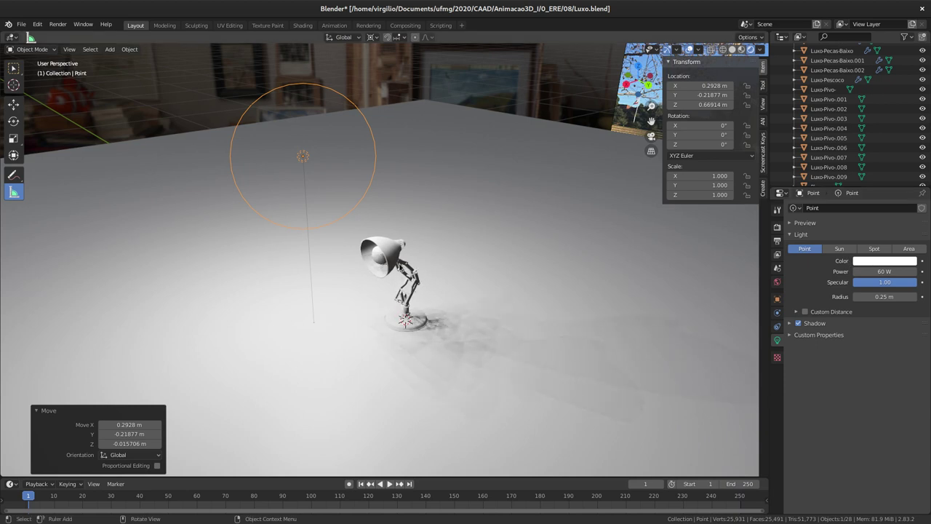
{"action": "middle_click", "coordinate": [483, 233]}
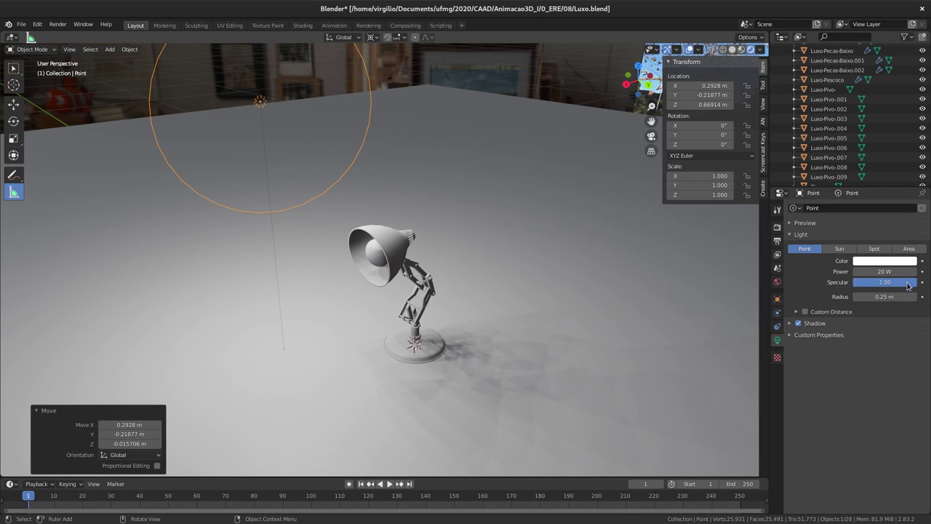
{"action": "left_click", "coordinate": [848, 282]}
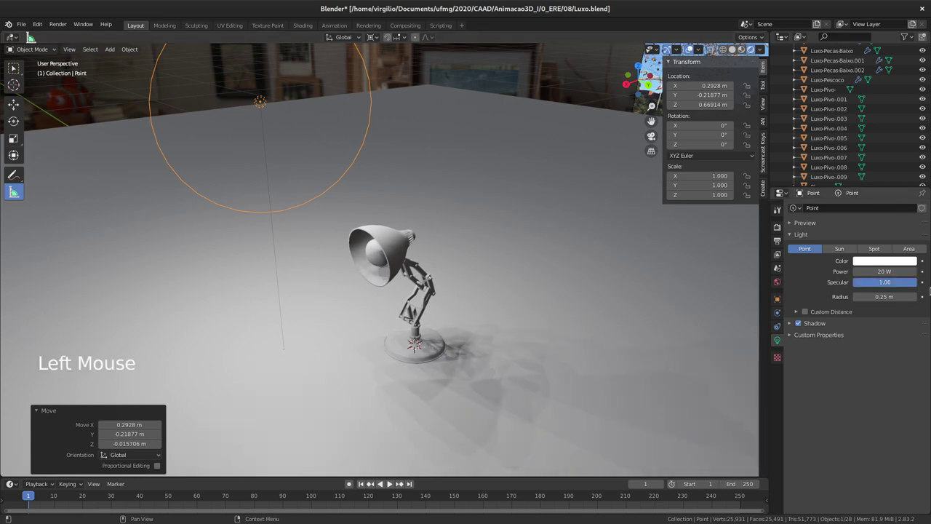
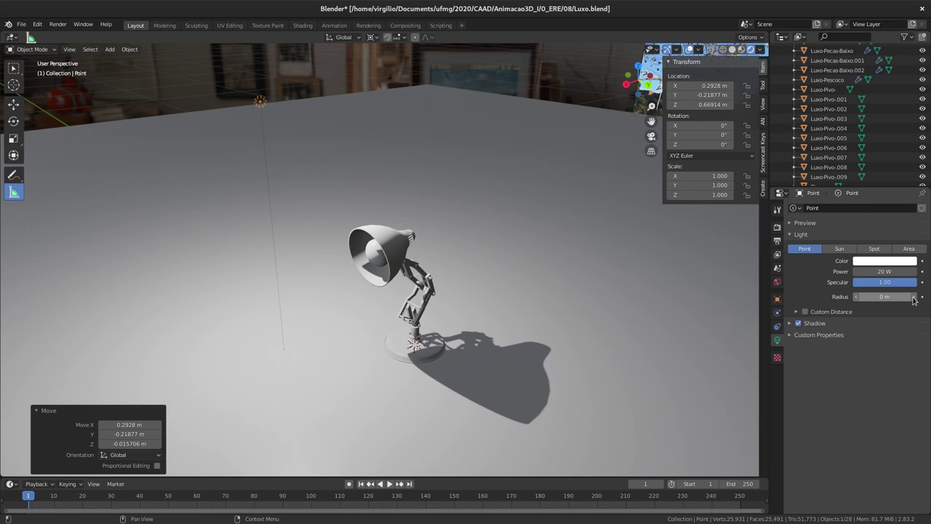
Step the point light's radius up from 0 m toward 1 m.
{"action": "left_click", "coordinate": [918, 299]}
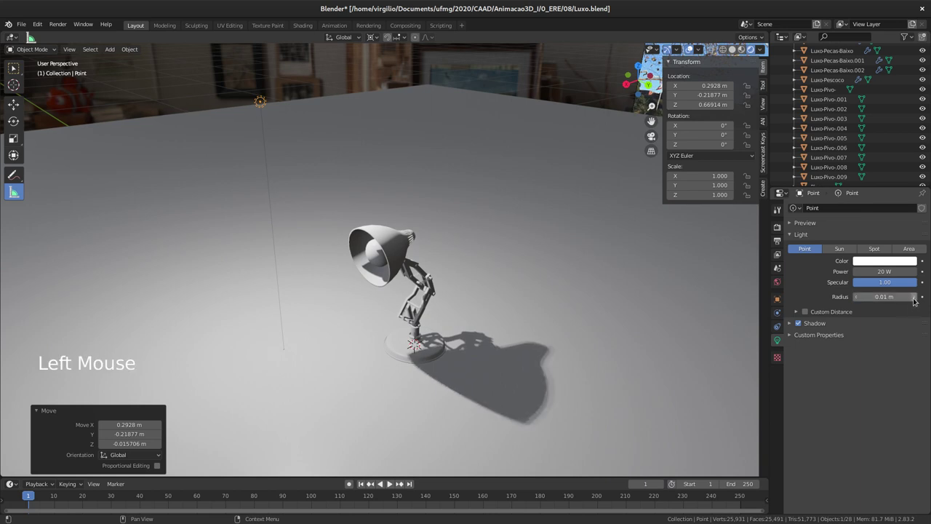
{"action": "left_click", "coordinate": [916, 300]}
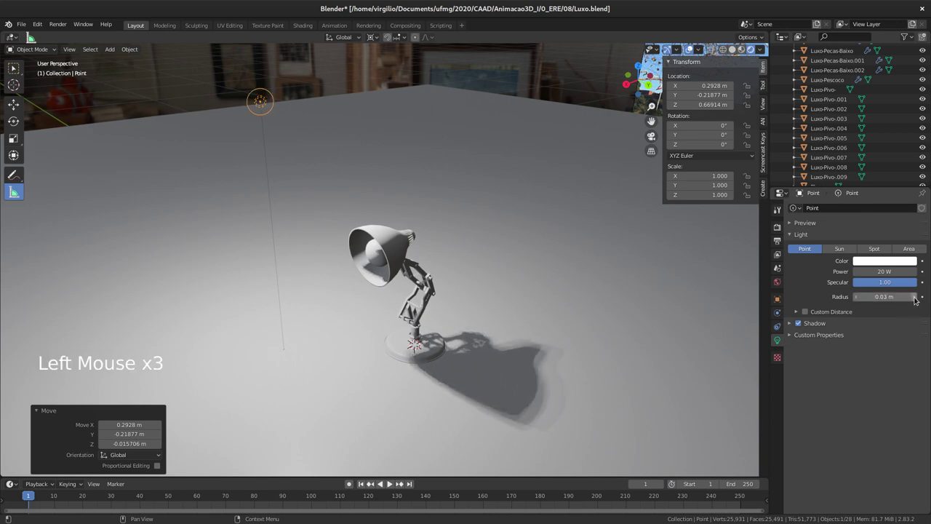
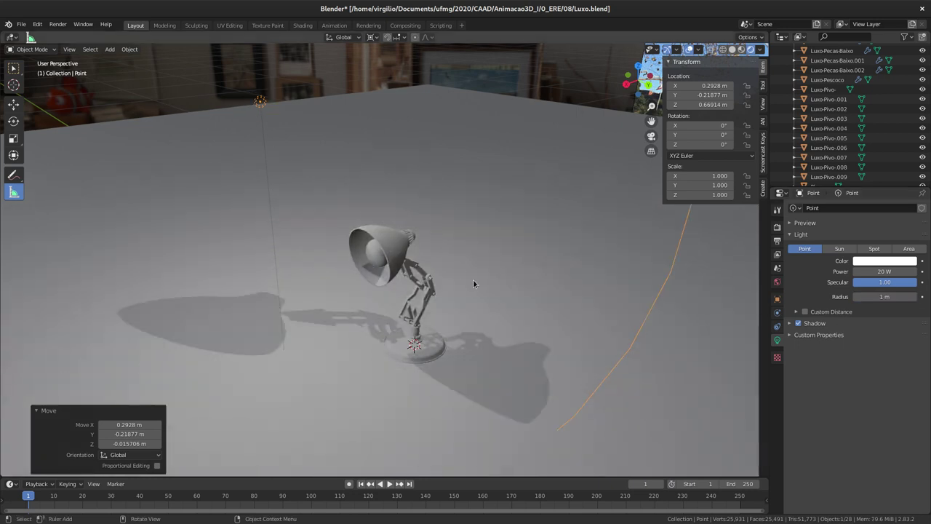
Move the 1 m-radius point light up to about (0.38, -0.46, 0.94) m above the scene.
{"action": "middle_click", "coordinate": [480, 241]}
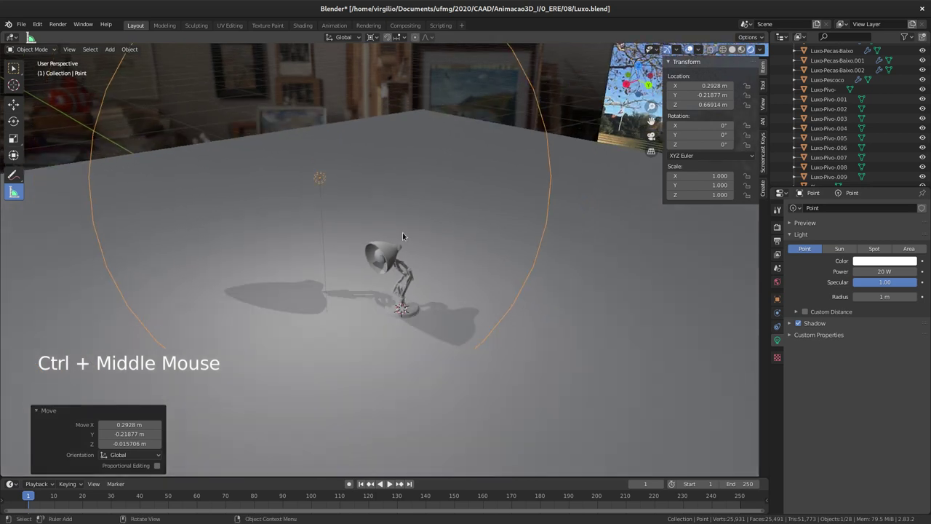
{"action": "key", "text": "g"}
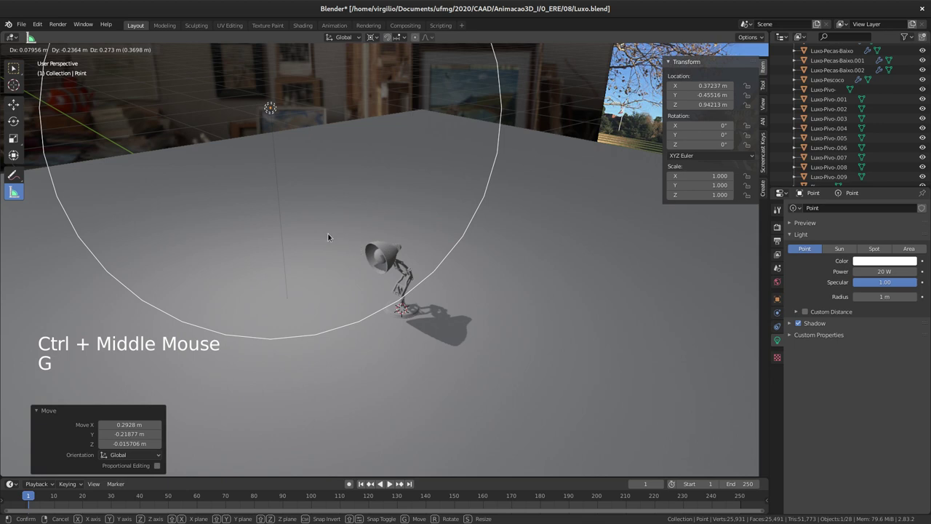
{"action": "middle_click", "coordinate": [364, 224]}
{"action": "middle_click", "coordinate": [401, 271]}
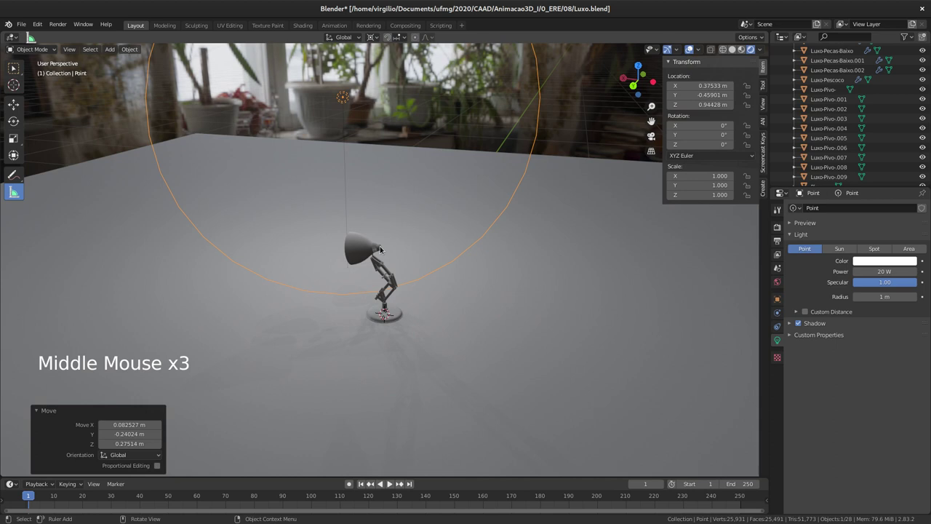
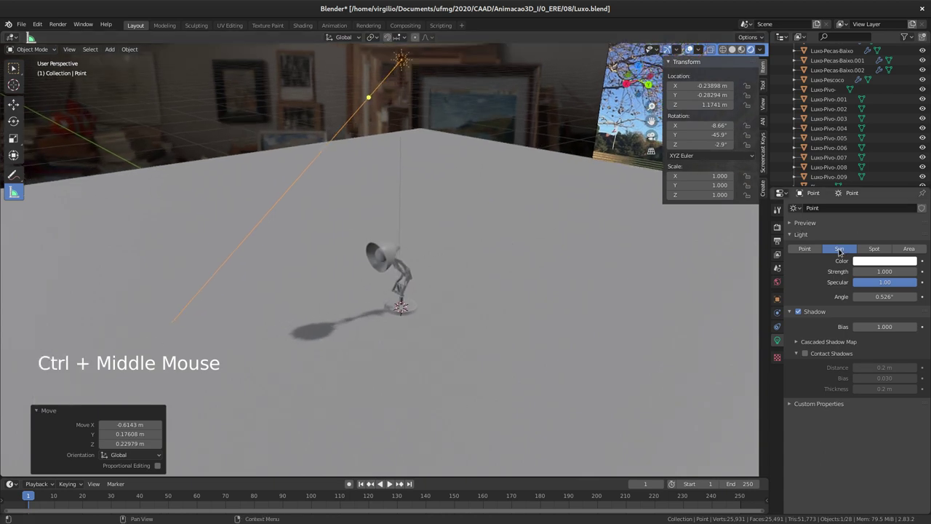
Set the 10 W spot light's edge blend to 0.100 and check its downward direction toward the lamp head.
{"action": "middle_click", "coordinate": [291, 228]}
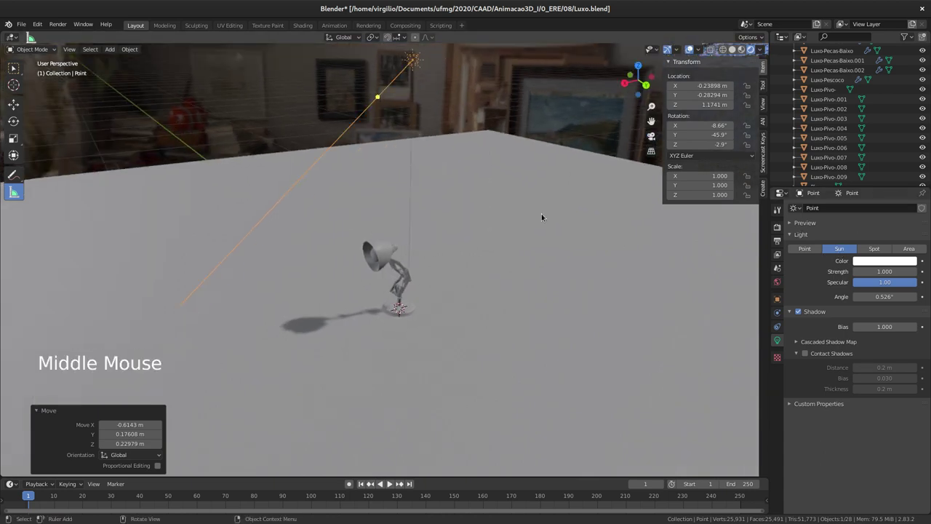
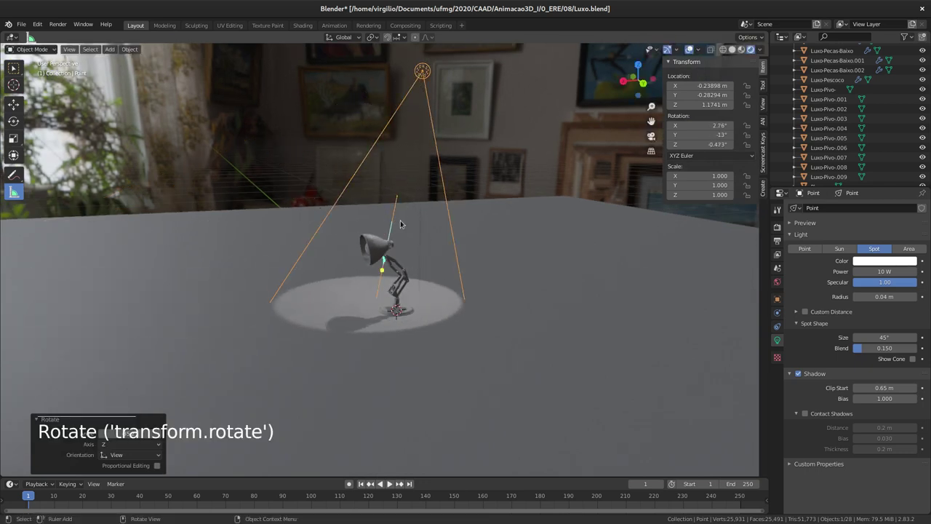
{"action": "middle_click", "coordinate": [393, 188]}
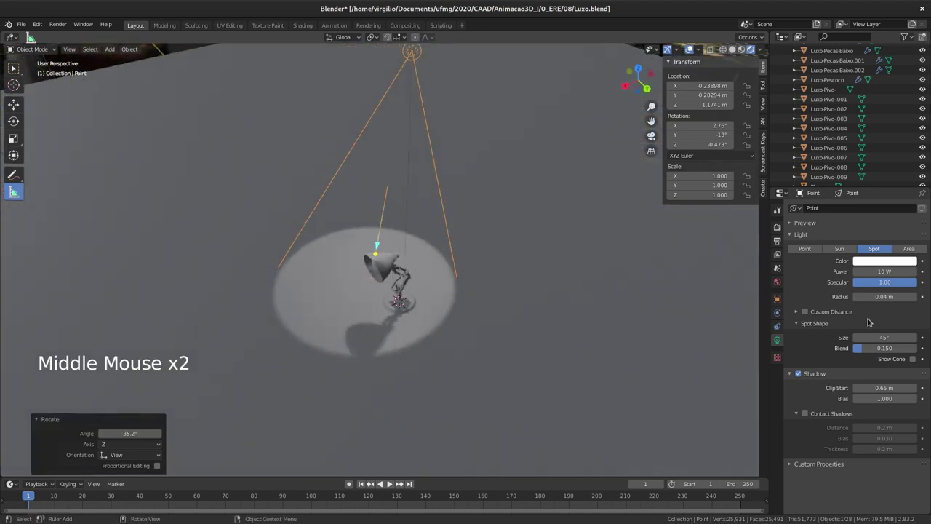
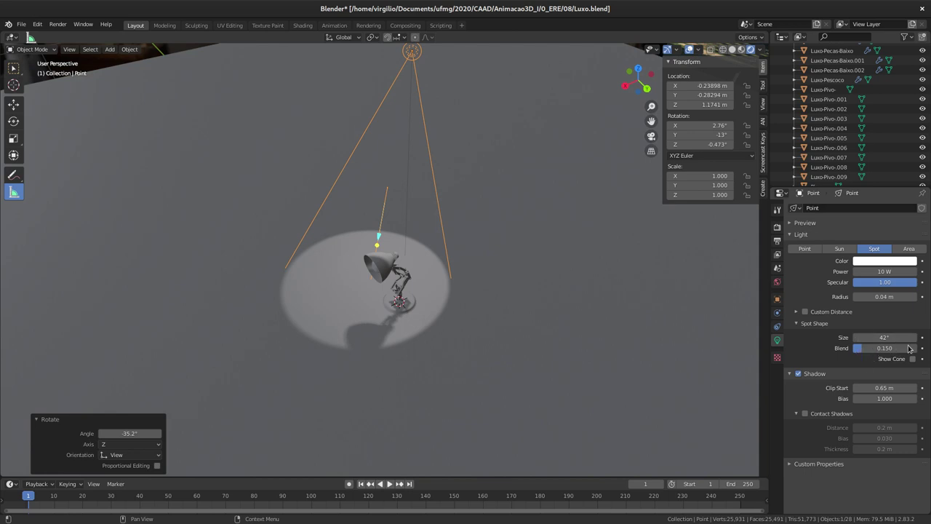
{"action": "left_click", "coordinate": [860, 353]}
{"action": "left_click", "coordinate": [903, 349]}
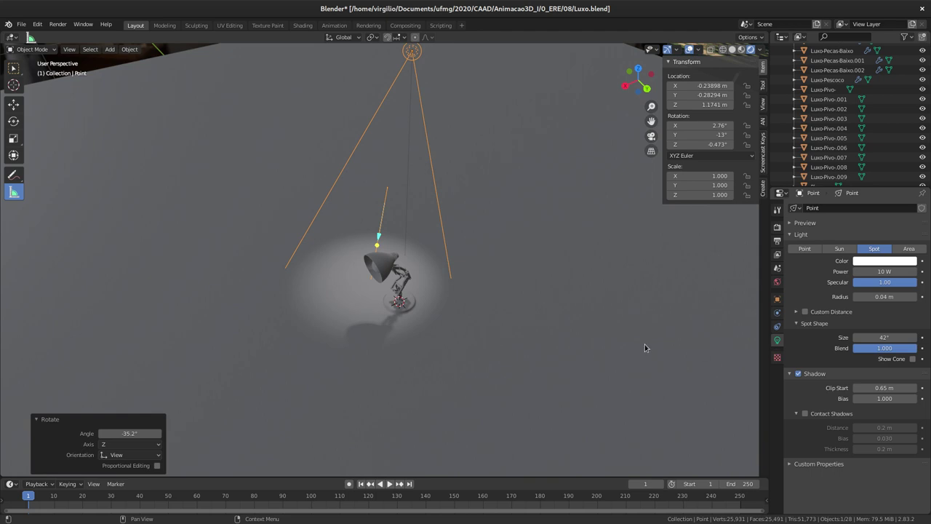
{"action": "left_click", "coordinate": [623, 341]}
{"action": "middle_click", "coordinate": [398, 301]}
{"action": "middle_click", "coordinate": [366, 286]}
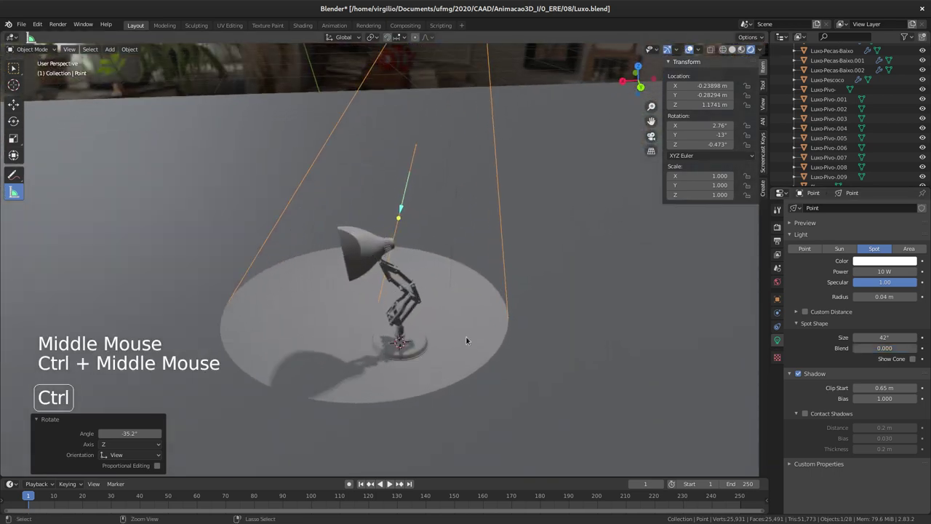
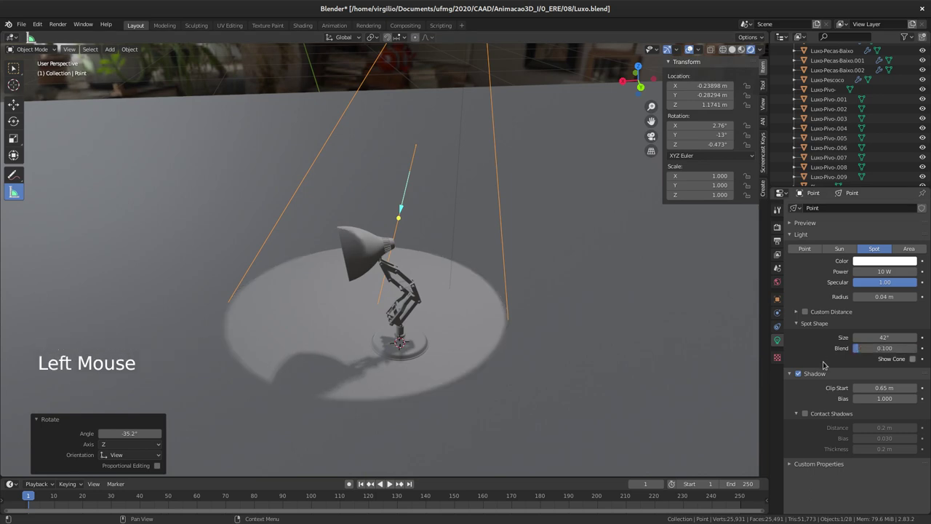
{"action": "middle_click", "coordinate": [383, 249]}
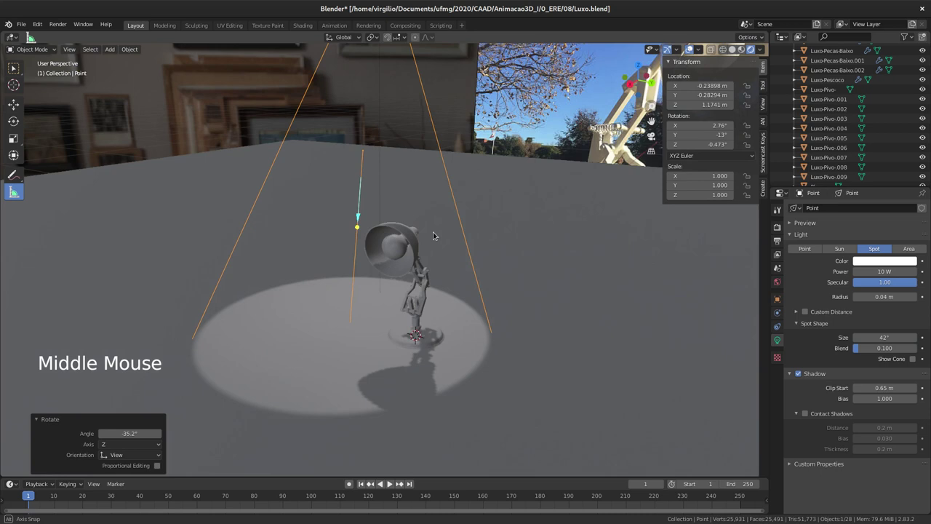
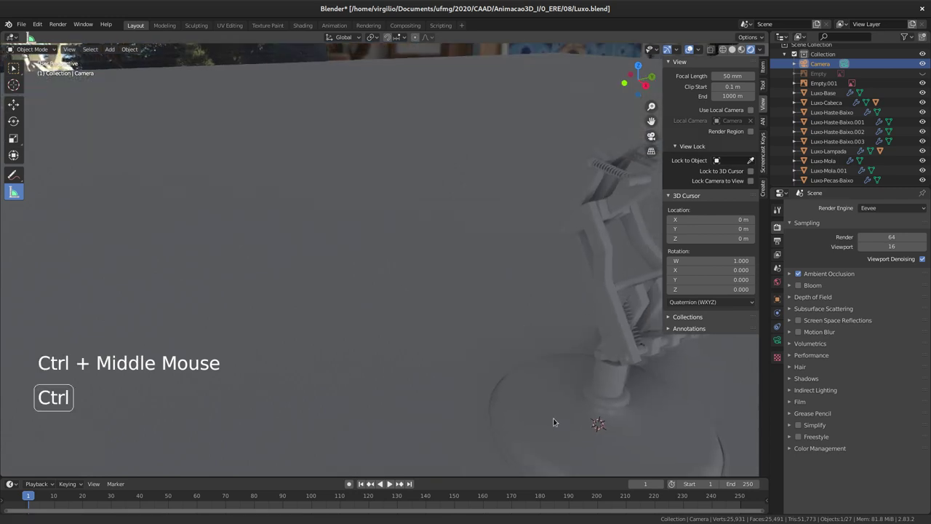
Orbit along the lamp's arms and springs until the lamp head is in view.
{"action": "middle_click", "coordinate": [576, 335]}
{"action": "middle_click", "coordinate": [529, 315]}
{"action": "middle_click", "coordinate": [555, 353]}
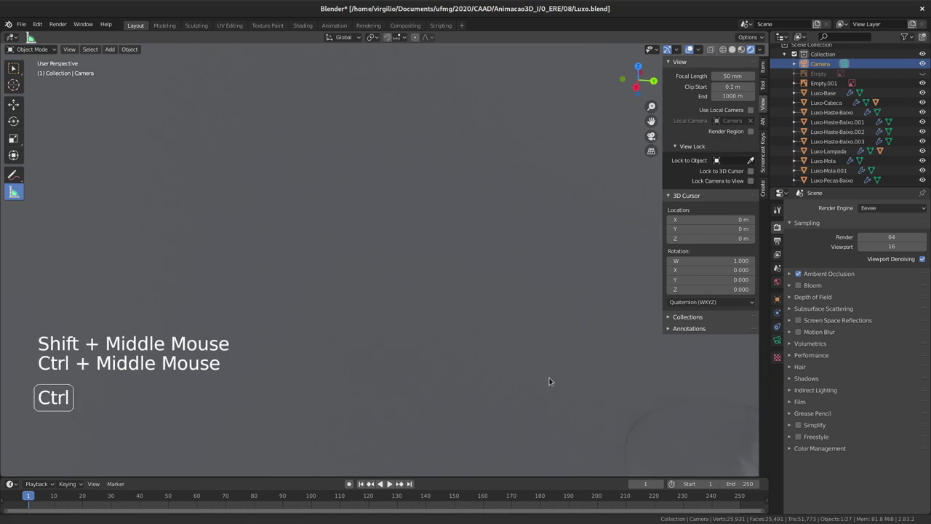
{"action": "middle_click", "coordinate": [485, 290]}
{"action": "middle_click", "coordinate": [524, 270]}
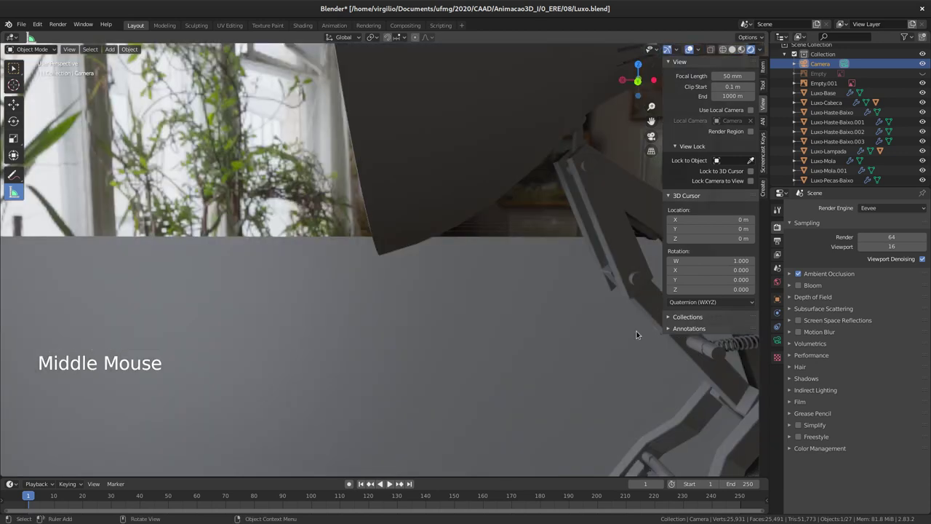
{"action": "middle_click", "coordinate": [533, 273]}
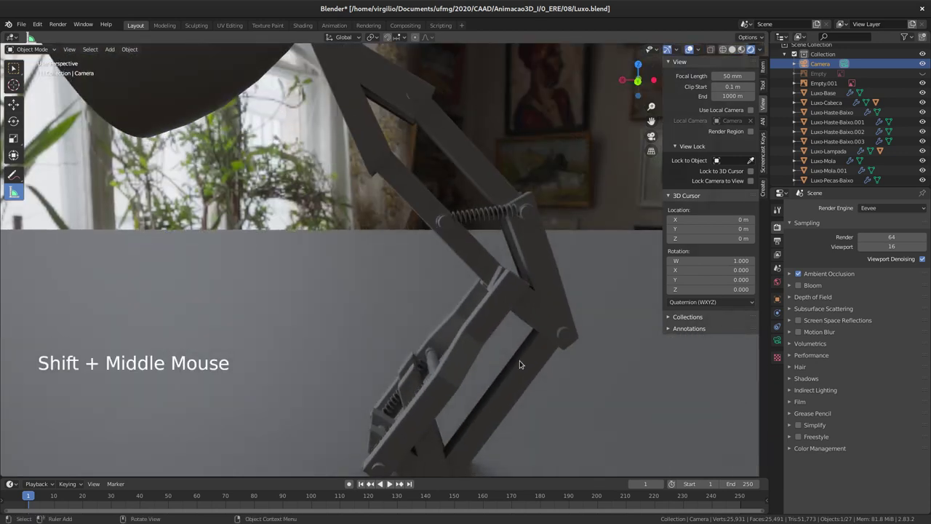
{"action": "middle_click", "coordinate": [499, 317]}
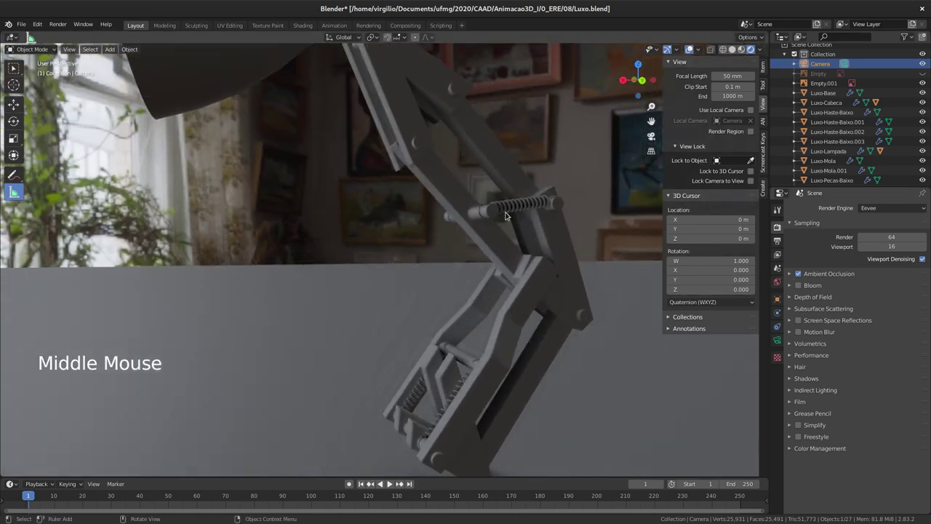
{"action": "middle_click", "coordinate": [525, 214]}
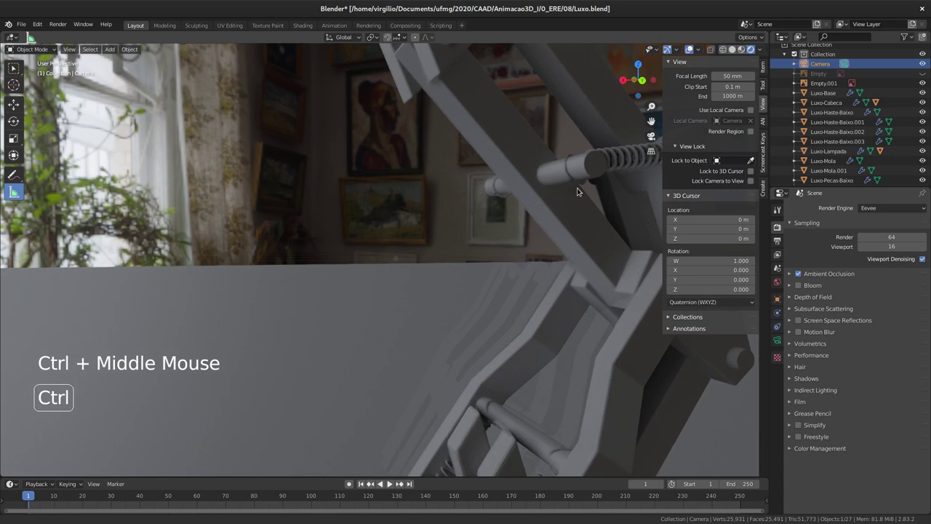
{"action": "middle_click", "coordinate": [530, 221]}
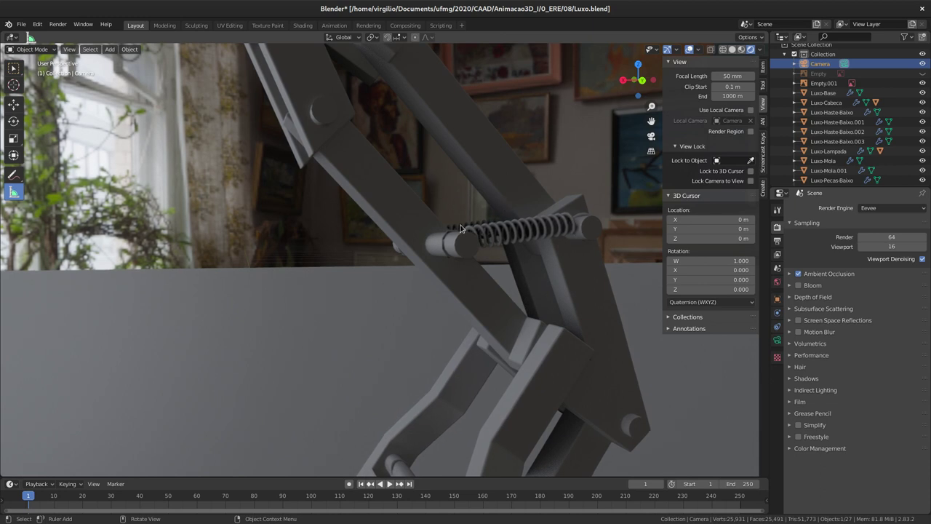
{"action": "middle_click", "coordinate": [452, 251]}
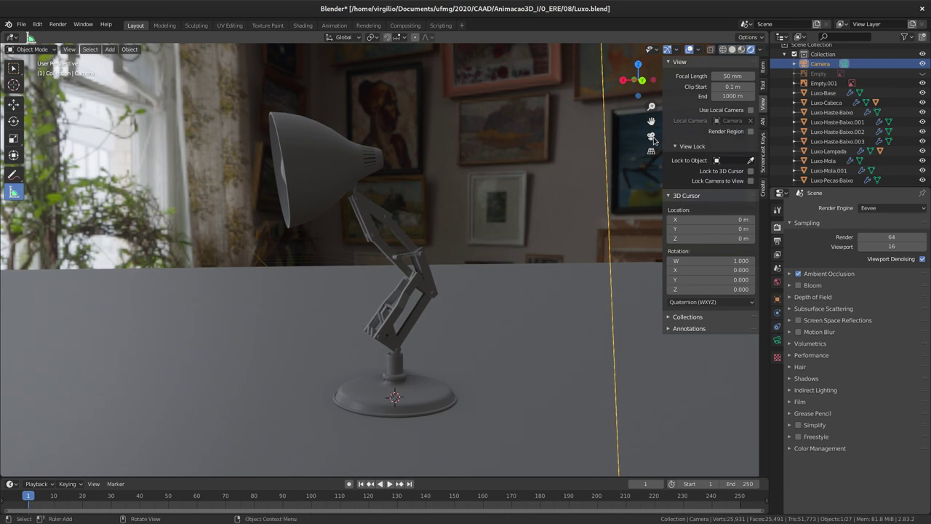
Look through the scene camera and enable Bloom alongside Ambient Occlusion in the Eevee render settings.
{"action": "left_click", "coordinate": [658, 138]}
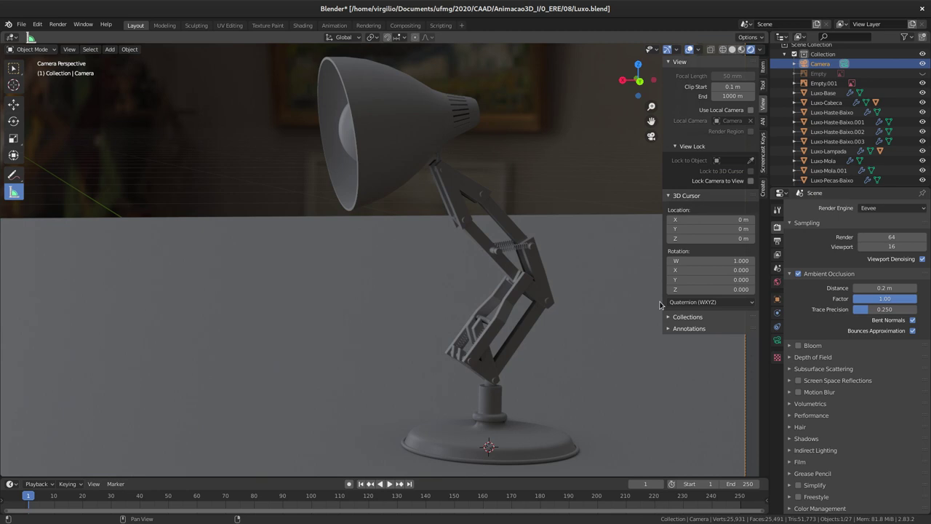
{"action": "left_click", "coordinate": [792, 277]}
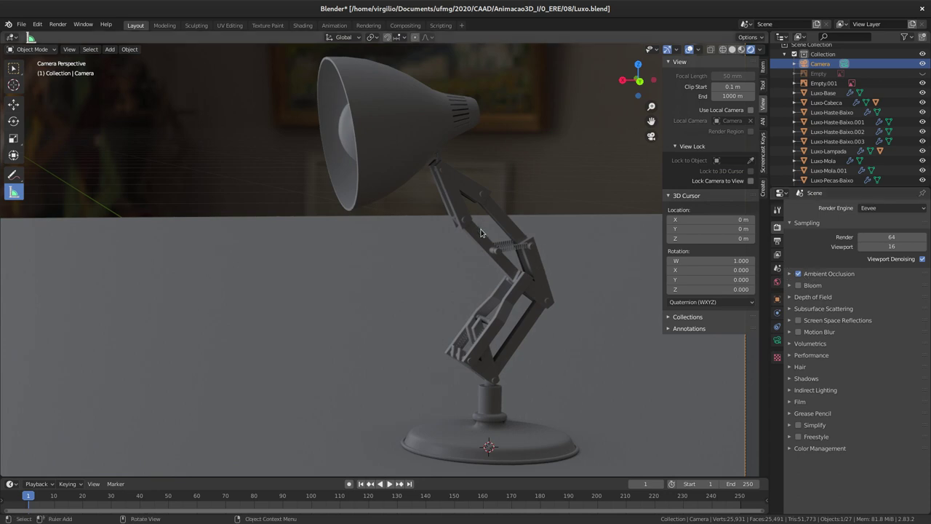
{"action": "middle_click", "coordinate": [480, 246]}
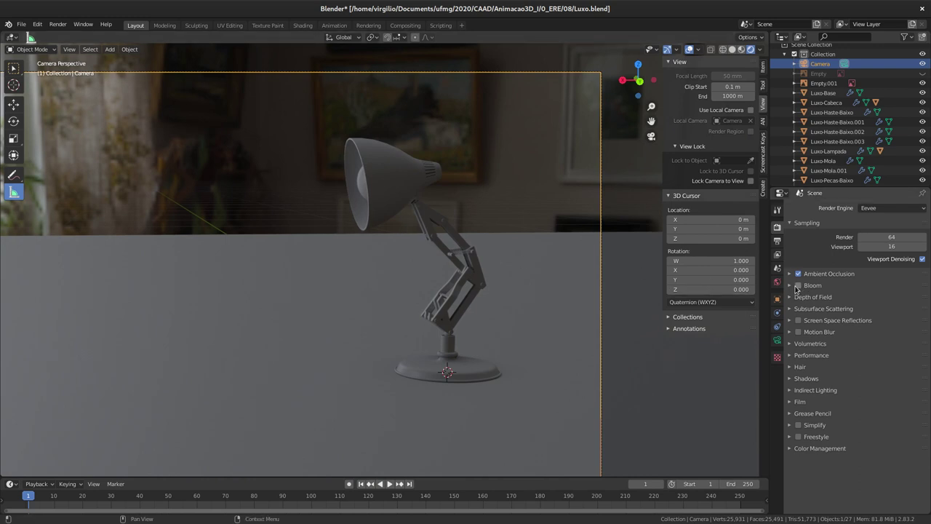
{"action": "left_click", "coordinate": [801, 287]}
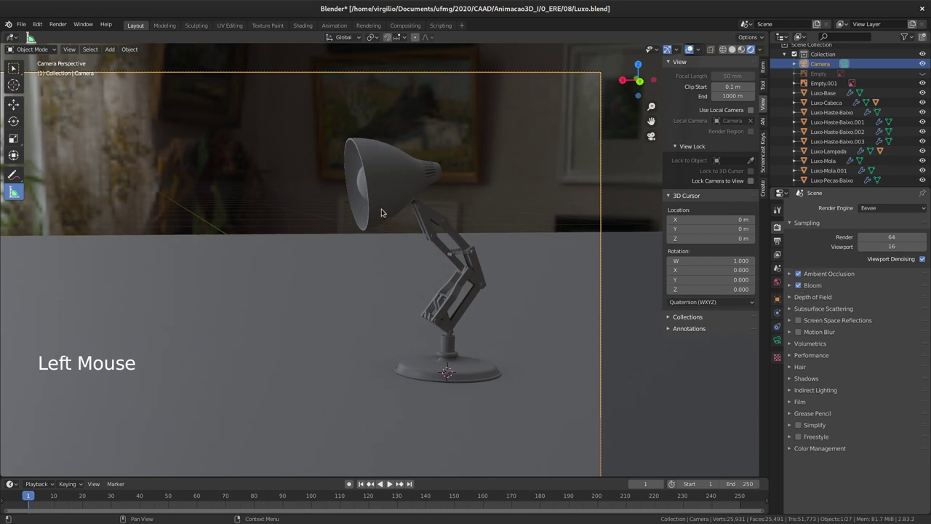
{"action": "middle_click", "coordinate": [388, 233]}
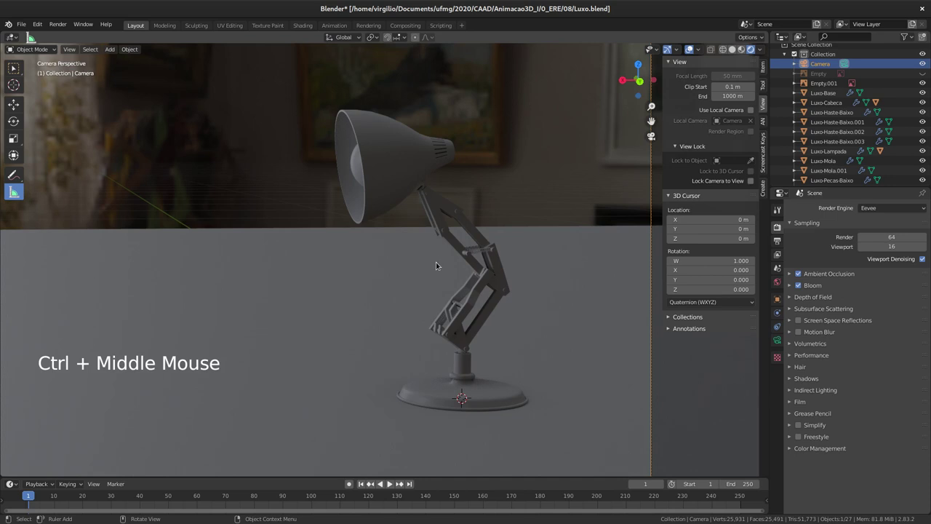
{"action": "middle_click", "coordinate": [415, 252]}
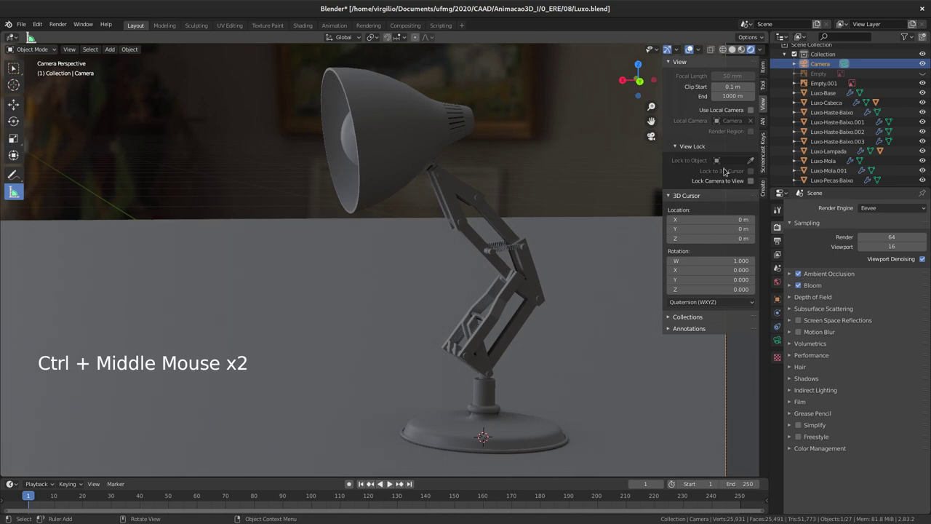
Set the HDRI world background Strength to 0.1 and switch off the Bloom glow.
{"action": "left_click", "coordinate": [782, 281]}
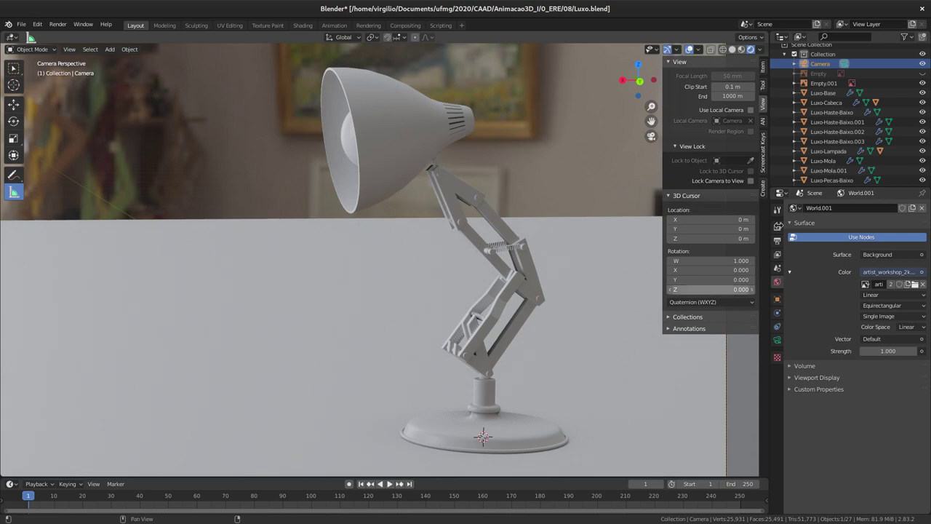
{"action": "left_click", "coordinate": [777, 229]}
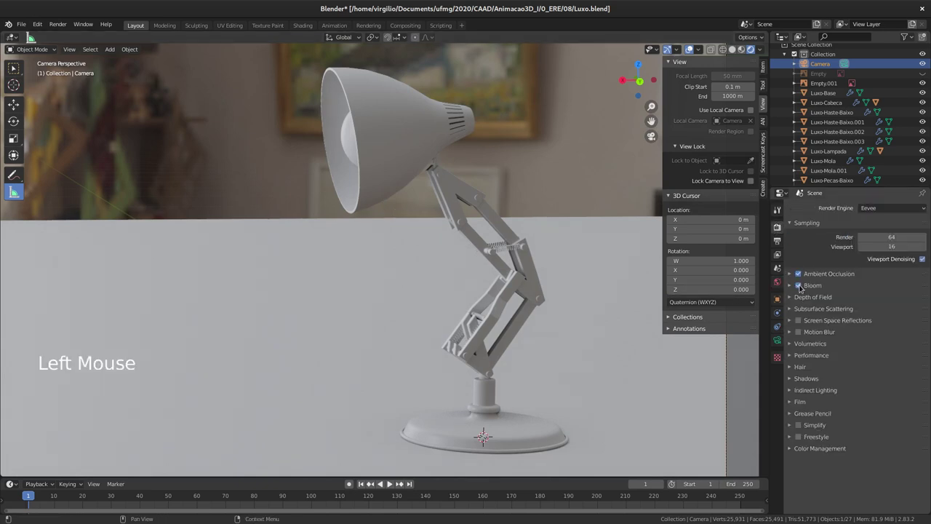
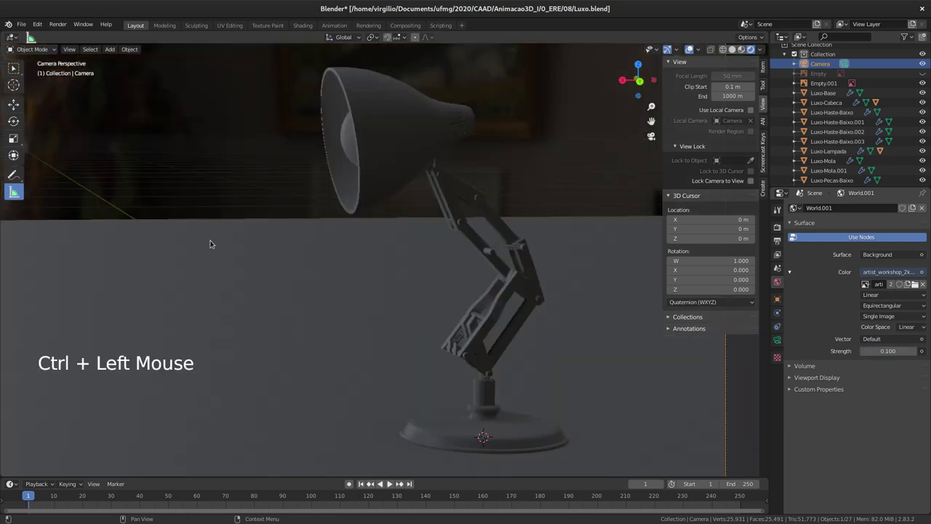
Add a Point light via Shift+A and start moving it up above the lamp.
{"action": "middle_click", "coordinate": [205, 265]}
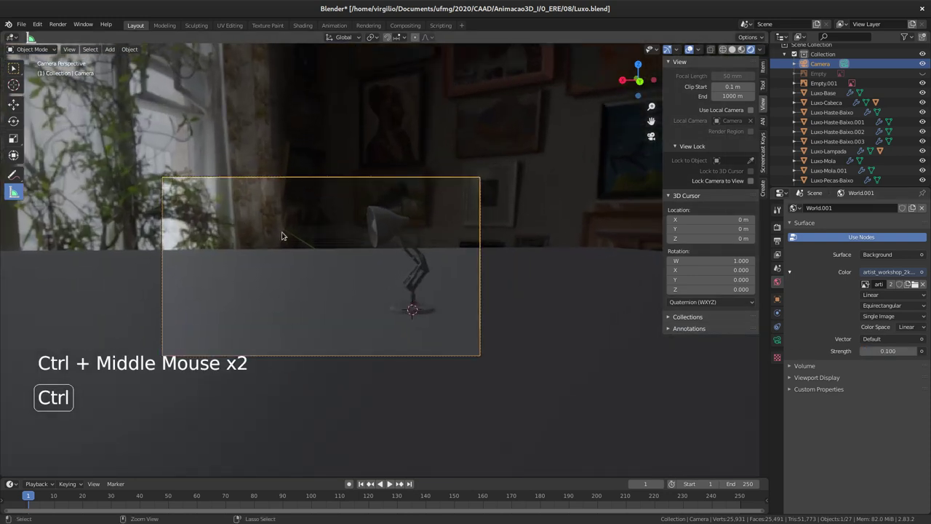
{"action": "key", "text": "shift+a"}
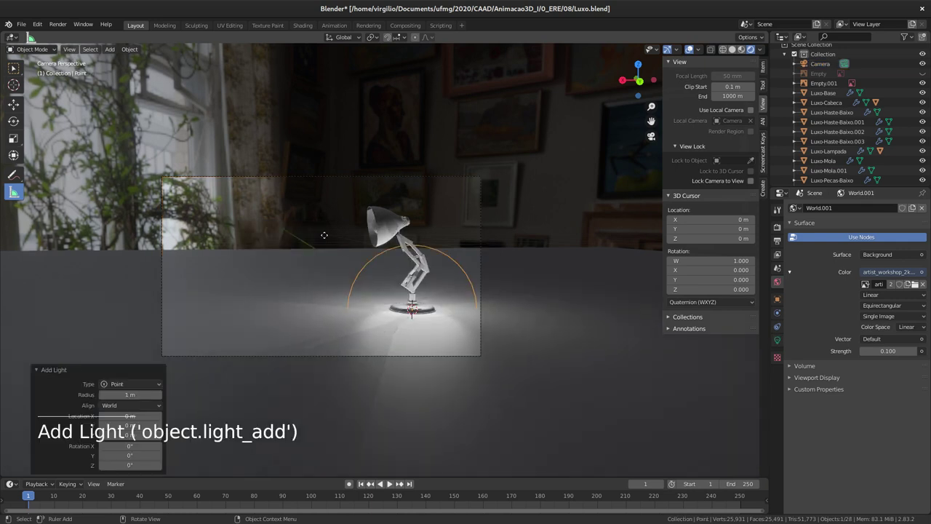
{"action": "key", "text": "g"}
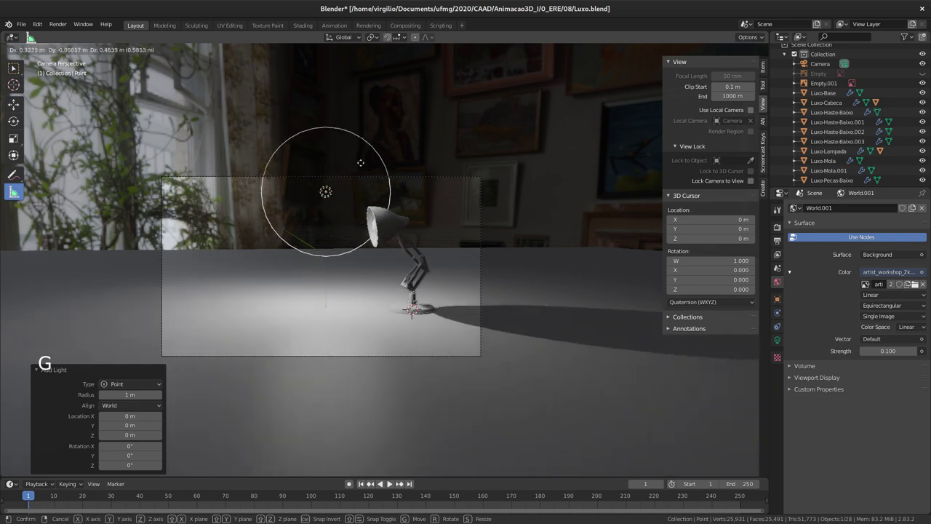
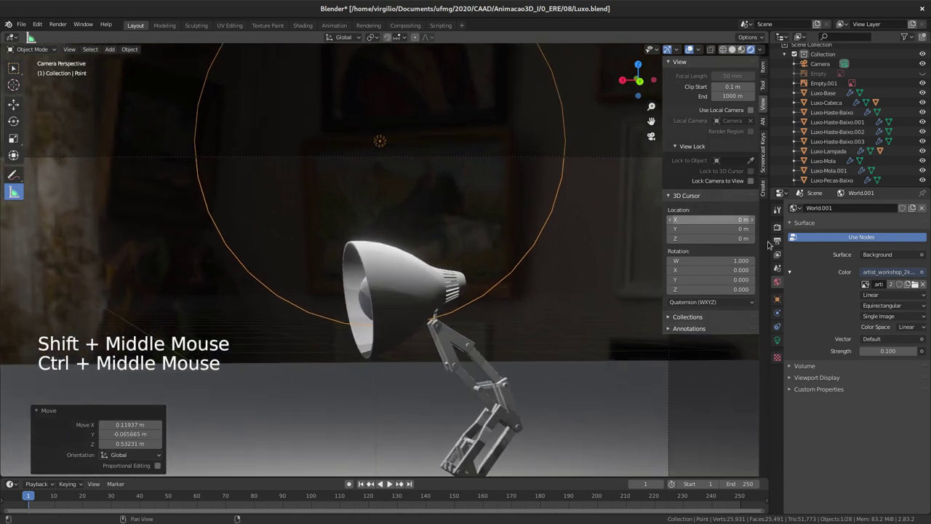
In Render Properties, toggle Eevee Bloom off and back on to compare the glow.
{"action": "left_click", "coordinate": [779, 227]}
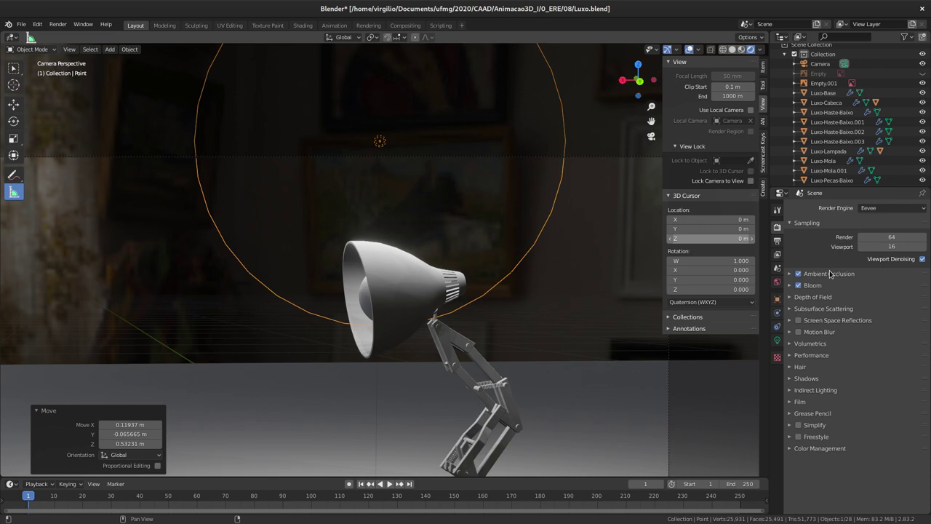
{"action": "left_click", "coordinate": [802, 283]}
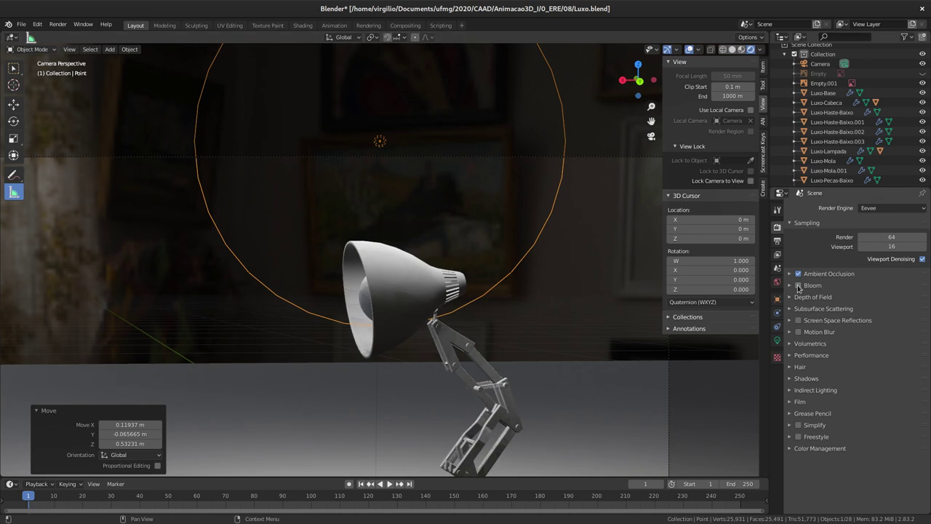
{"action": "left_click", "coordinate": [802, 287]}
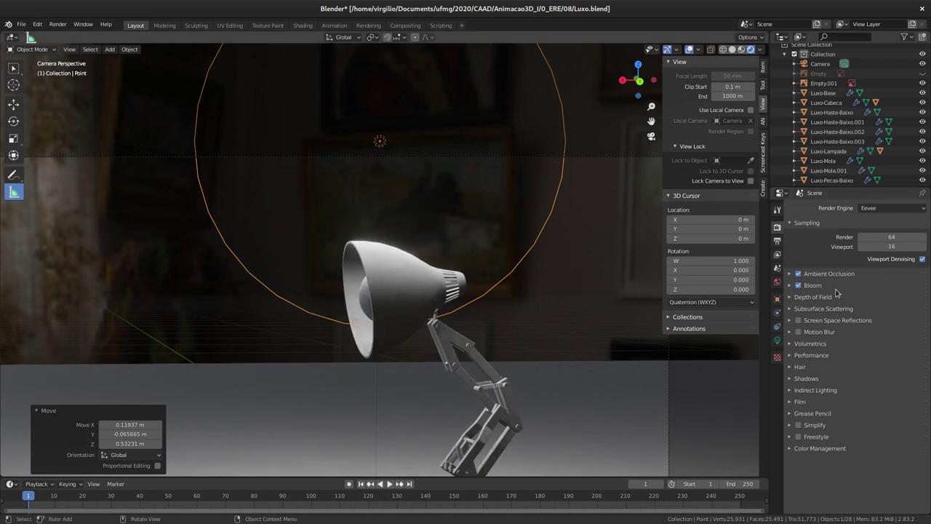
Expand the Bloom panel and tweak Threshold down then back up to 0.800, checking the glow around the lamp.
{"action": "left_click", "coordinate": [793, 286]}
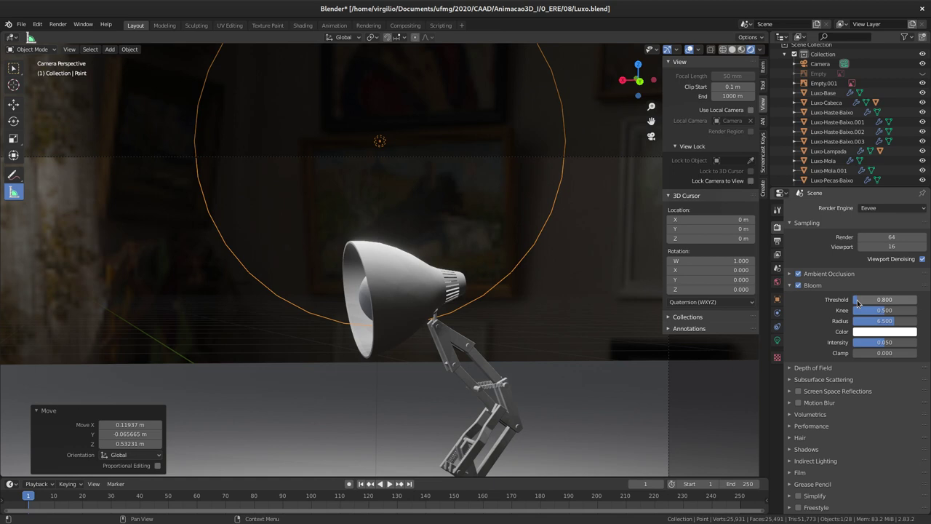
{"action": "left_click", "coordinate": [871, 303]}
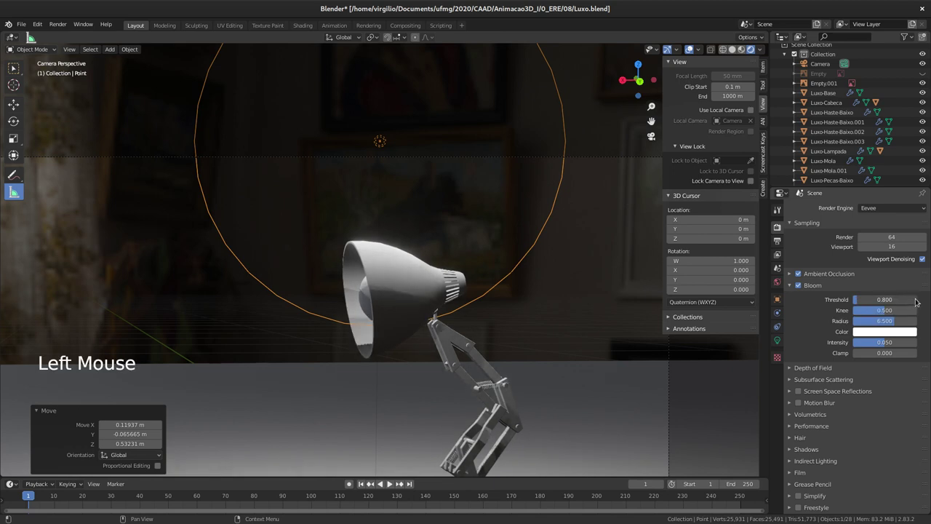
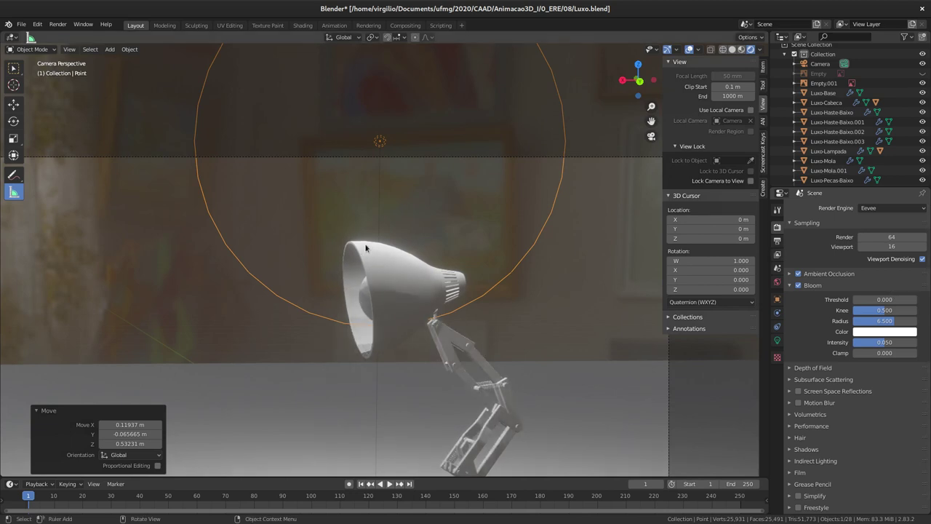
{"action": "middle_click", "coordinate": [374, 251]}
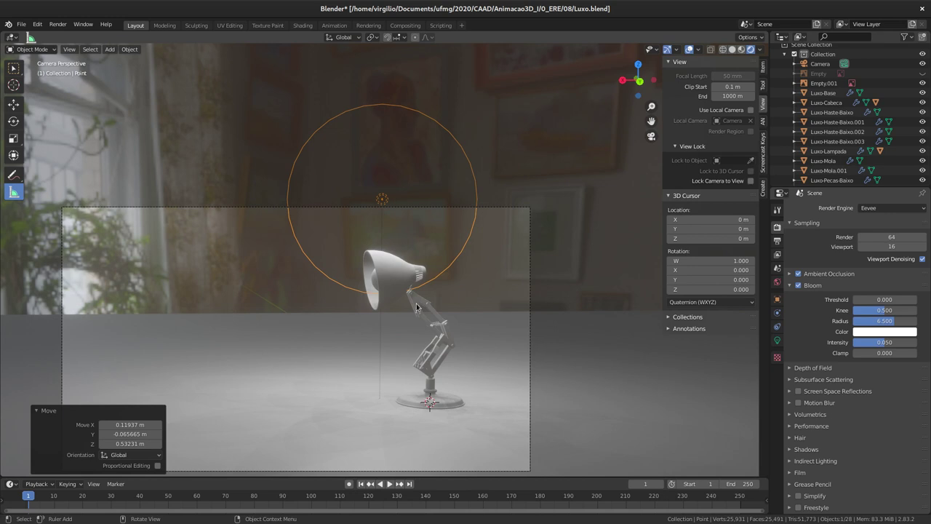
{"action": "middle_click", "coordinate": [417, 266]}
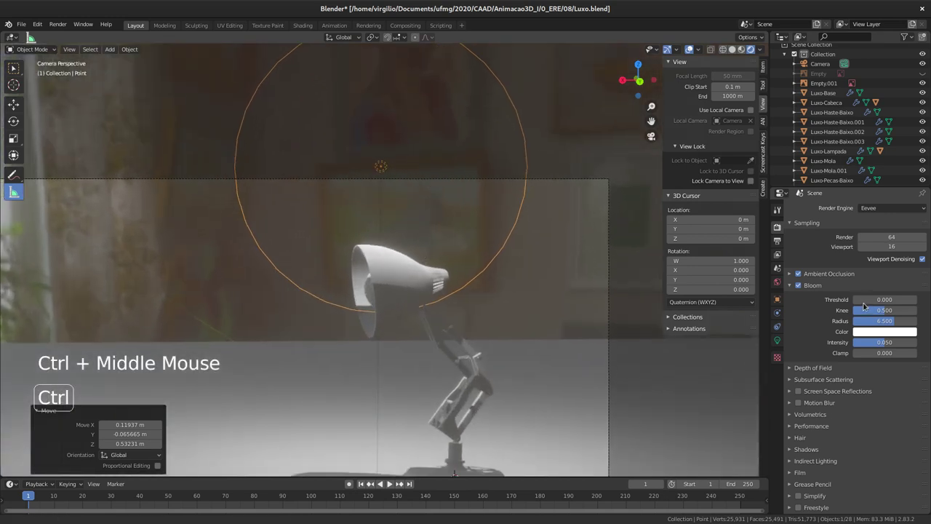
{"action": "left_click", "coordinate": [867, 302]}
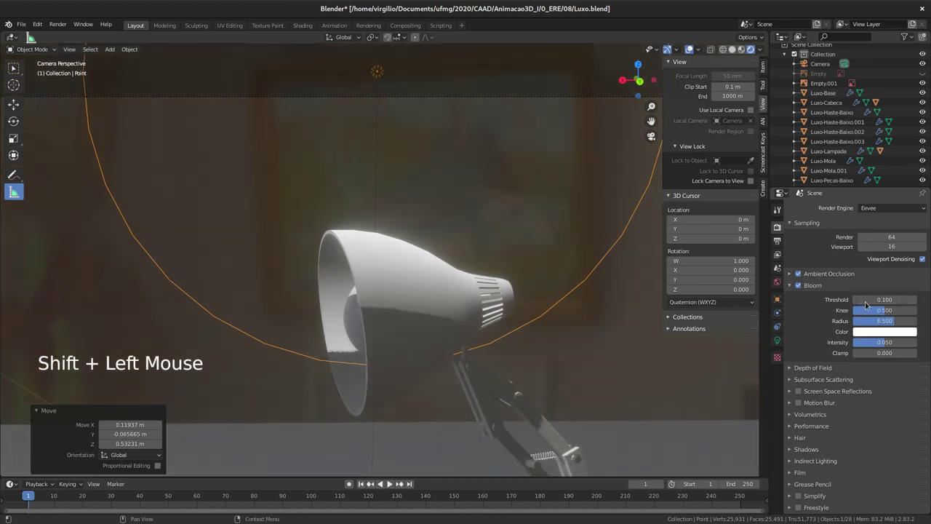
{"action": "middle_click", "coordinate": [301, 273]}
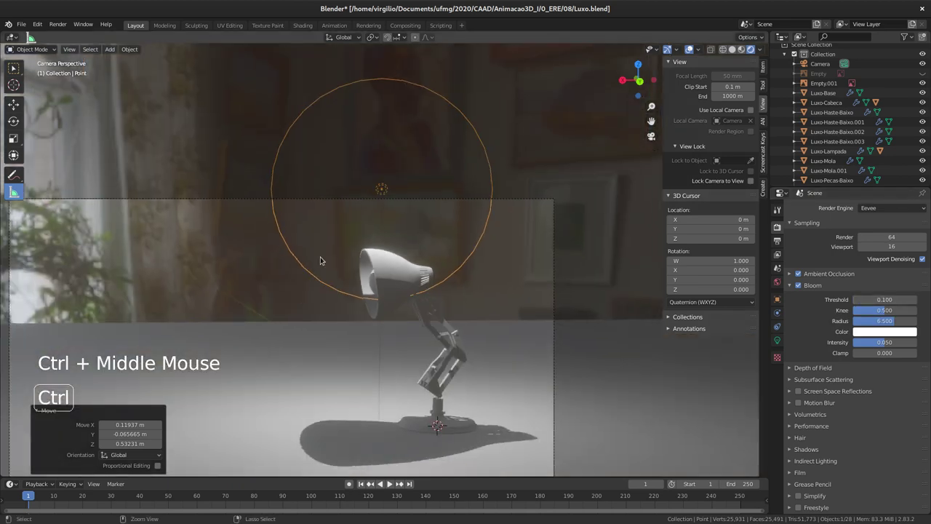
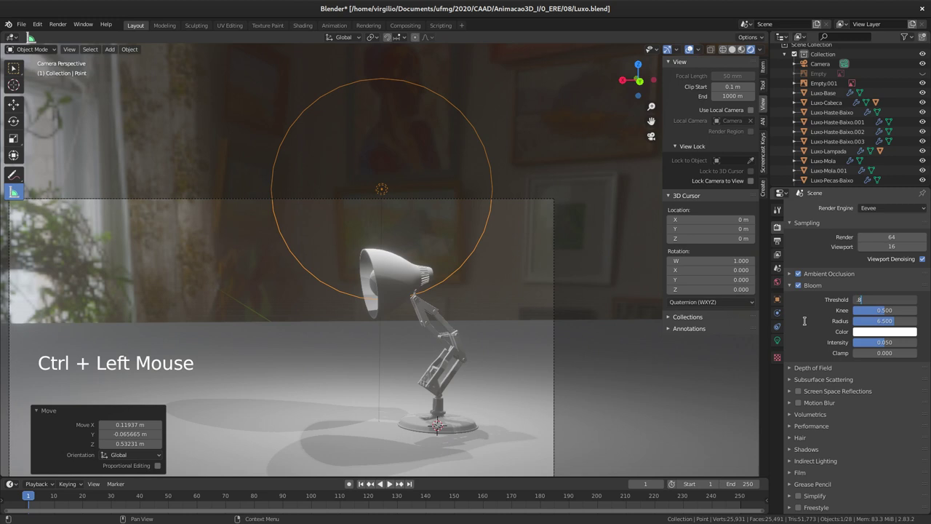
{"action": "middle_click", "coordinate": [380, 247]}
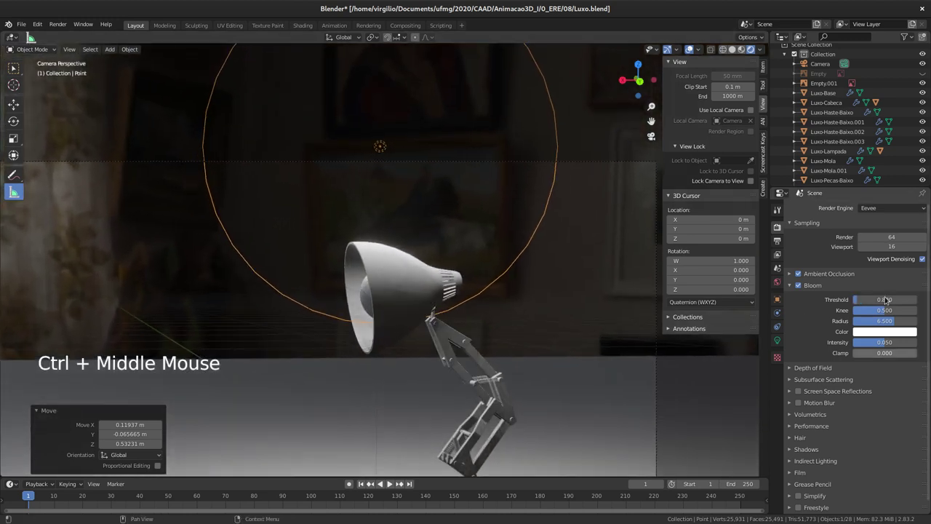
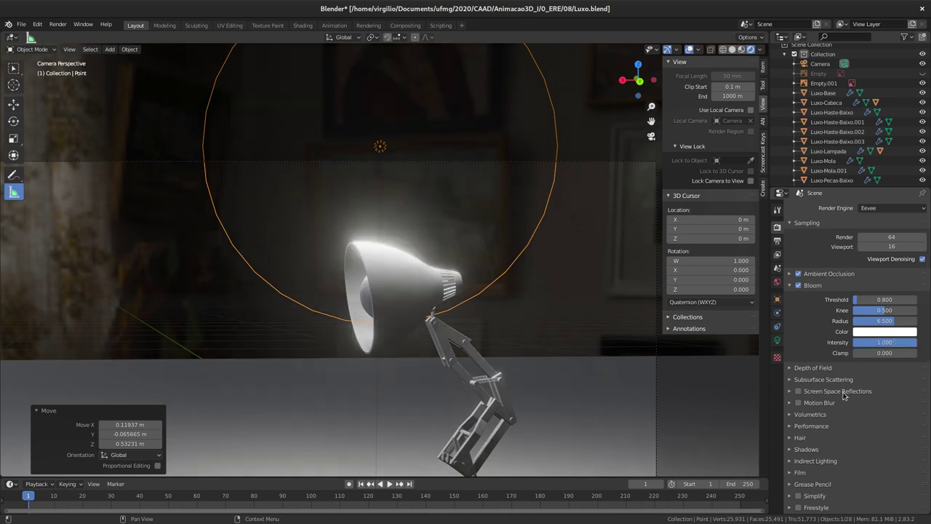
Lower the Bloom Intensity to 0.600 and expand the Depth of Field settings.
{"action": "middle_click", "coordinate": [485, 293]}
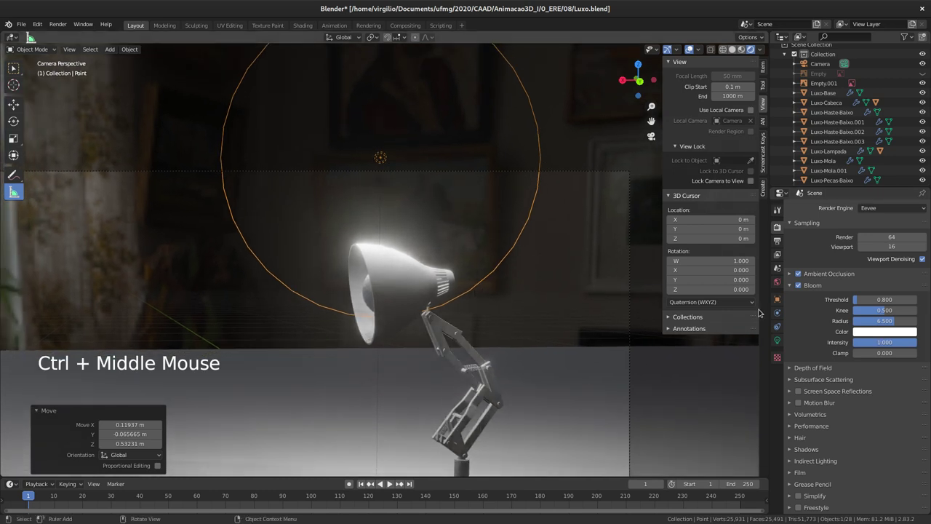
{"action": "left_click", "coordinate": [887, 343]}
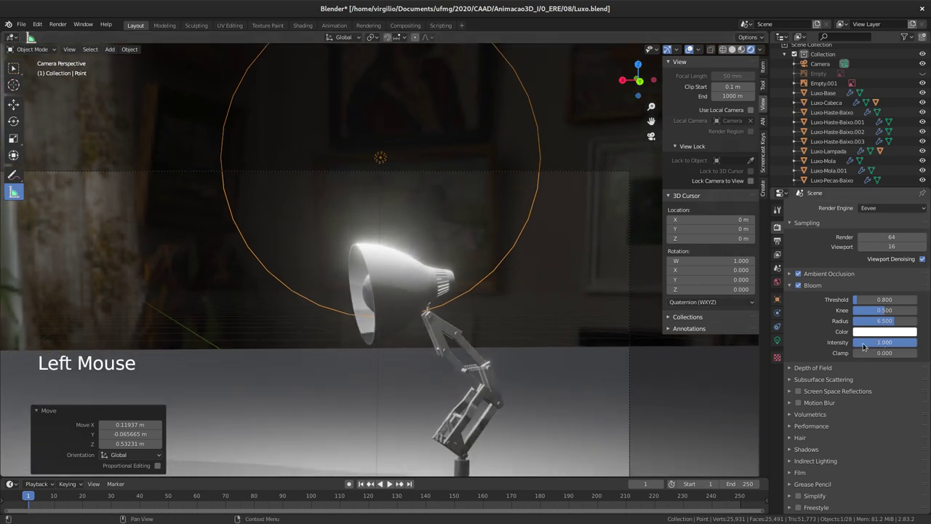
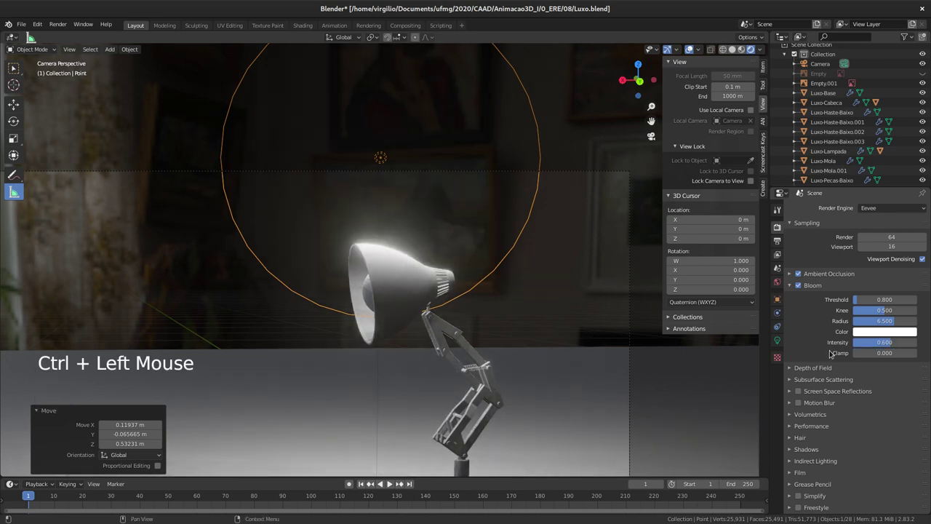
{"action": "left_click", "coordinate": [802, 287]}
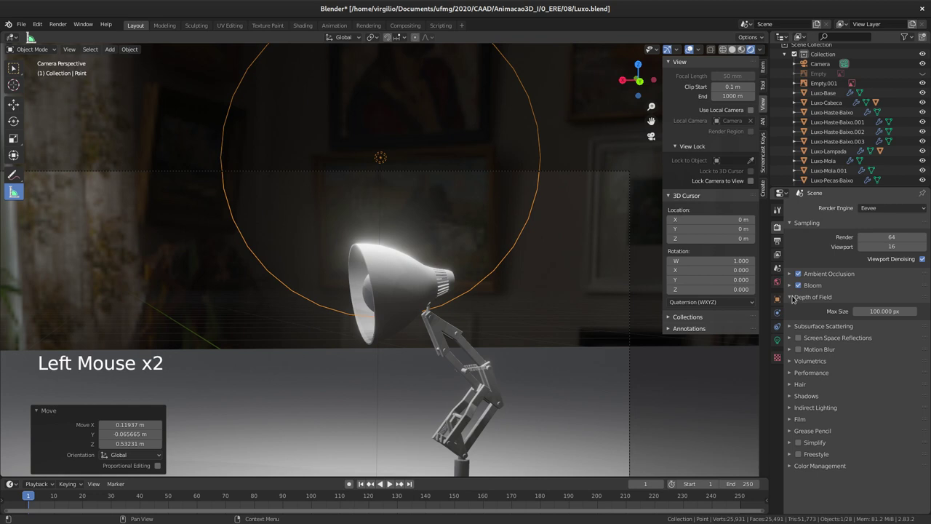
Select the scene camera and reframe the view on the glowing lamp with the copied point light.
{"action": "middle_click", "coordinate": [511, 209]}
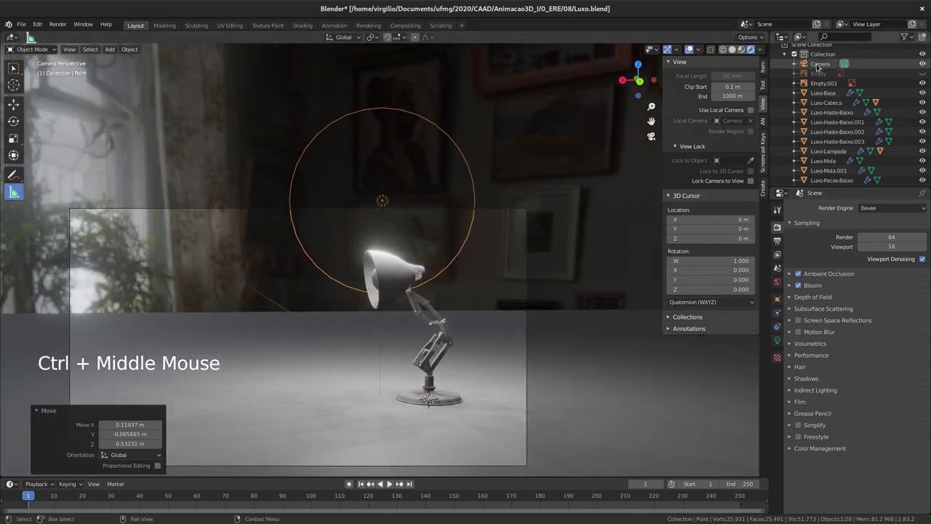
{"action": "left_click", "coordinate": [818, 66]}
{"action": "middle_click", "coordinate": [474, 227]}
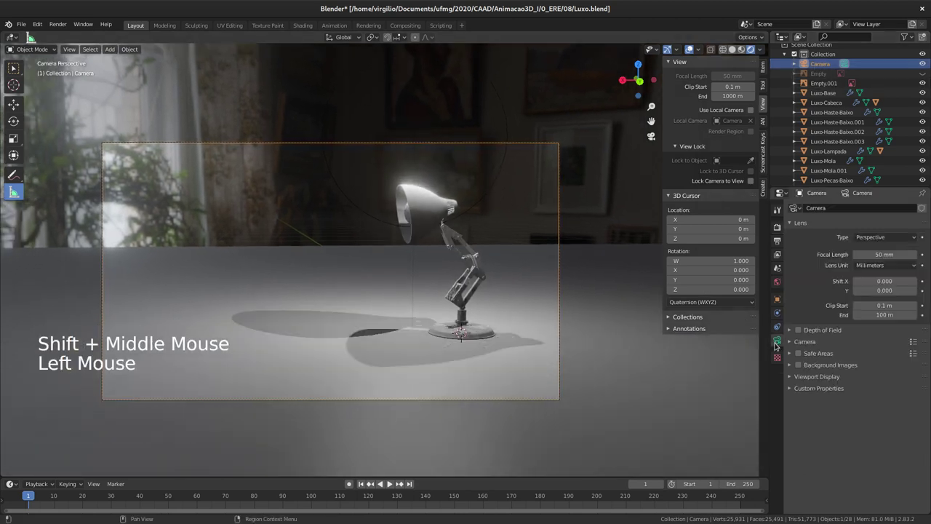
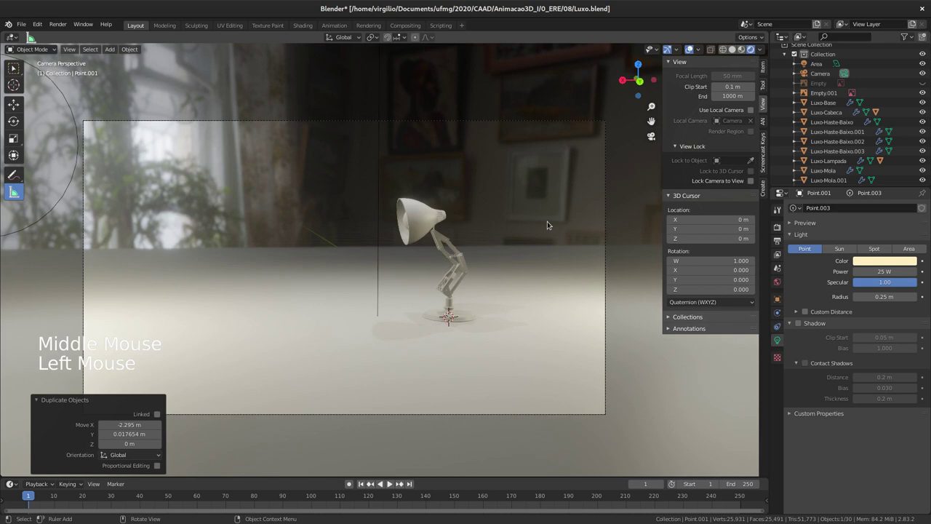
{"action": "middle_click", "coordinate": [551, 225]}
Confirm Point.001's new position and bring up its Color swatch in Light properties.
{"action": "key", "text": "g"}
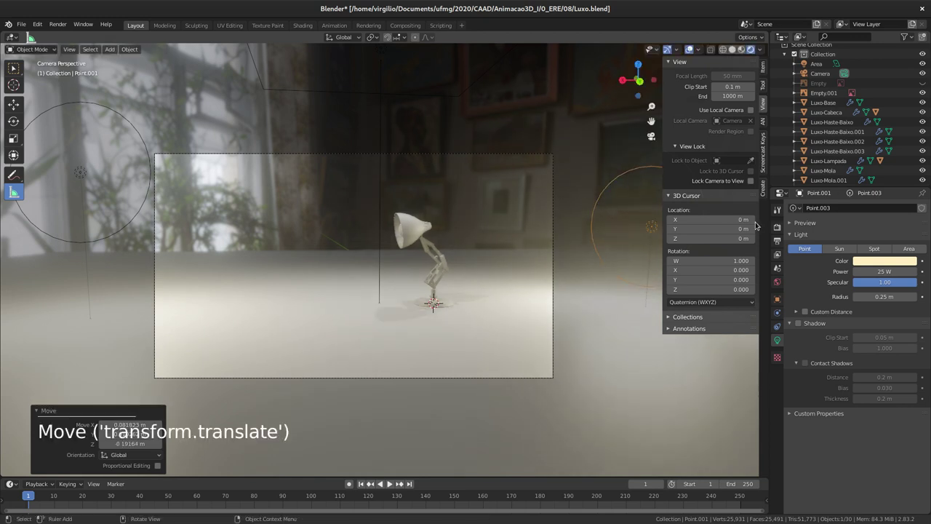
{"action": "left_click", "coordinate": [874, 263]}
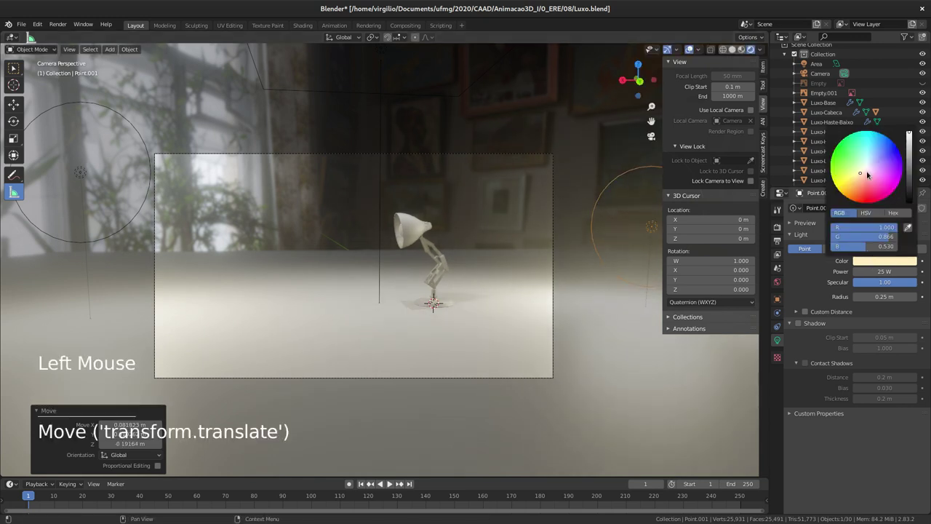
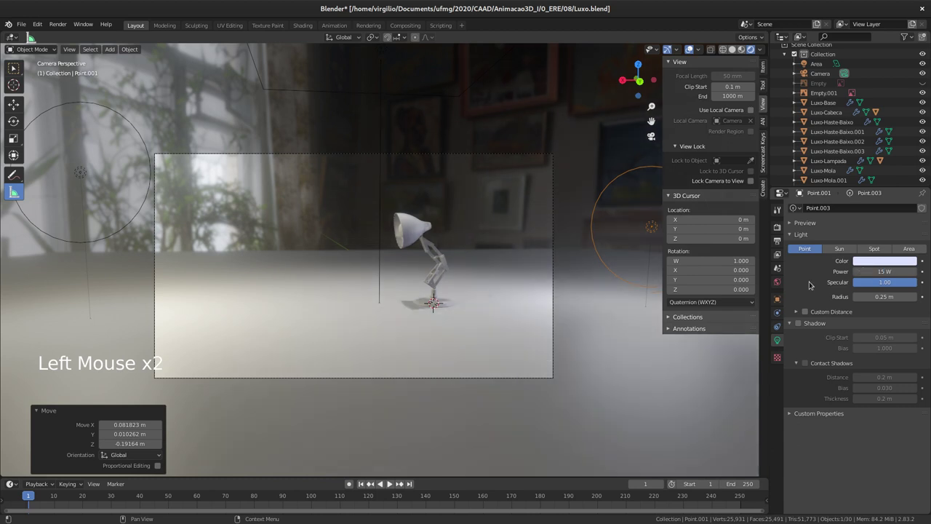
{"action": "middle_click", "coordinate": [444, 223]}
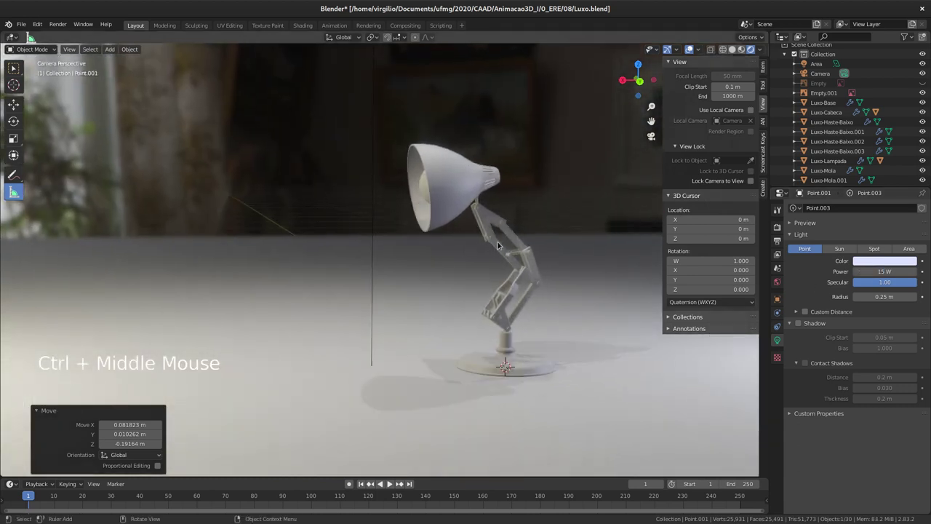
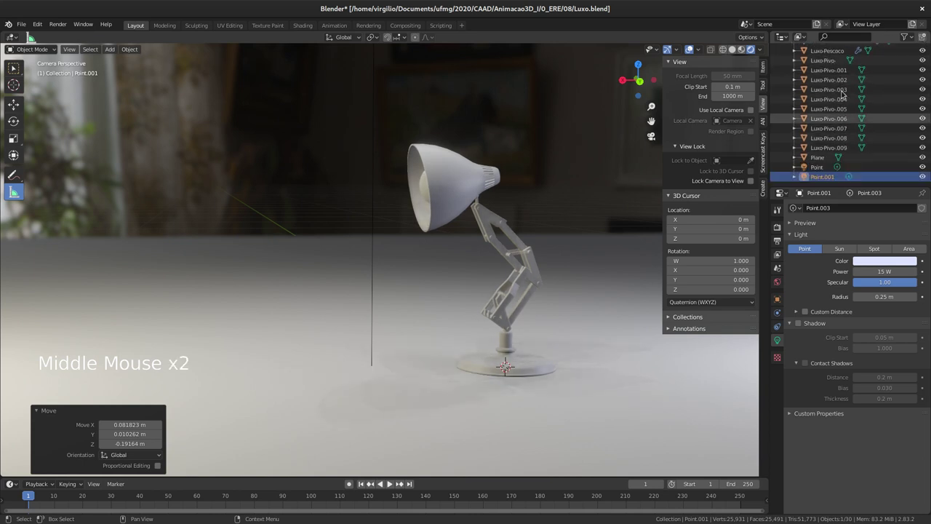
{"action": "left_click", "coordinate": [928, 168]}
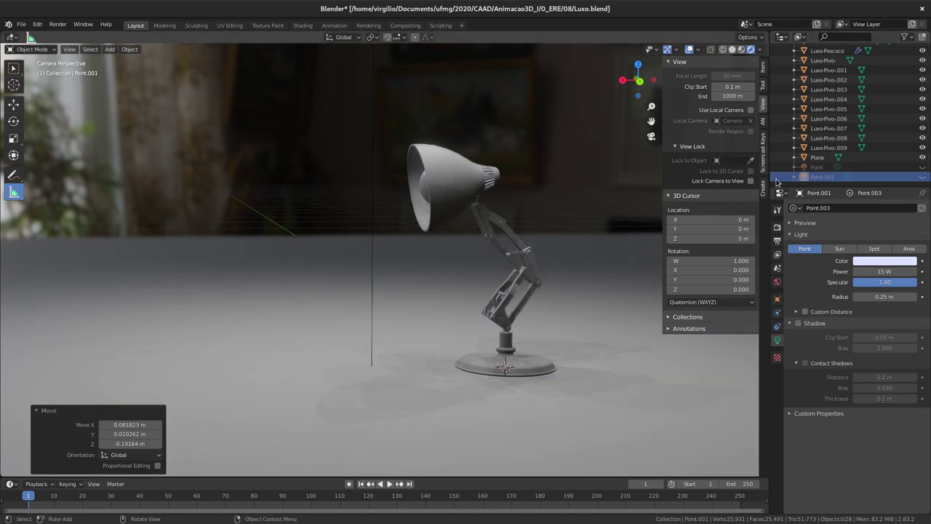
{"action": "left_click", "coordinate": [928, 177]}
{"action": "left_click", "coordinate": [922, 169]}
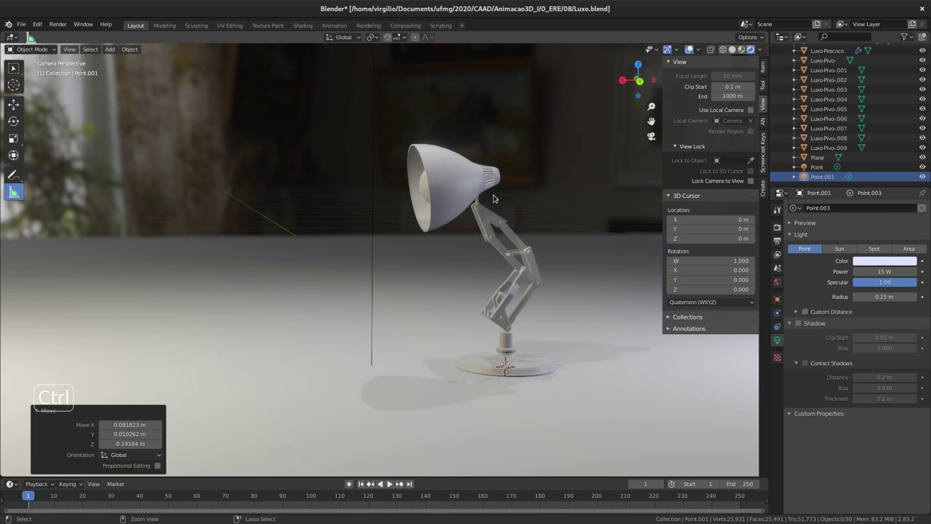
{"action": "middle_click", "coordinate": [482, 229]}
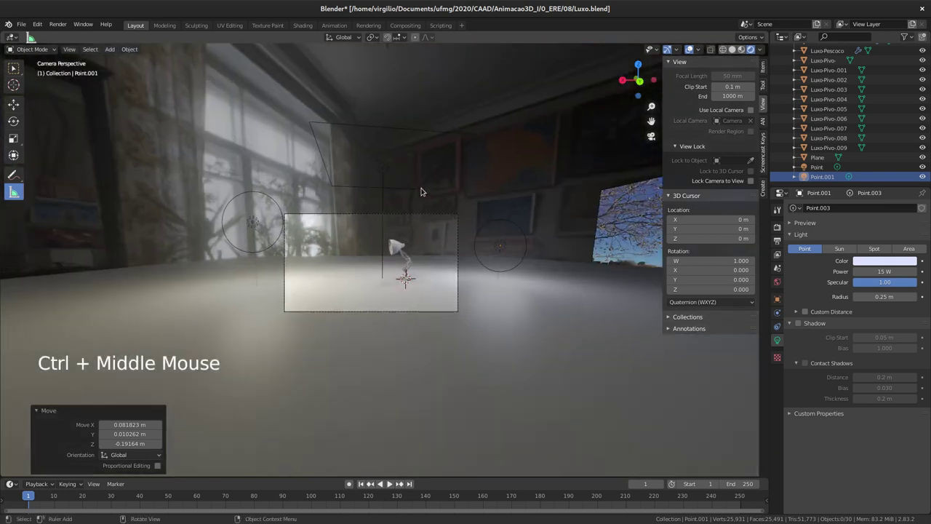
{"action": "middle_click", "coordinate": [419, 253]}
{"action": "middle_click", "coordinate": [437, 266]}
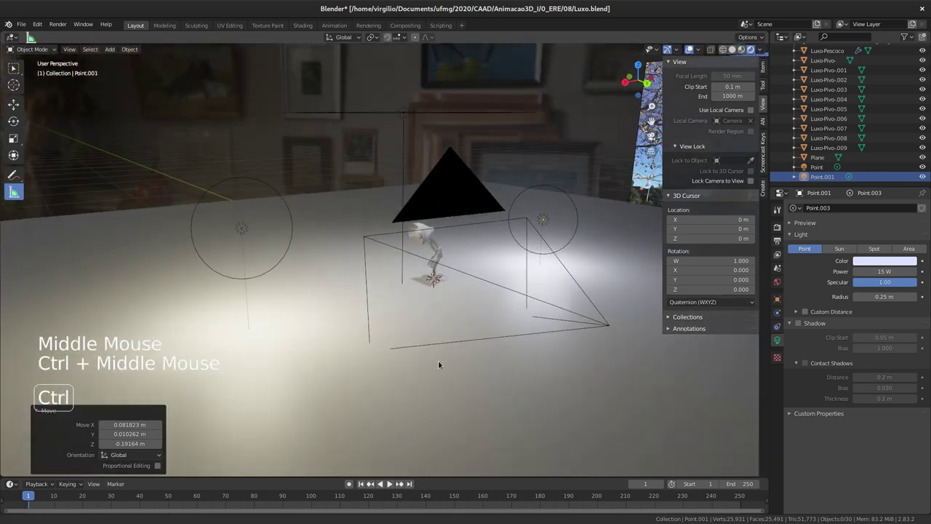
{"action": "middle_click", "coordinate": [457, 287]}
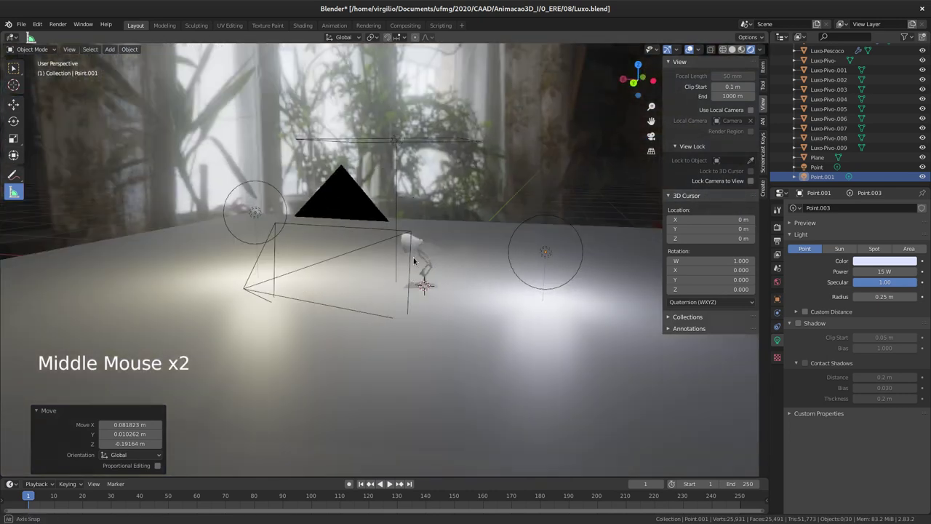
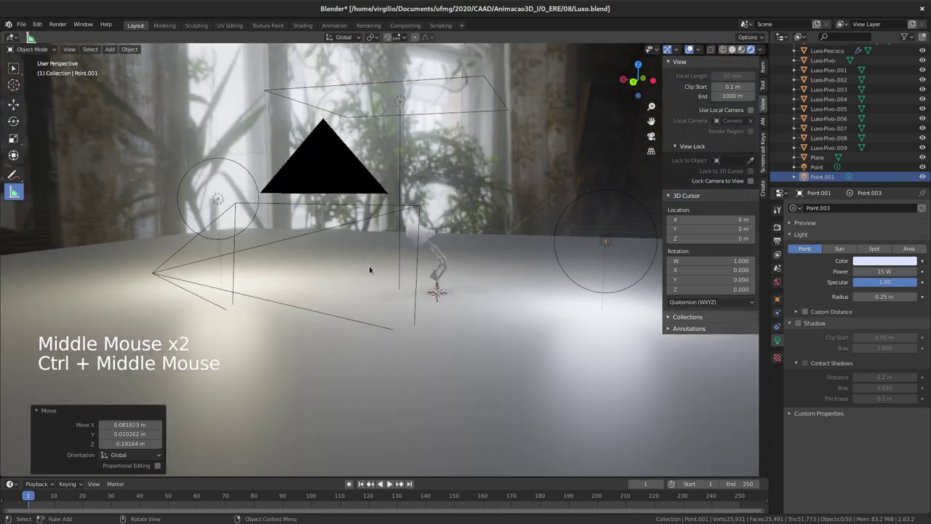
{"action": "middle_click", "coordinate": [386, 277]}
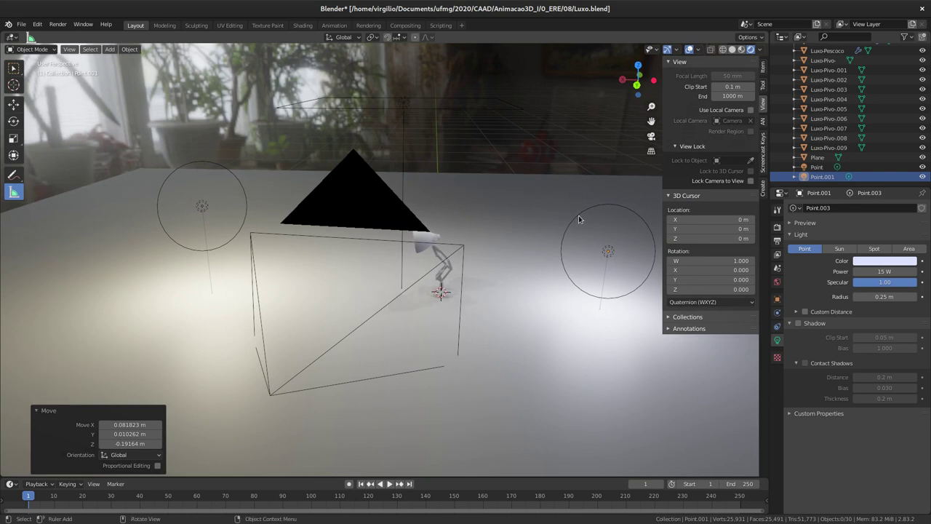
{"action": "left_click", "coordinate": [584, 218]}
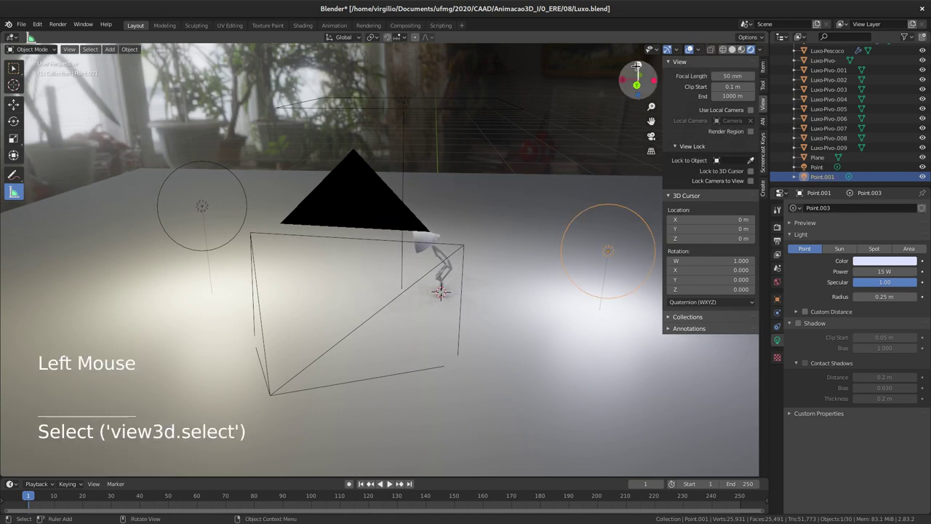
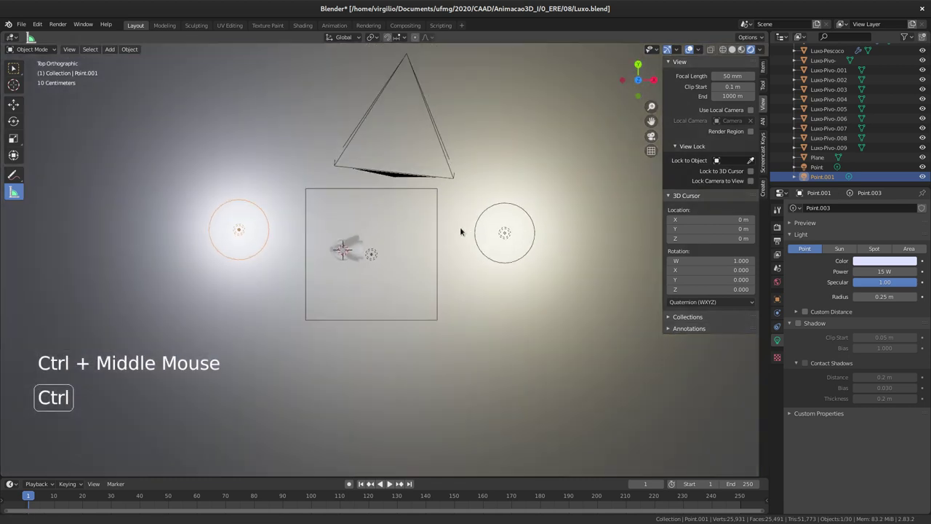
Duplicate the point light with Shift+D and place the copy Point.002 beyond the lamp head.
{"action": "key", "text": "shift+d"}
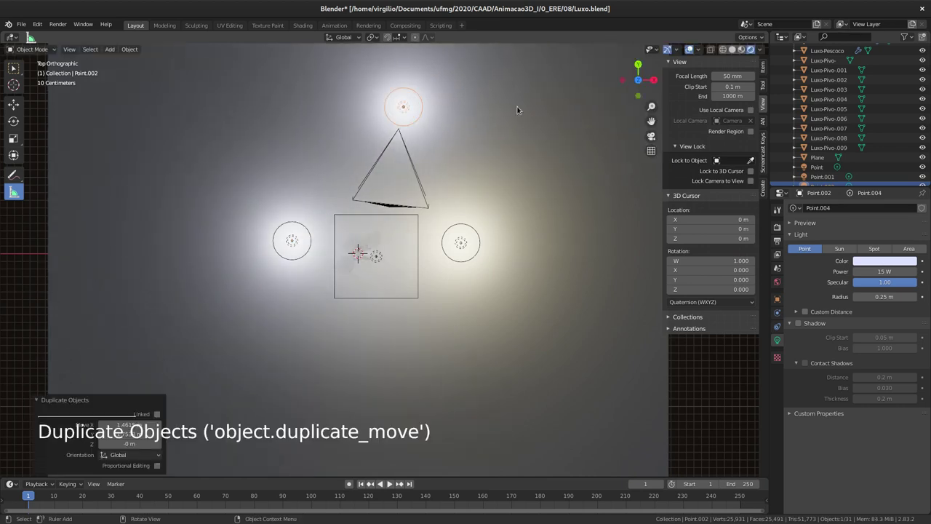
{"action": "left_click", "coordinate": [653, 136]}
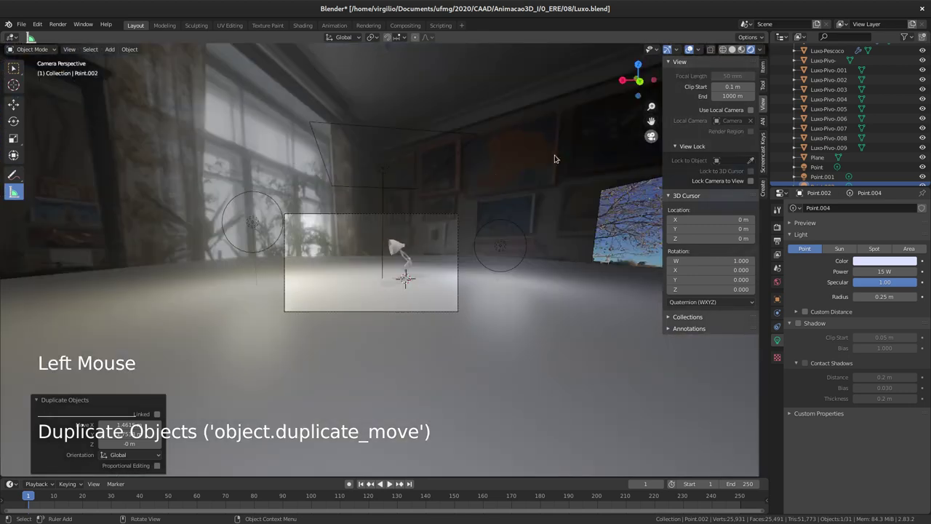
{"action": "middle_click", "coordinate": [429, 207]}
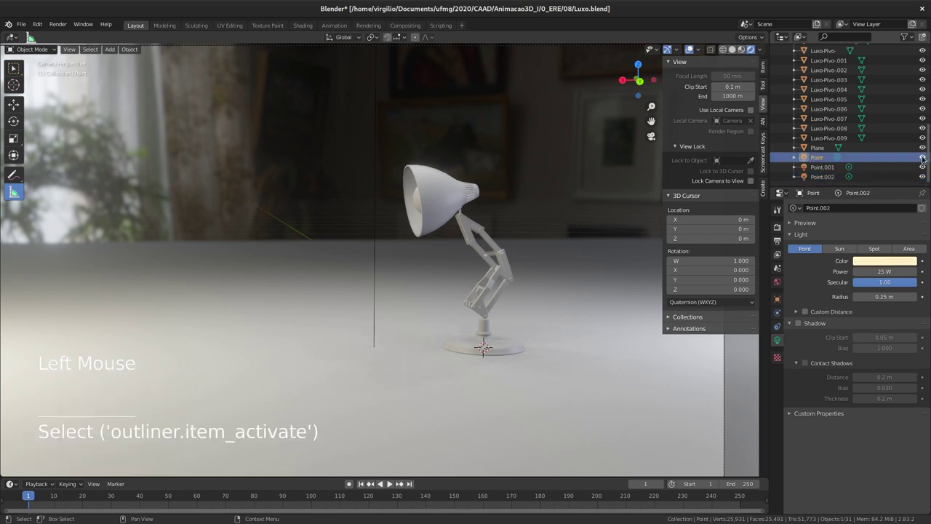
Confirm Luz-quente, then rename the area light and remaining point lights to Luz-preenchimento, Luz-fria and Luz-frontal.
{"action": "left_click", "coordinate": [925, 157]}
{"action": "left_click", "coordinate": [916, 159]}
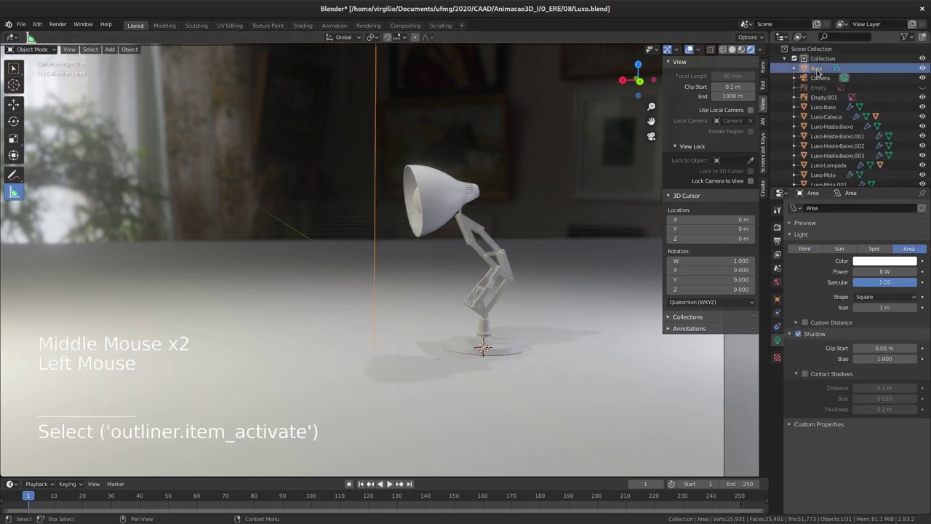
{"action": "left_click", "coordinate": [820, 71]}
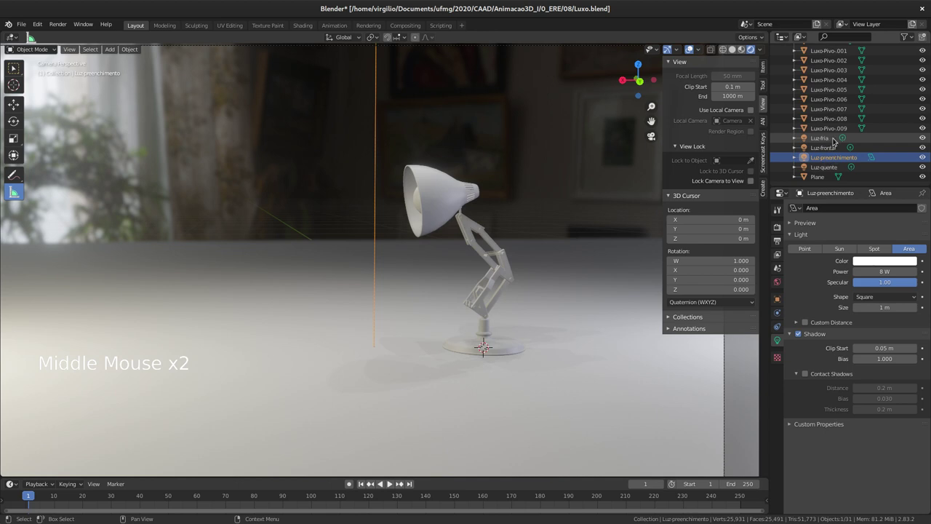
{"action": "middle_click", "coordinate": [448, 223]}
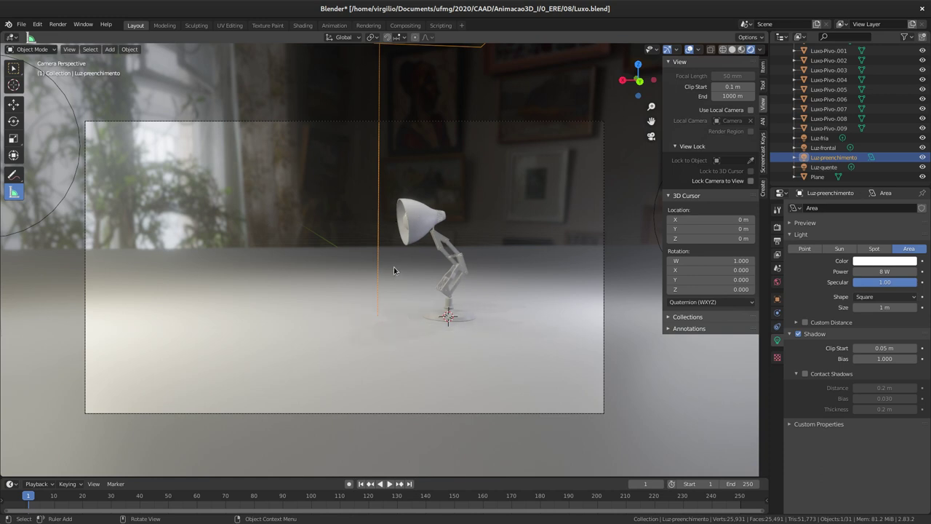
Add a Spot light via Shift+A, then move and rotate it into the lamp head pointing outward.
{"action": "key", "text": "shift+a"}
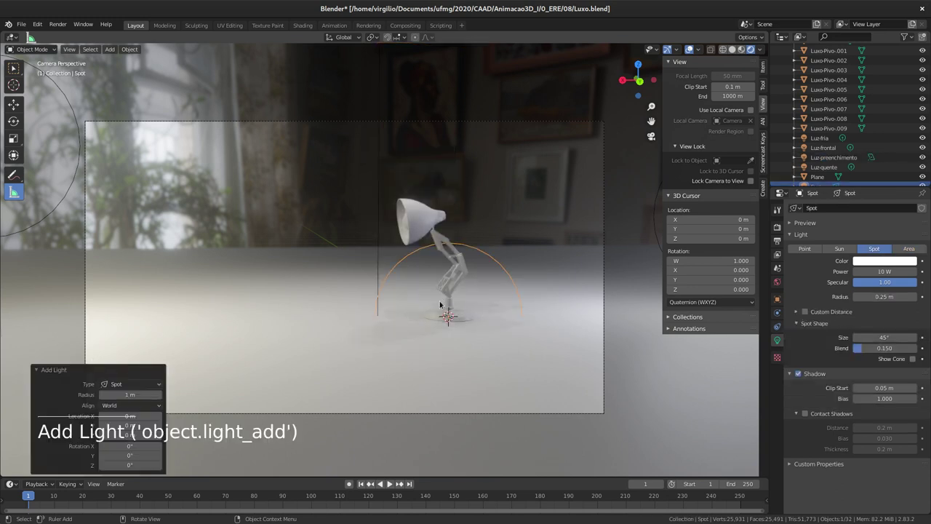
{"action": "key", "text": "g"}
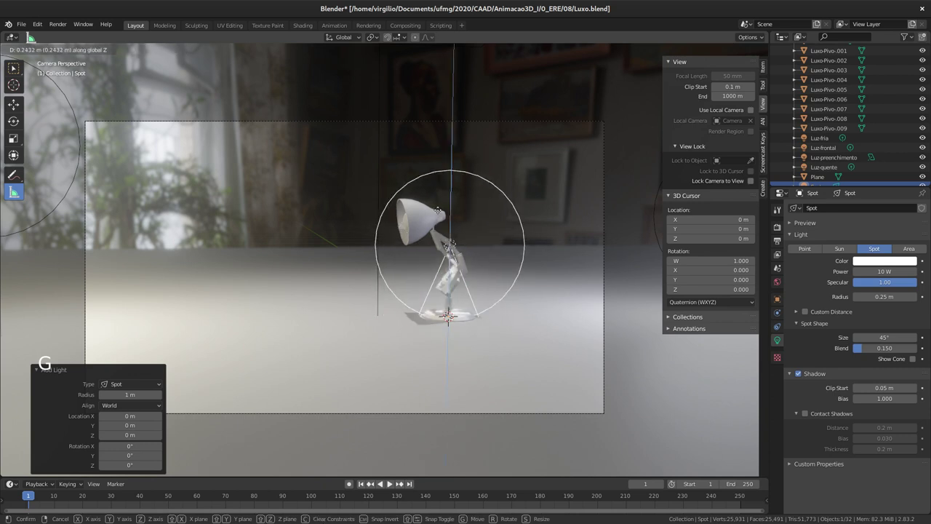
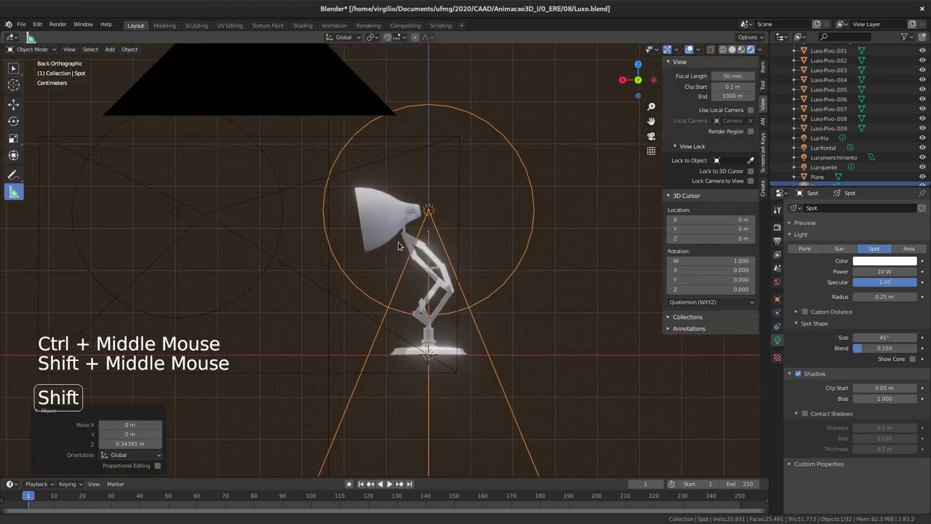
{"action": "middle_click", "coordinate": [413, 239]}
{"action": "key", "text": "r"}
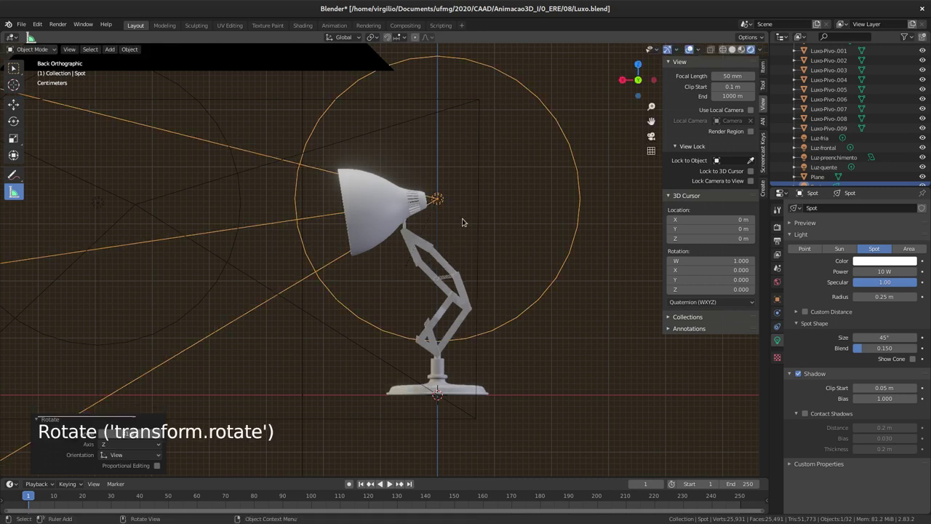
{"action": "key", "text": "g"}
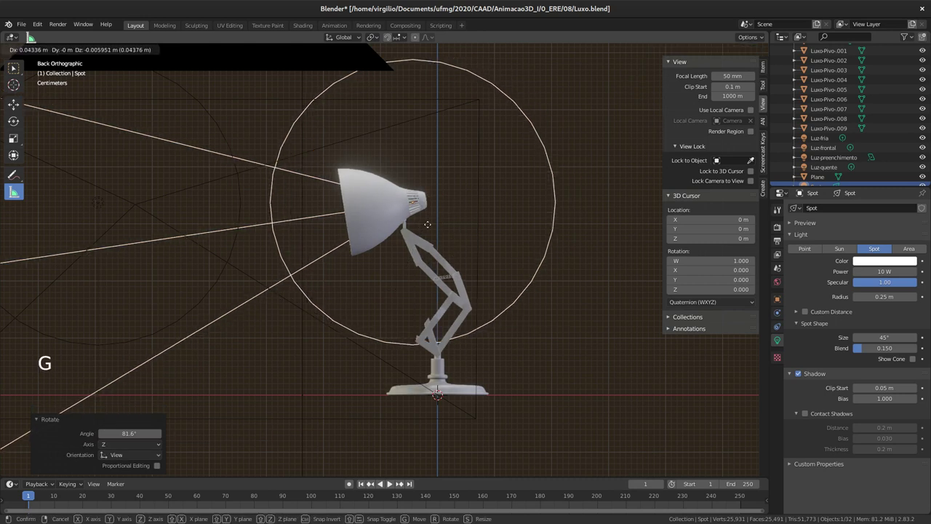
{"action": "key", "text": "r"}
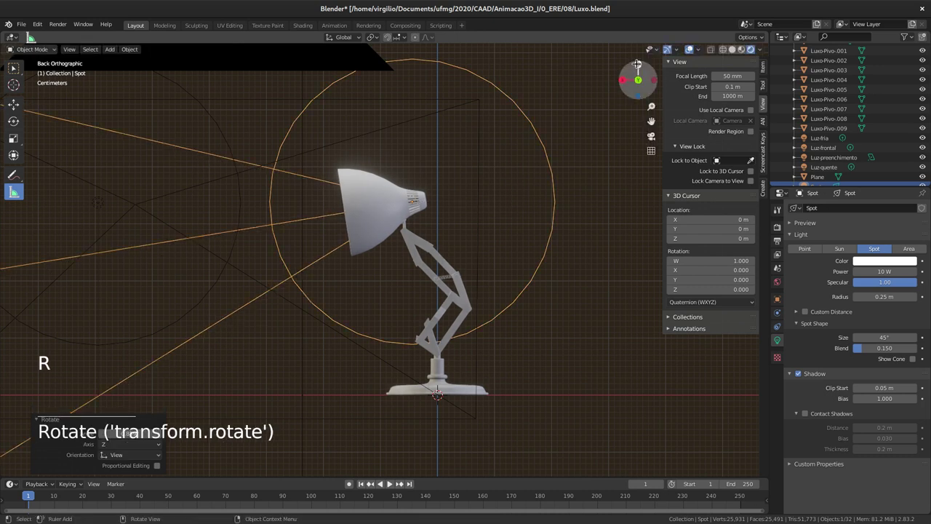
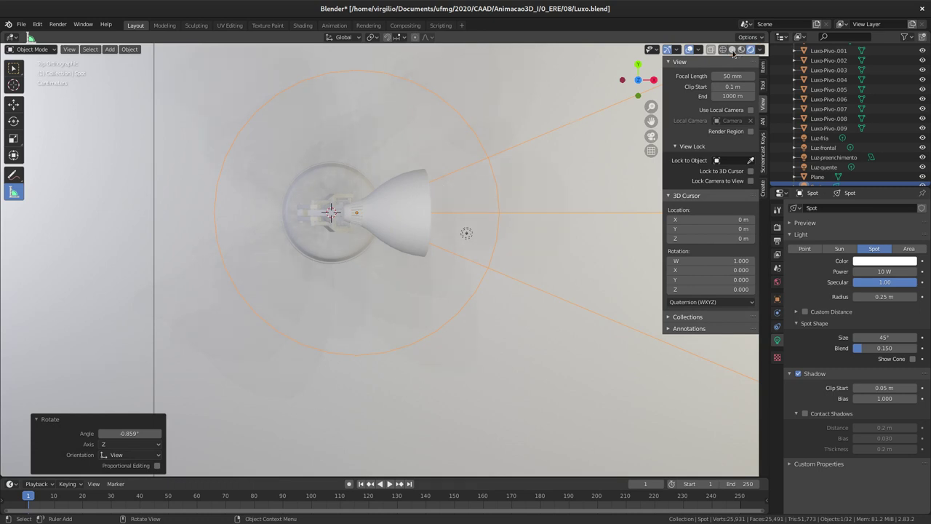
Centre the spot light at Y 0 inside the lamp head and widen its cone to 59.1° with 0.15 blend.
{"action": "left_click", "coordinate": [733, 50]}
{"action": "key", "text": "z"}
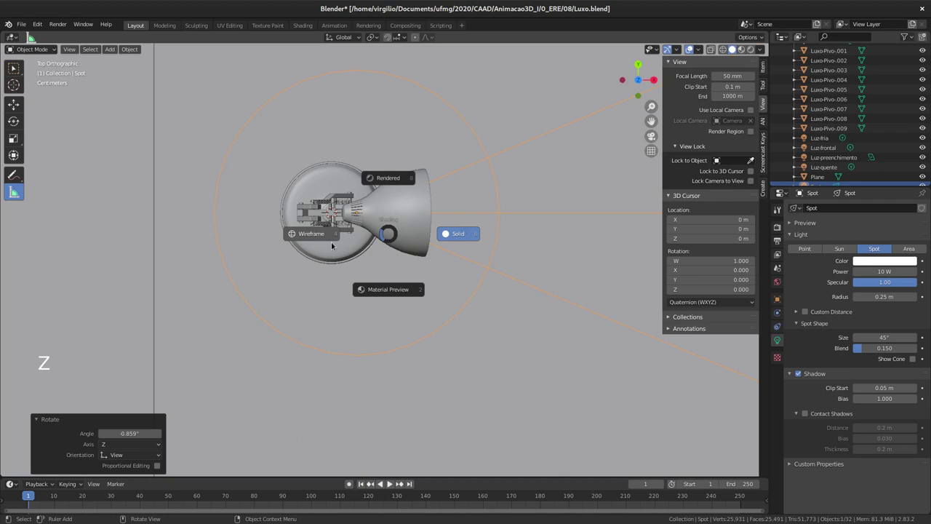
{"action": "key", "text": "g"}
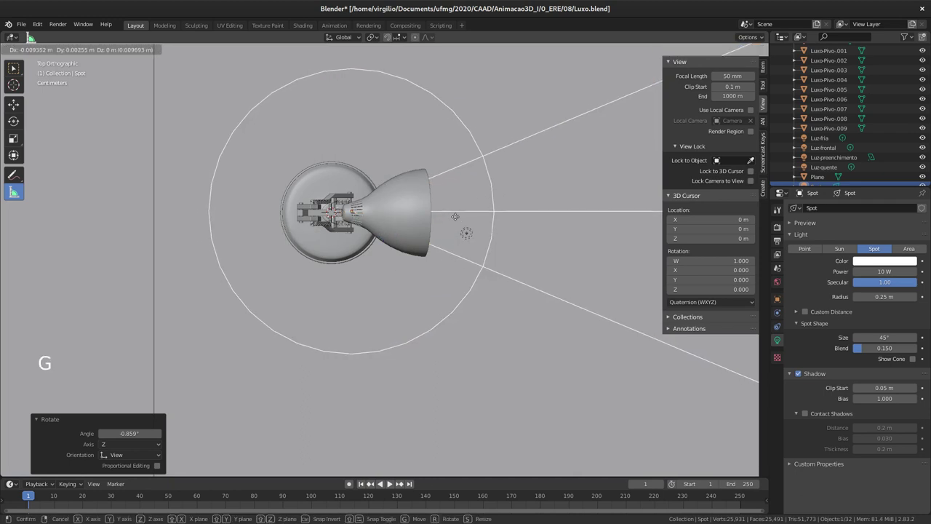
{"action": "middle_click", "coordinate": [472, 224]}
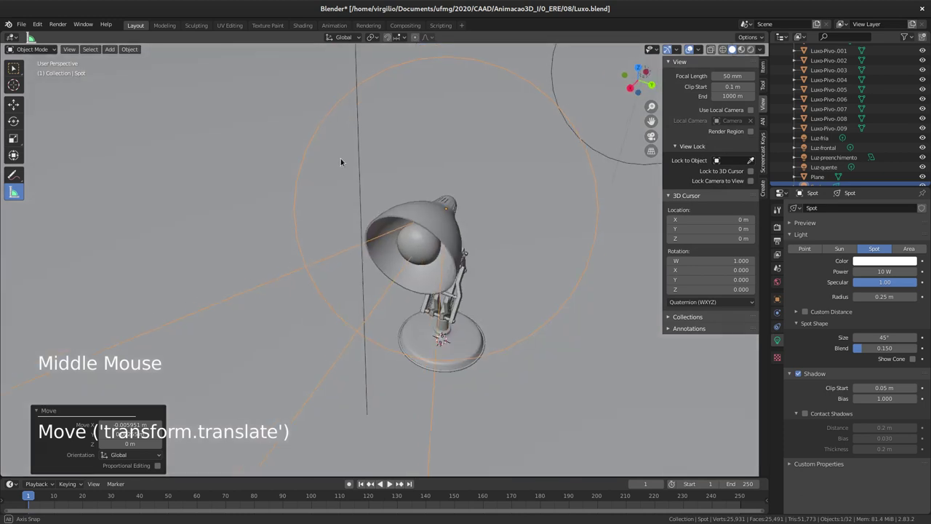
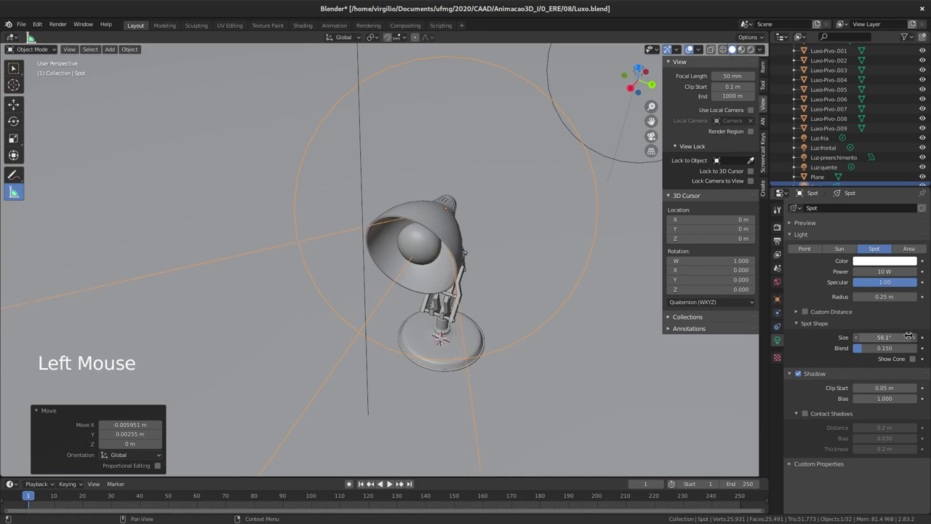
{"action": "middle_click", "coordinate": [463, 227]}
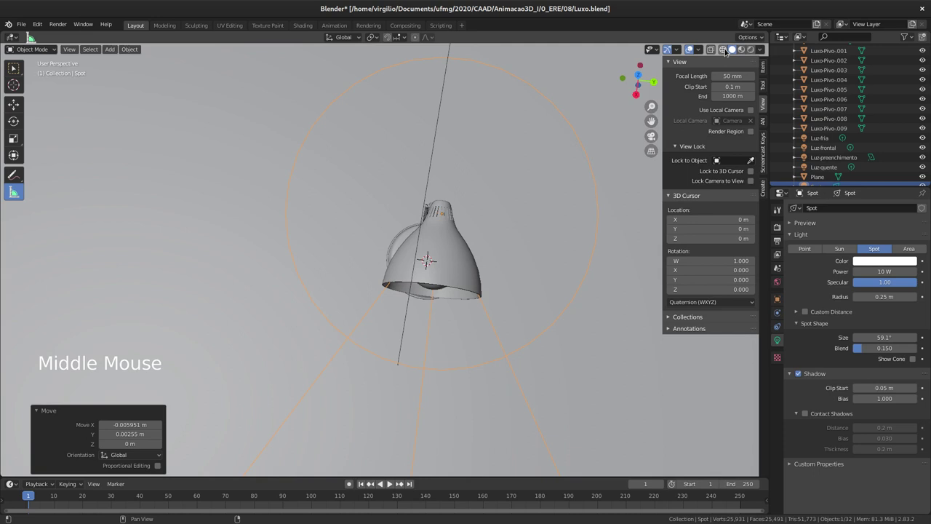
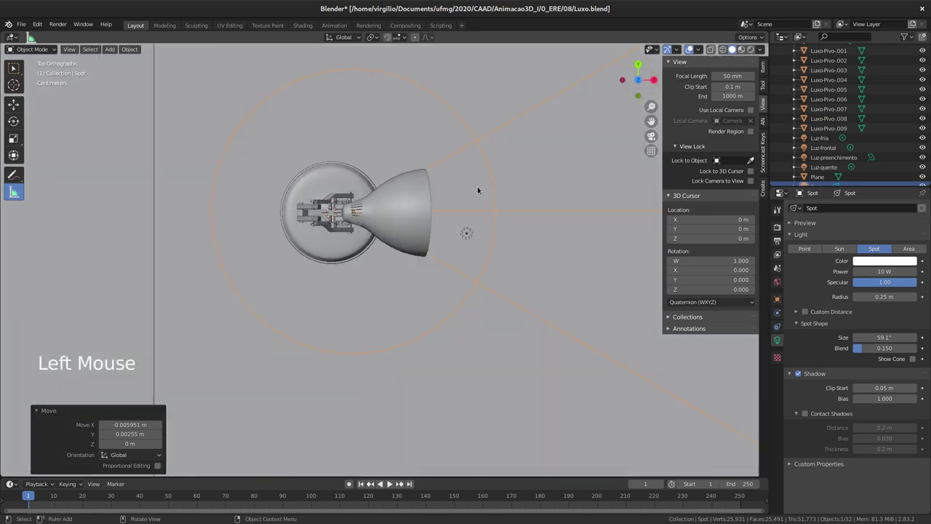
{"action": "middle_click", "coordinate": [462, 229]}
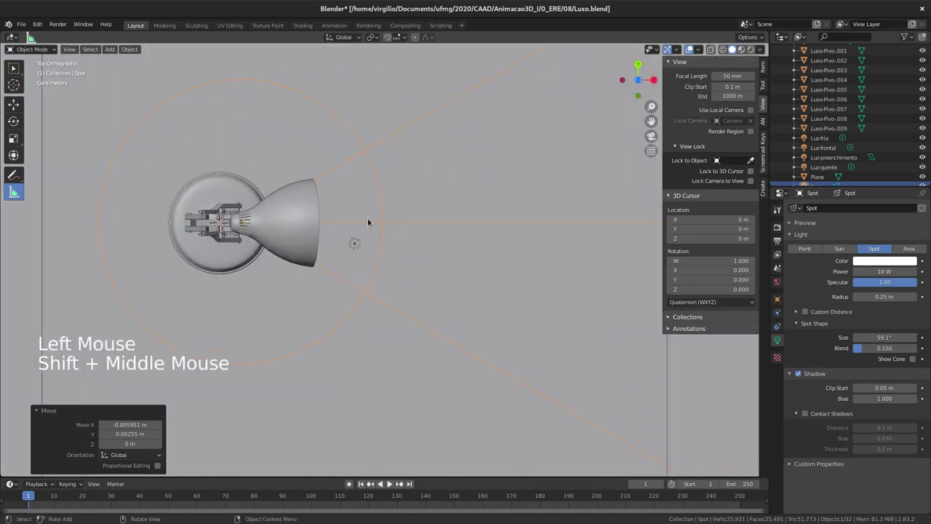
{"action": "middle_click", "coordinate": [392, 222]}
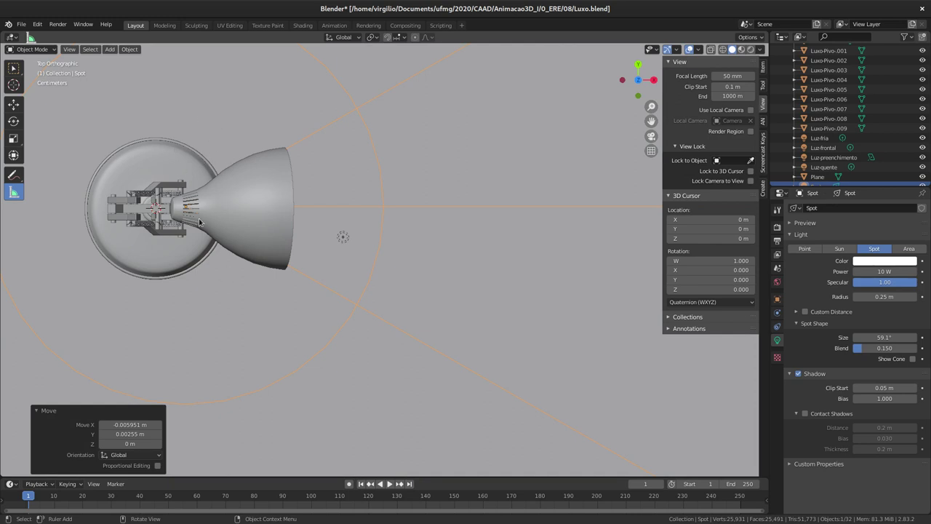
{"action": "left_click", "coordinate": [259, 192]}
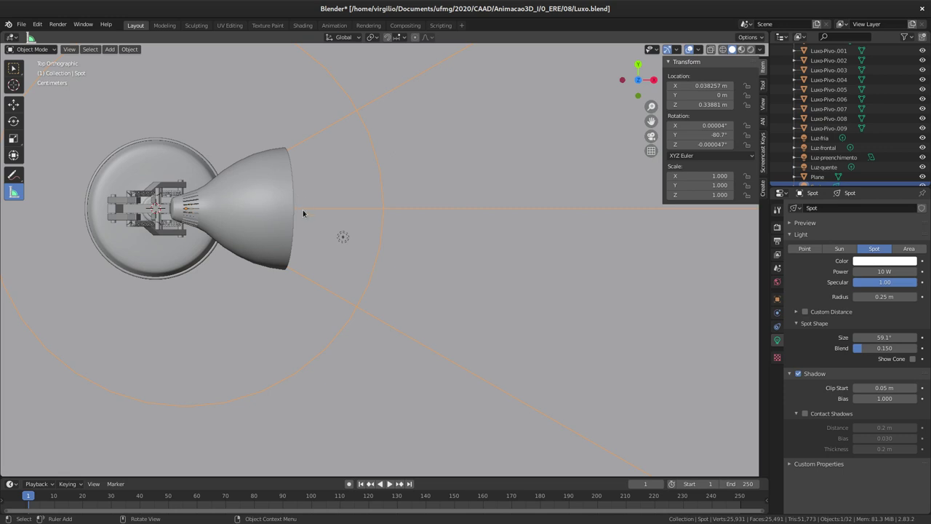
Select the spot light, bulb Luxo-Lampada and socket Luxo-Soquete, with Luxo-Cabeca as active object.
{"action": "middle_click", "coordinate": [298, 251]}
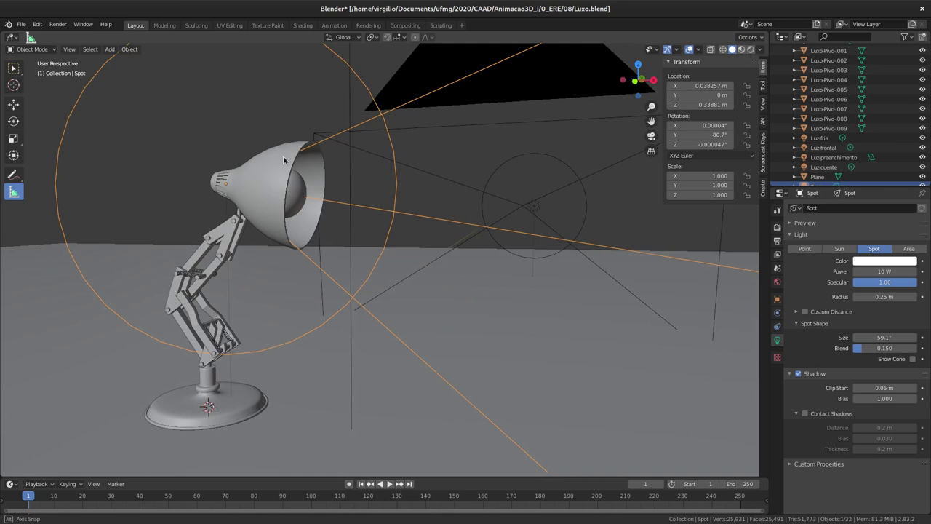
{"action": "left_click", "coordinate": [268, 155]}
{"action": "key", "text": "r"}
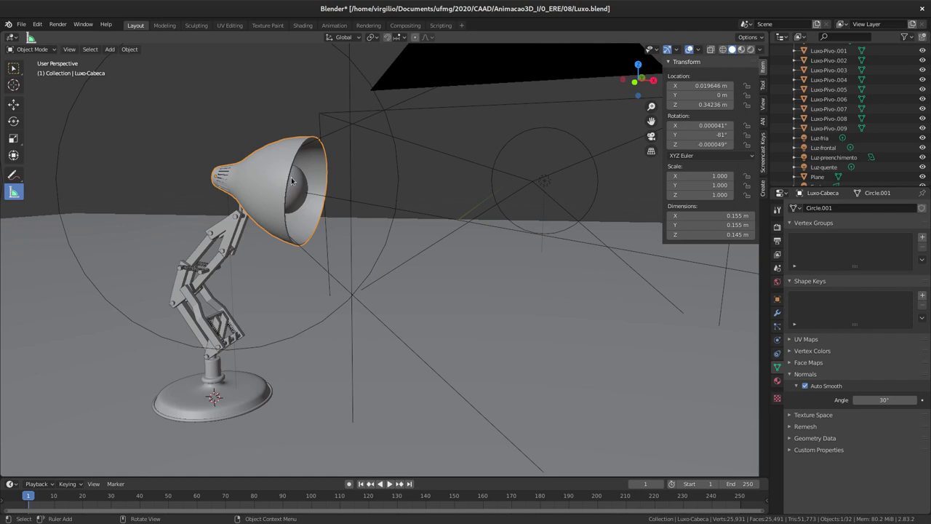
{"action": "left_click", "coordinate": [305, 184]}
{"action": "middle_click", "coordinate": [301, 183]}
{"action": "middle_click", "coordinate": [329, 170]}
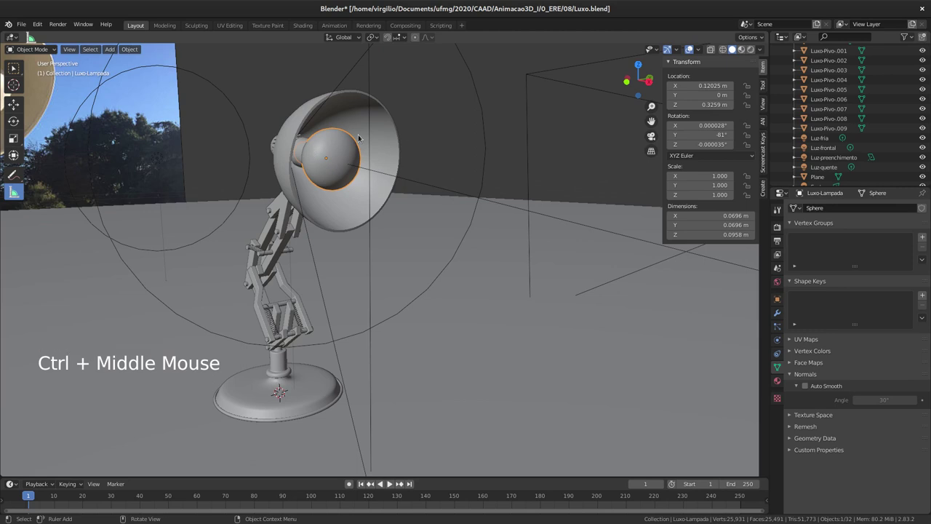
{"action": "left_click", "coordinate": [306, 139]}
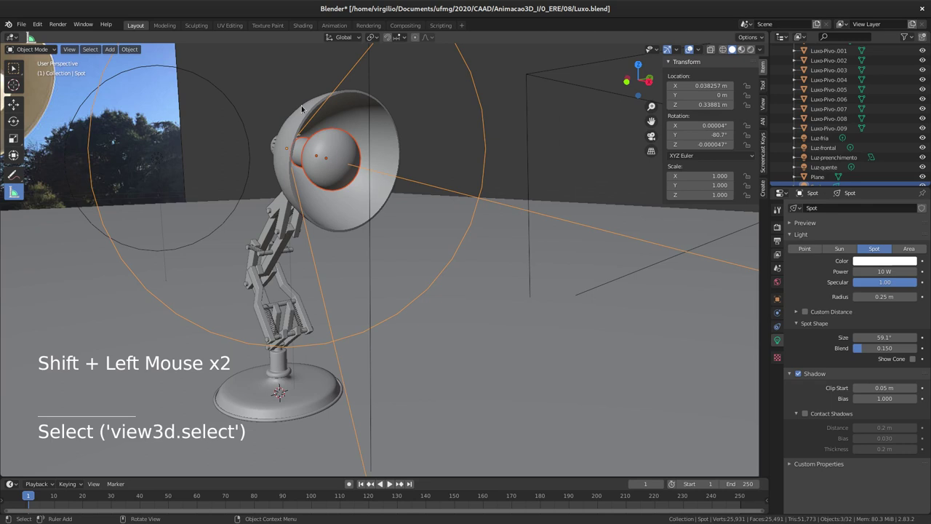
{"action": "left_click", "coordinate": [321, 167]}
{"action": "left_click", "coordinate": [304, 141]}
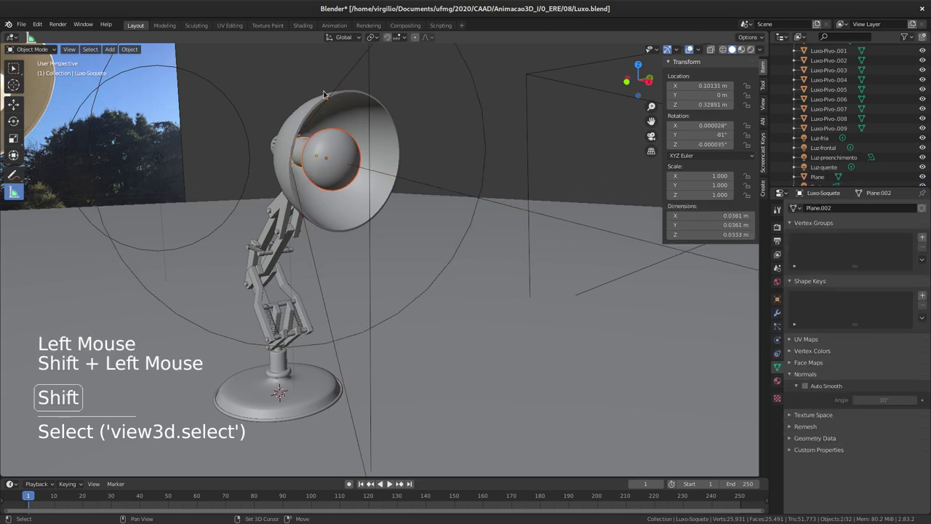
{"action": "middle_click", "coordinate": [326, 137]}
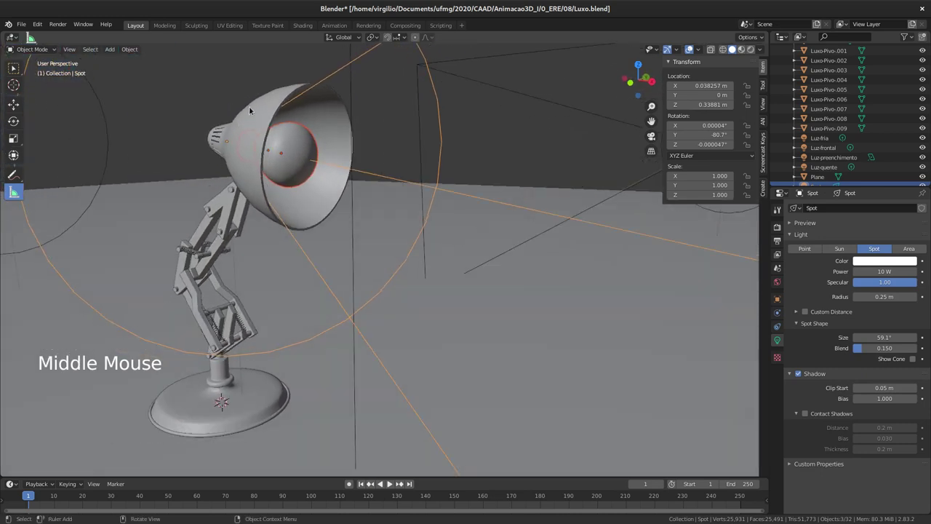
{"action": "left_click", "coordinate": [274, 95]}
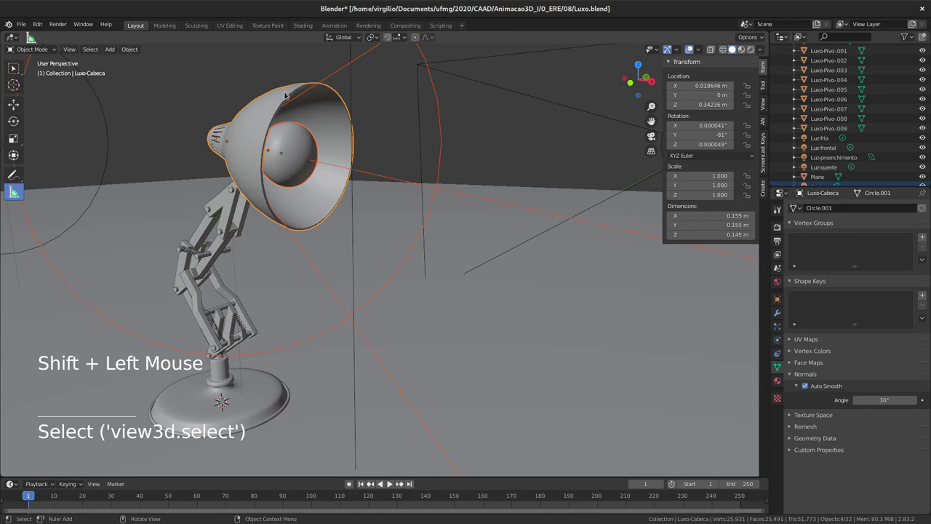
Parent the selection to Luxo-Cabeca using Object (Keep Transform), leaving its -81° Y rotation unchanged.
{"action": "key", "text": "ctrl+p"}
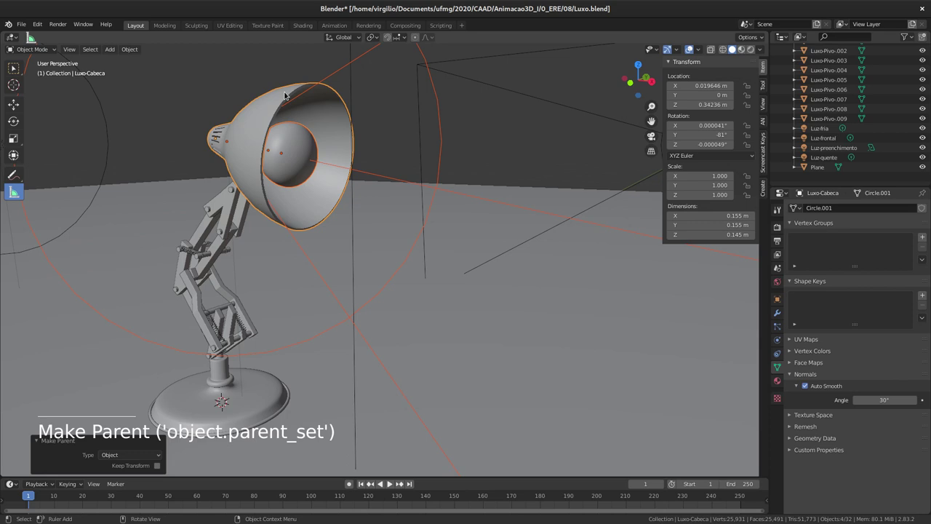
{"action": "left_click", "coordinate": [277, 99]}
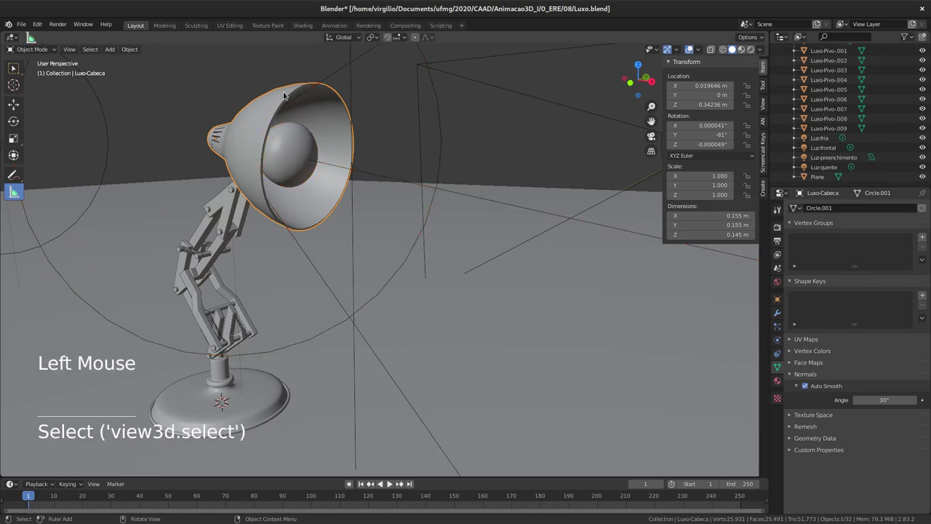
{"action": "key", "text": "r"}
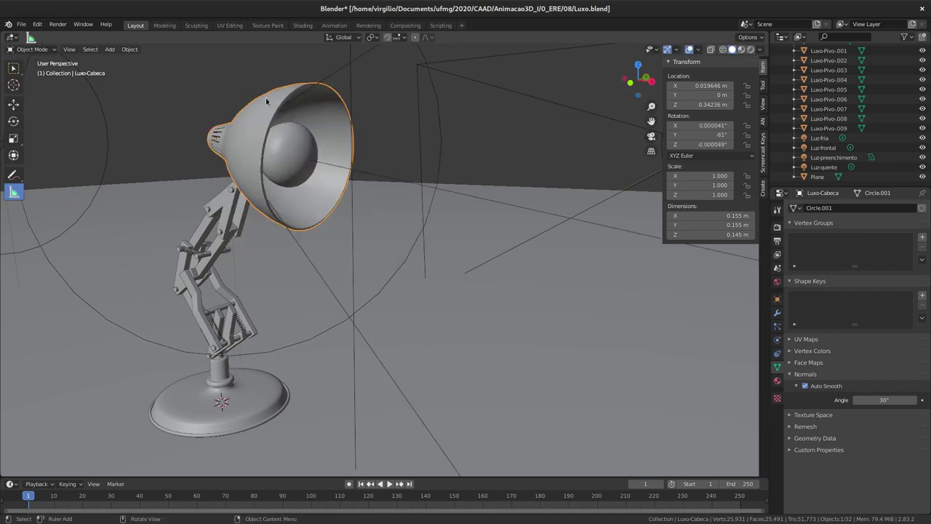
{"action": "left_click", "coordinate": [756, 51]}
Rotate Luxo-Cabeca about 20° so its Y rotation reads -61.2° in the HDRI-lit preview.
{"action": "middle_click", "coordinate": [403, 186]}
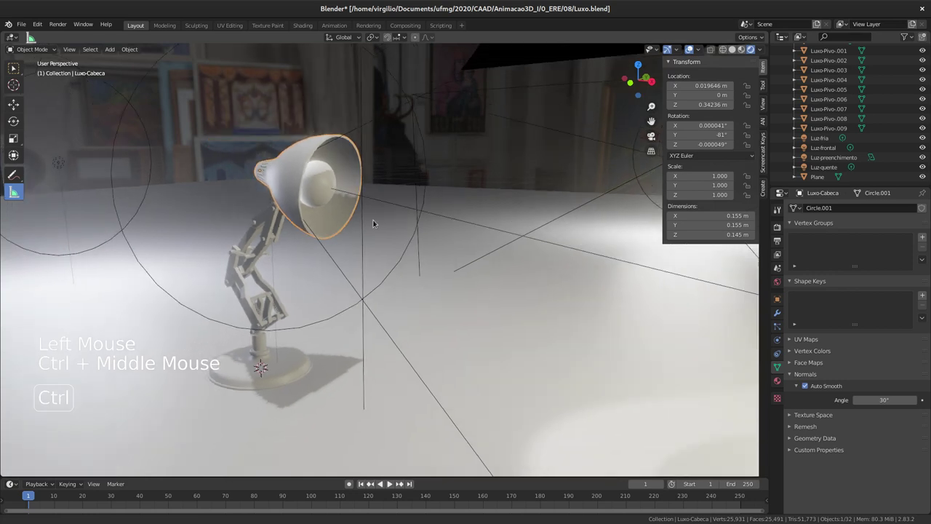
{"action": "middle_click", "coordinate": [387, 222]}
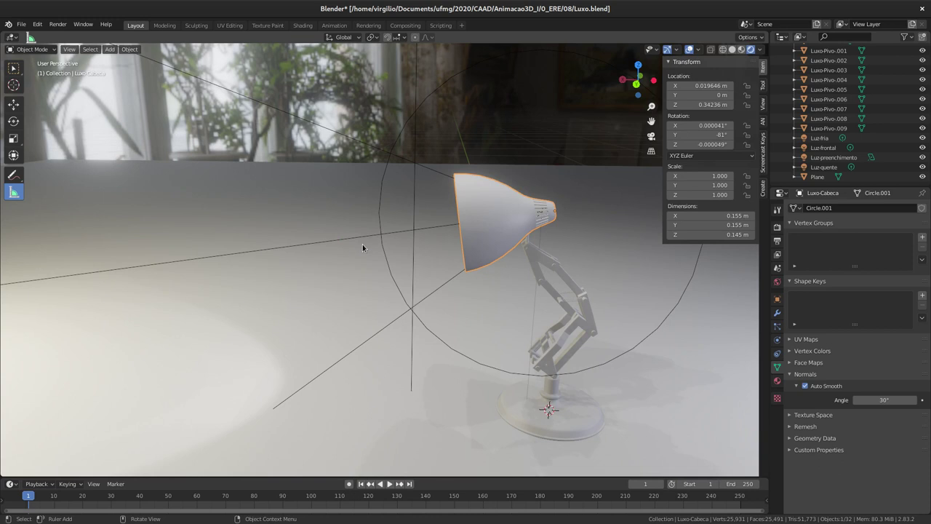
{"action": "middle_click", "coordinate": [375, 236]}
{"action": "key", "text": "r"}
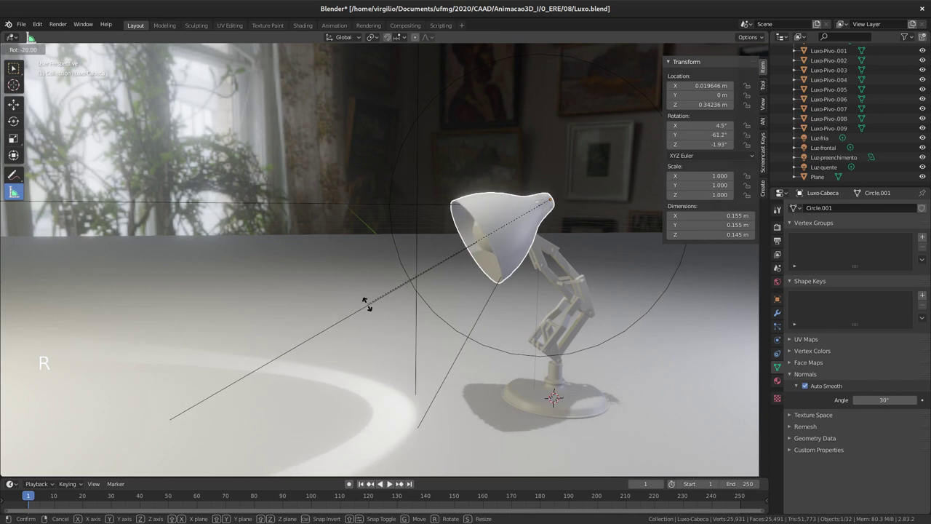